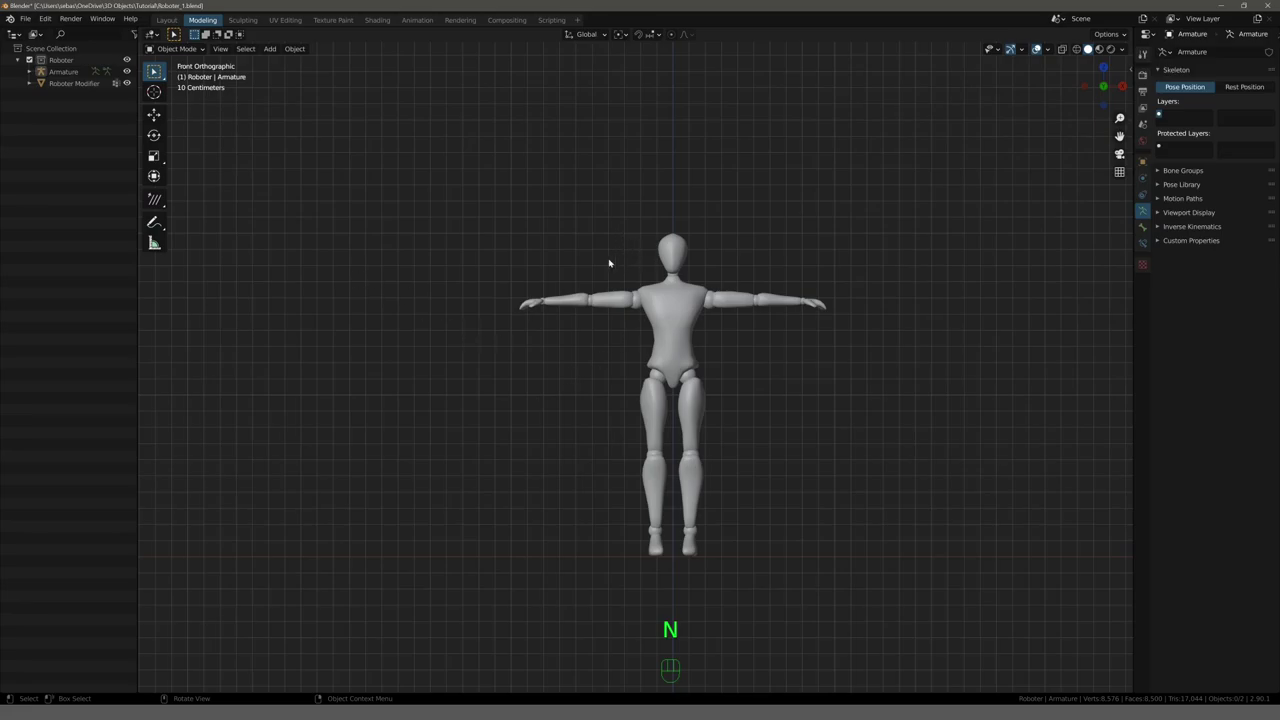
Rename the mannequin mesh object to Roboter Mesh and reselect the Armature.
left_click(74, 77)
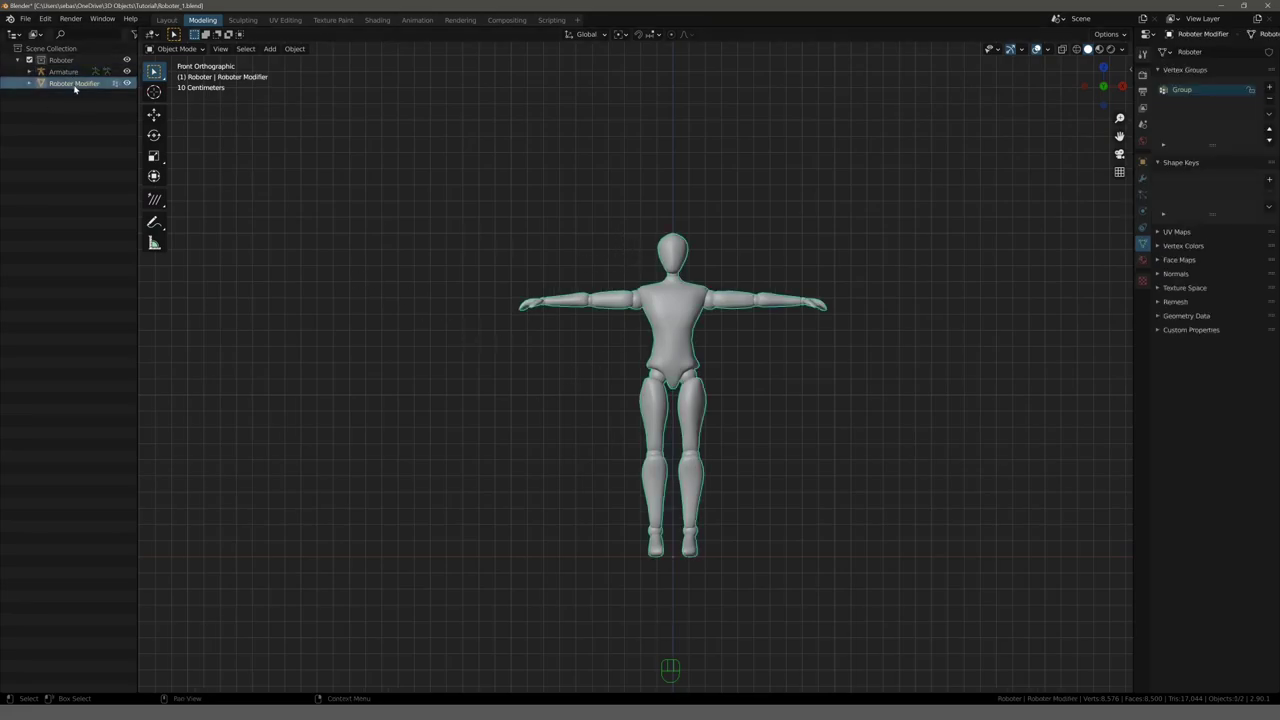
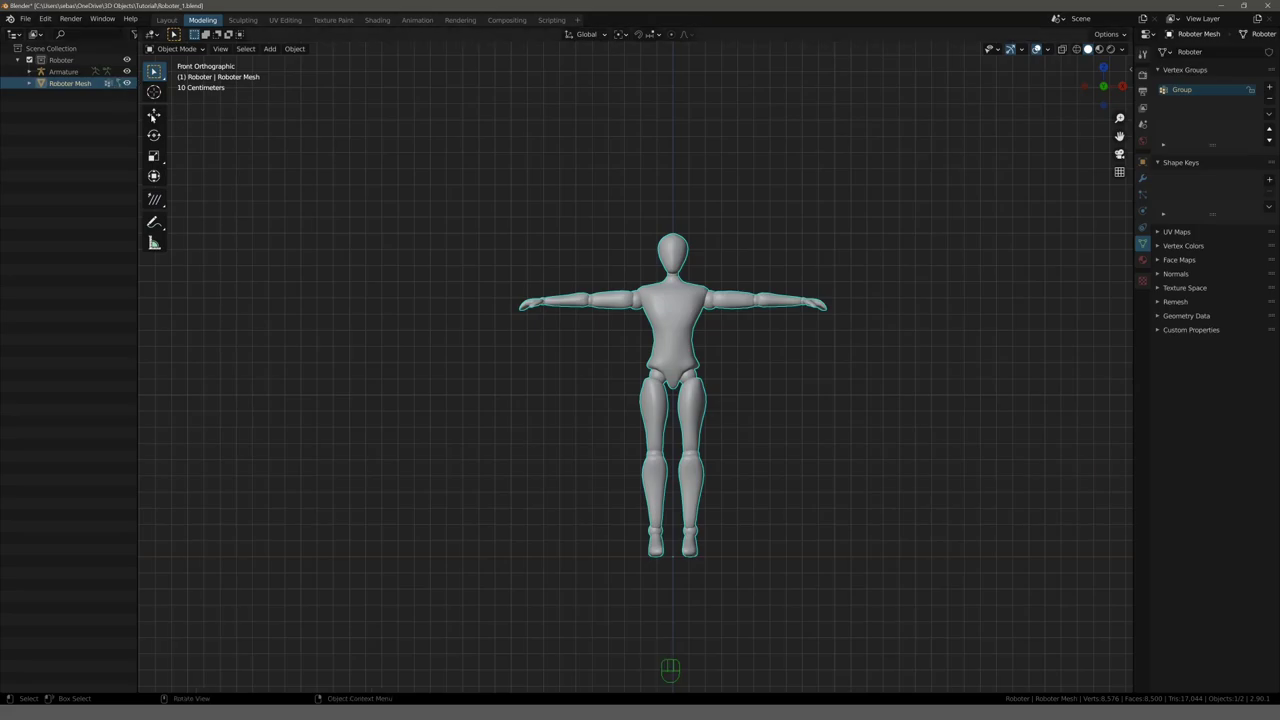
left_click(63, 73)
left_click_drag(524, 251, 521, 247)
Switch to front view, enter bone editing on the armature and recenter the 3D cursor.
key("KP_3")
key("KP_1")
key("Tab")
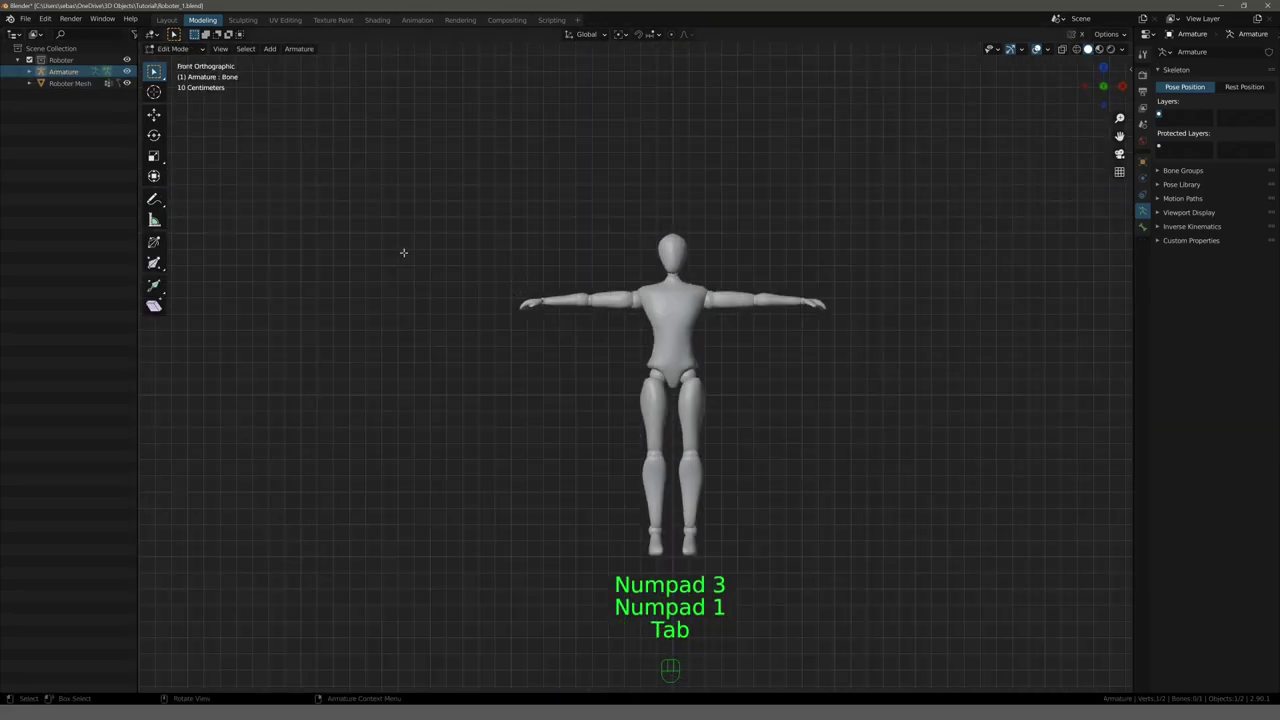
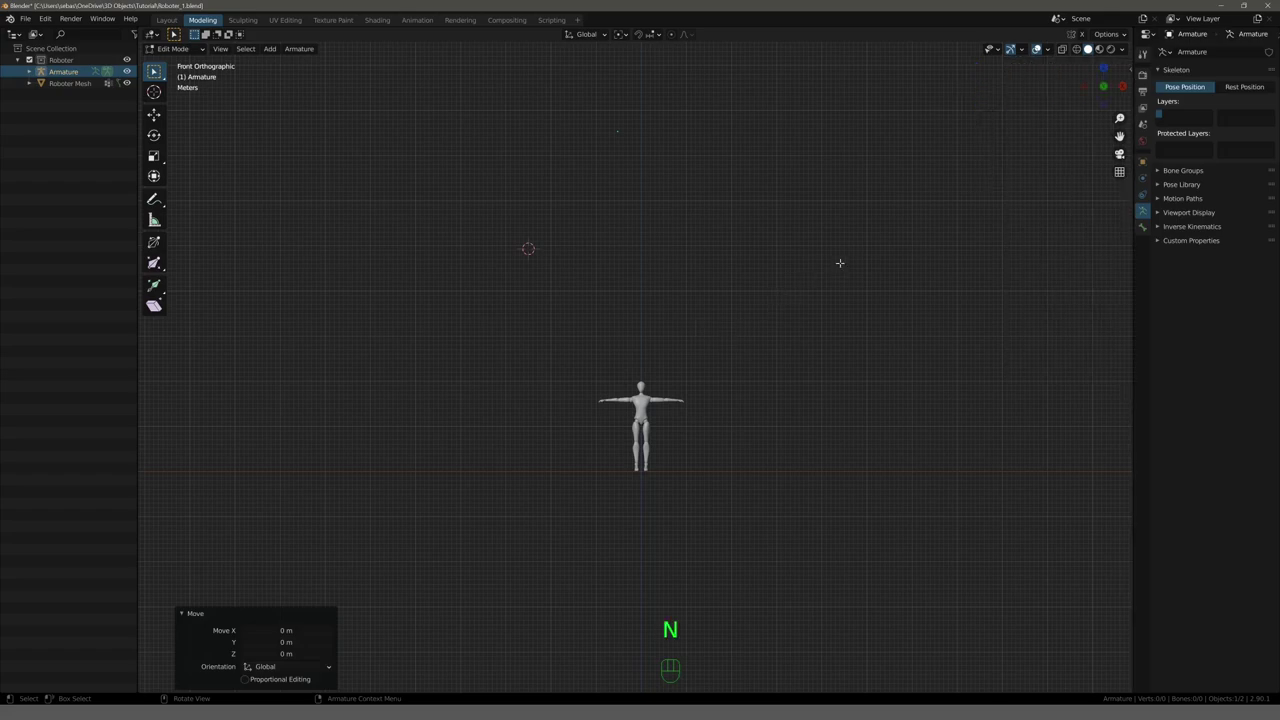
key("shift+c")
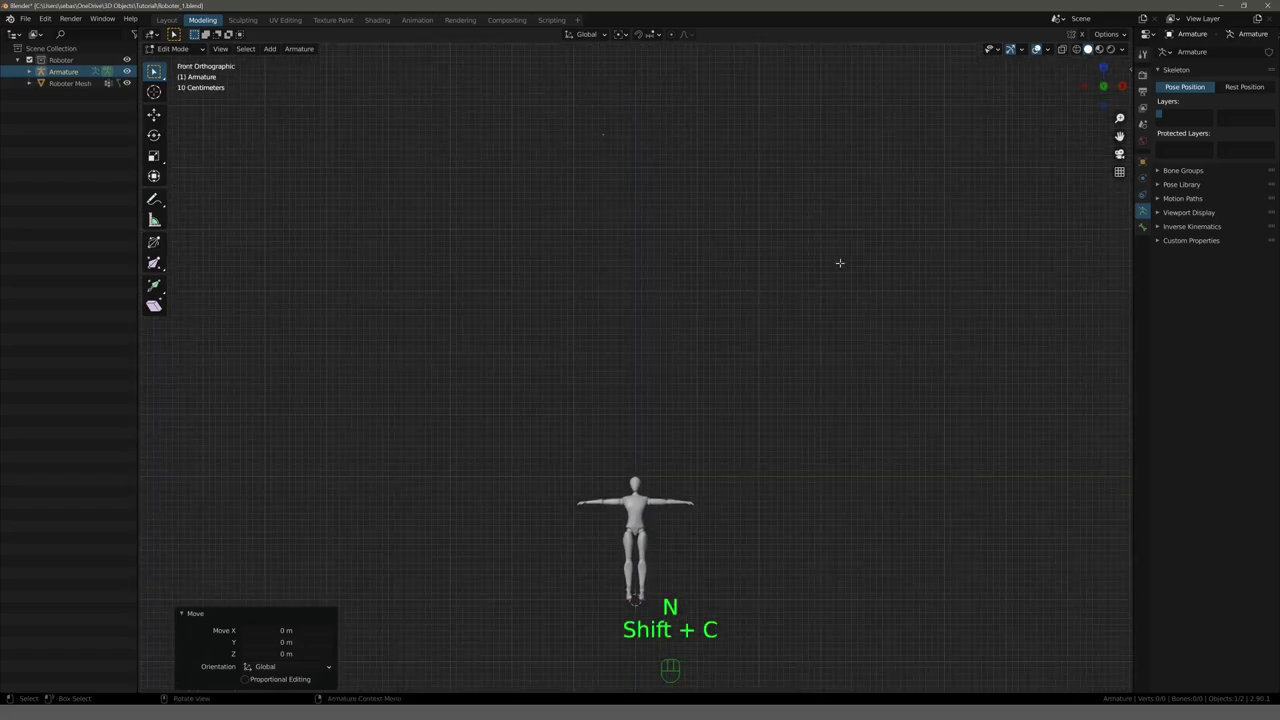
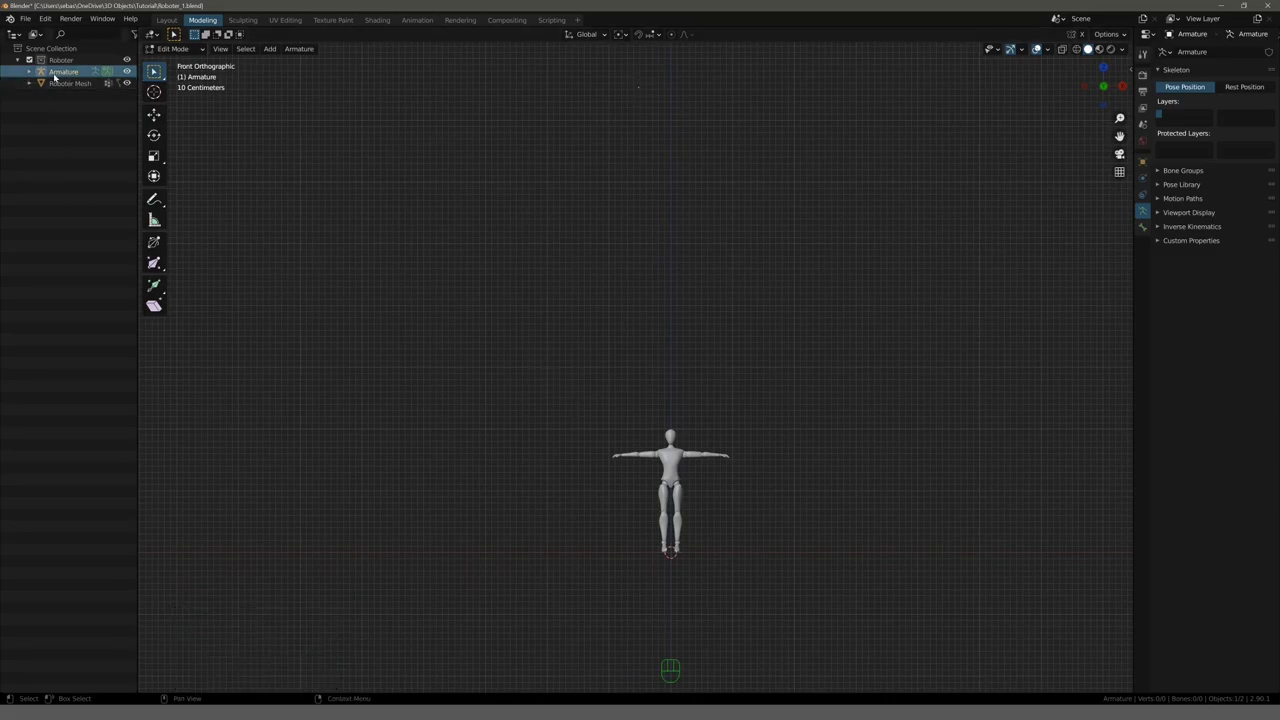
Apply All Transforms to the armature in Object Mode and reframe the mannequin.
left_click(188, 55)
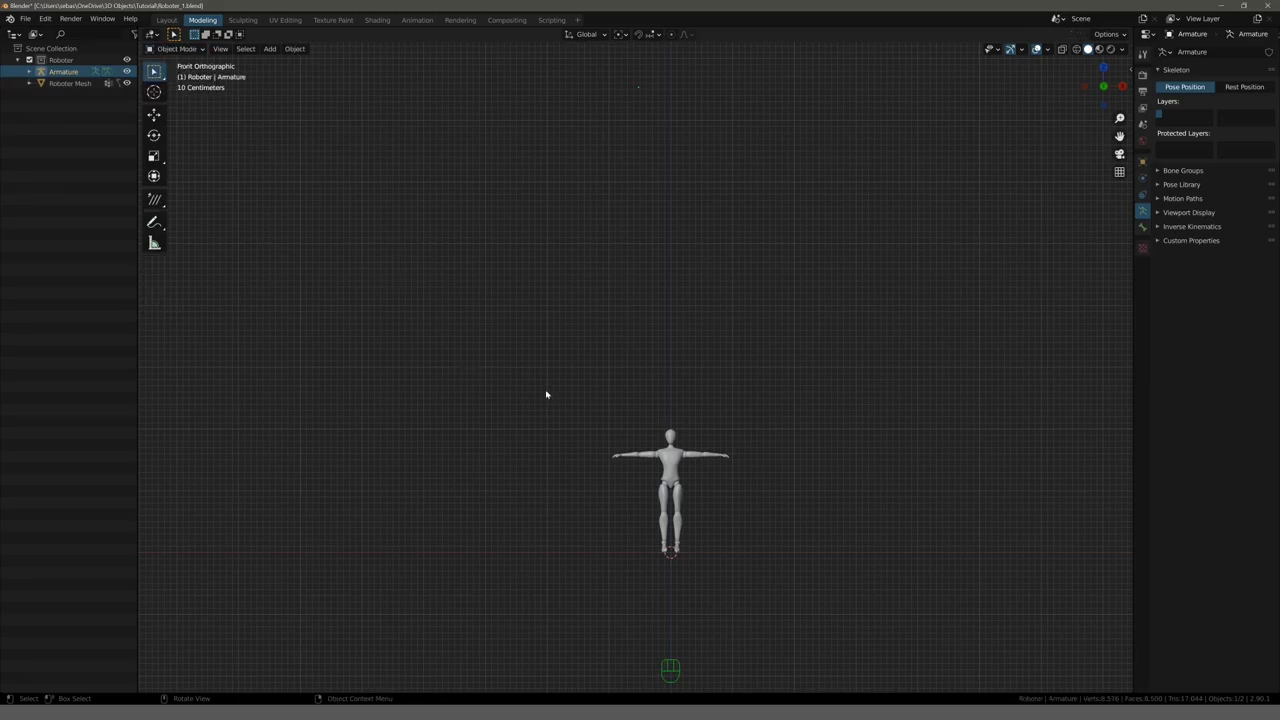
key("ctrl+a")
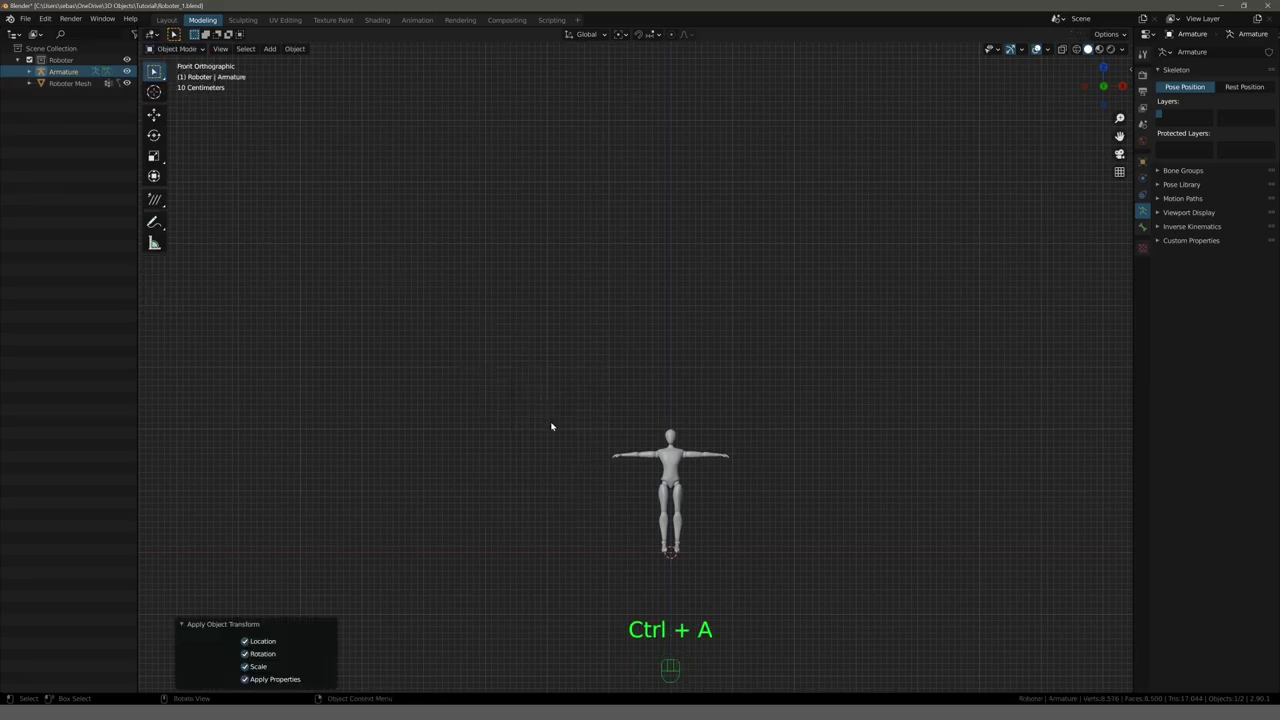
left_click_drag(552, 430, 538, 269)
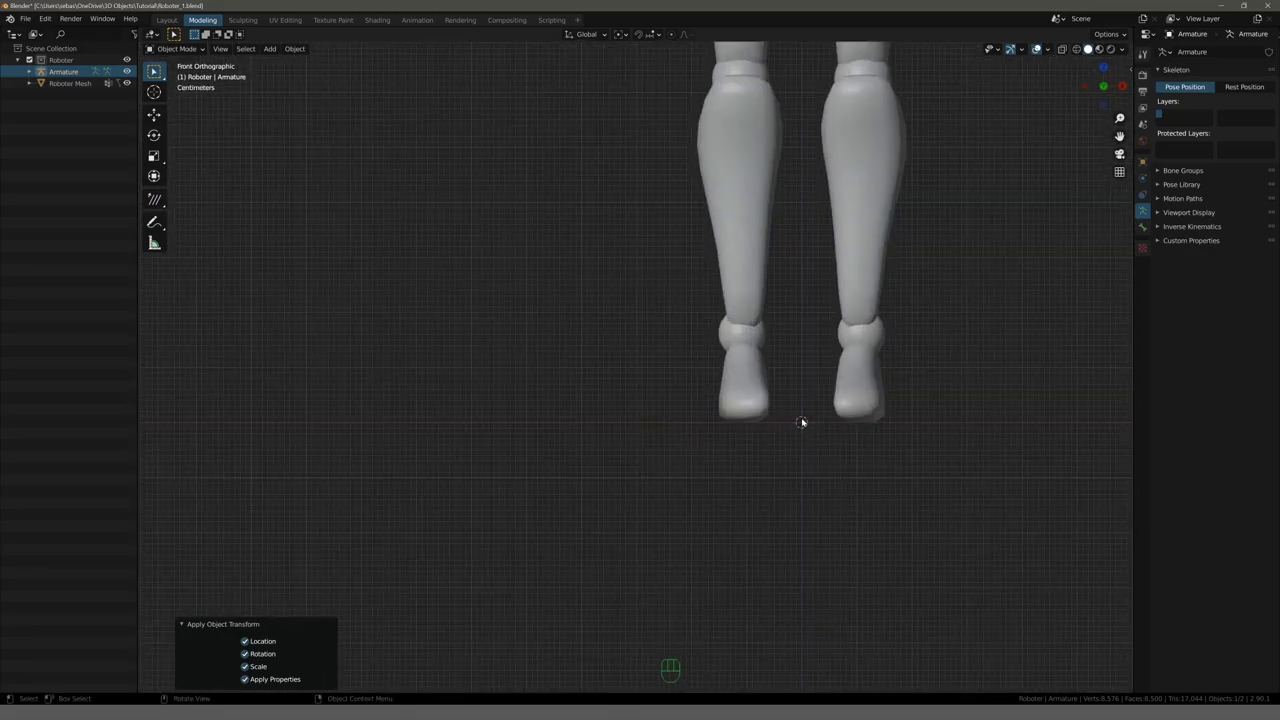
left_click_drag(636, 374, 544, 531)
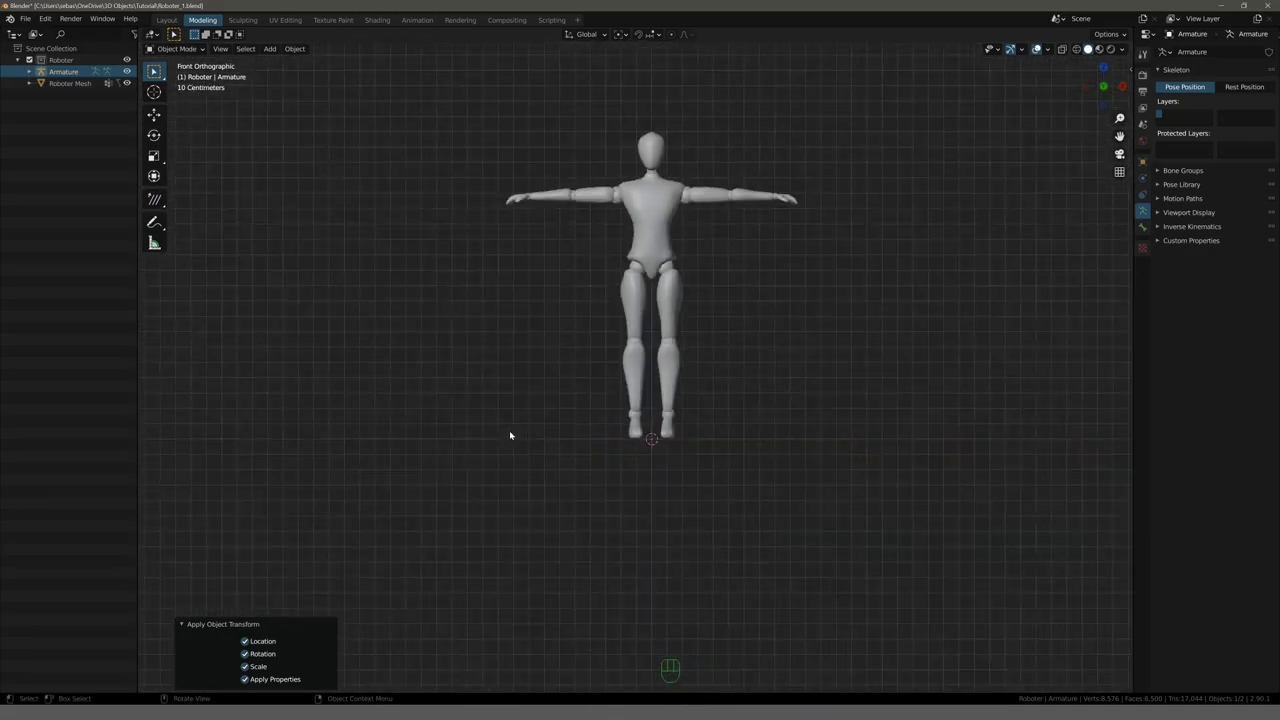
left_click_drag(516, 405, 566, 457)
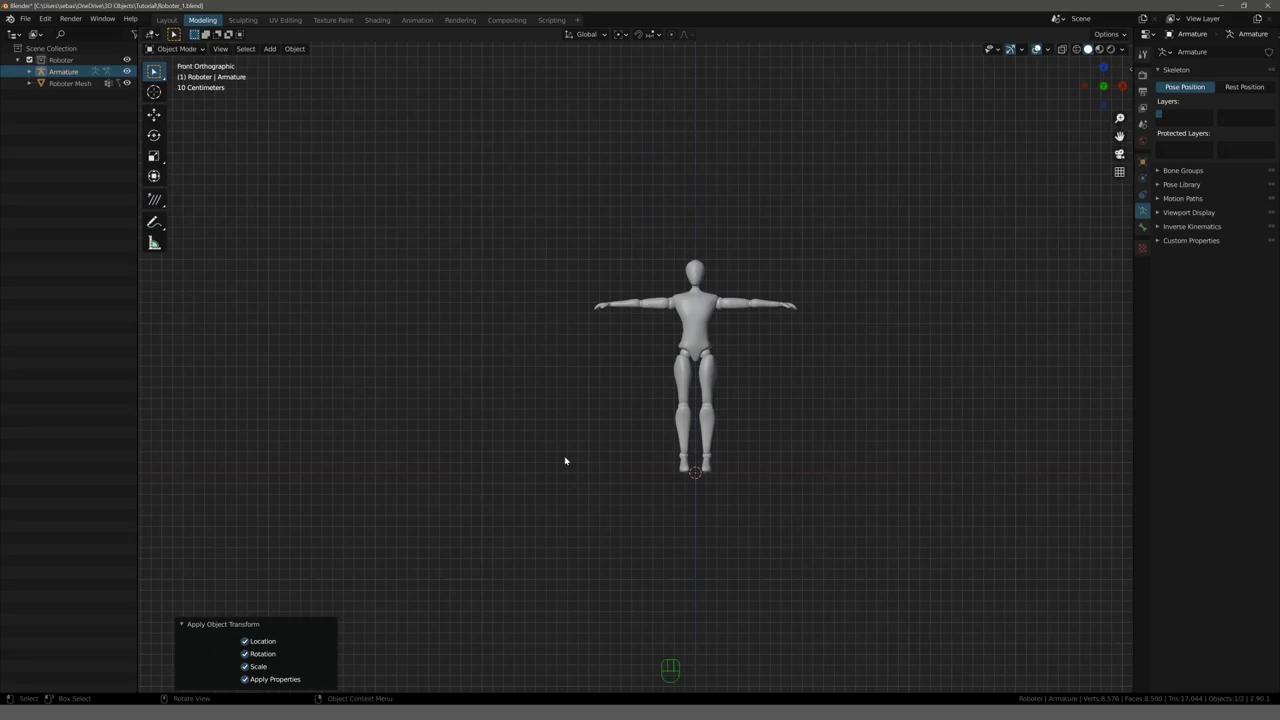
Add a bone at the mannequin's feet with its tip swung out to the left.
key("Tab")
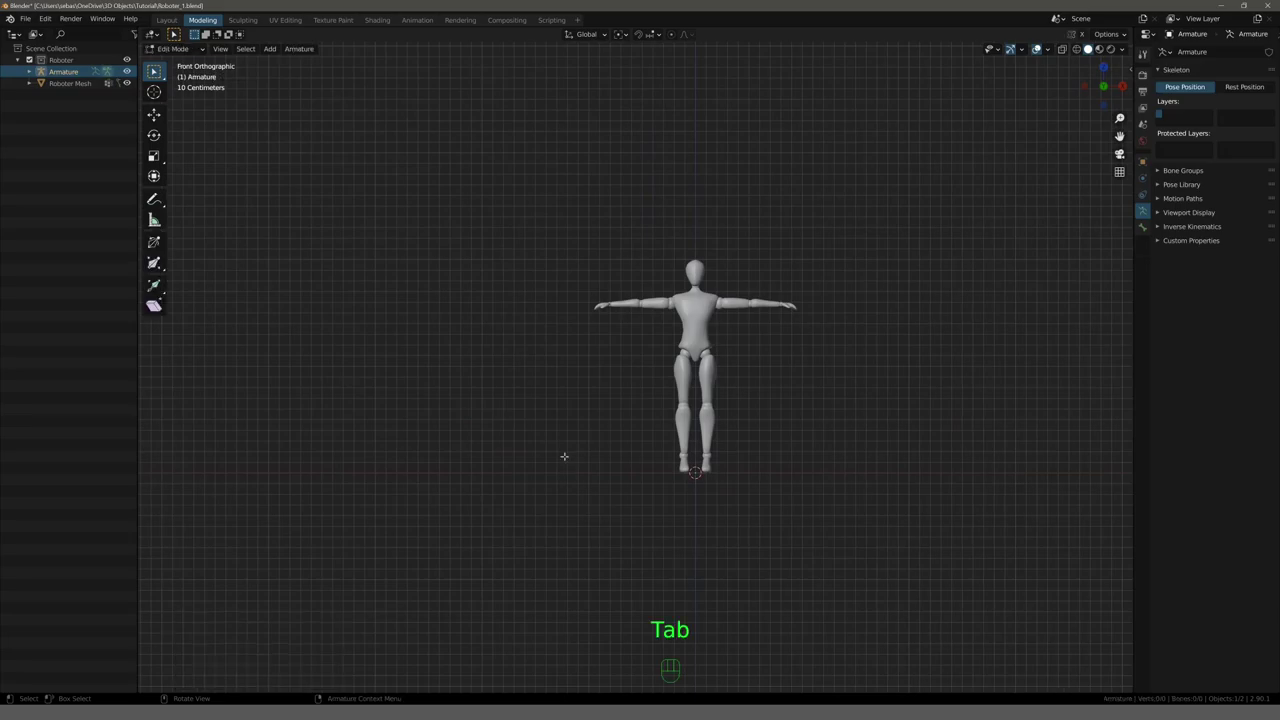
key("shift+a")
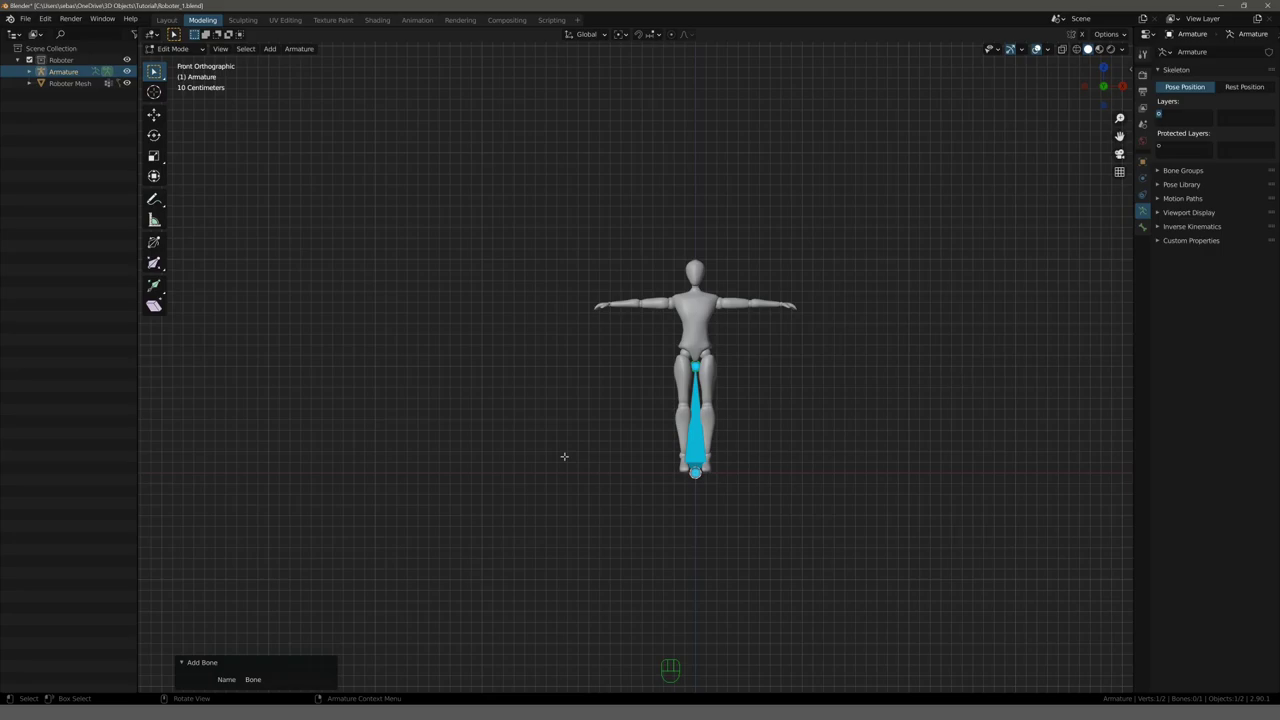
key("g")
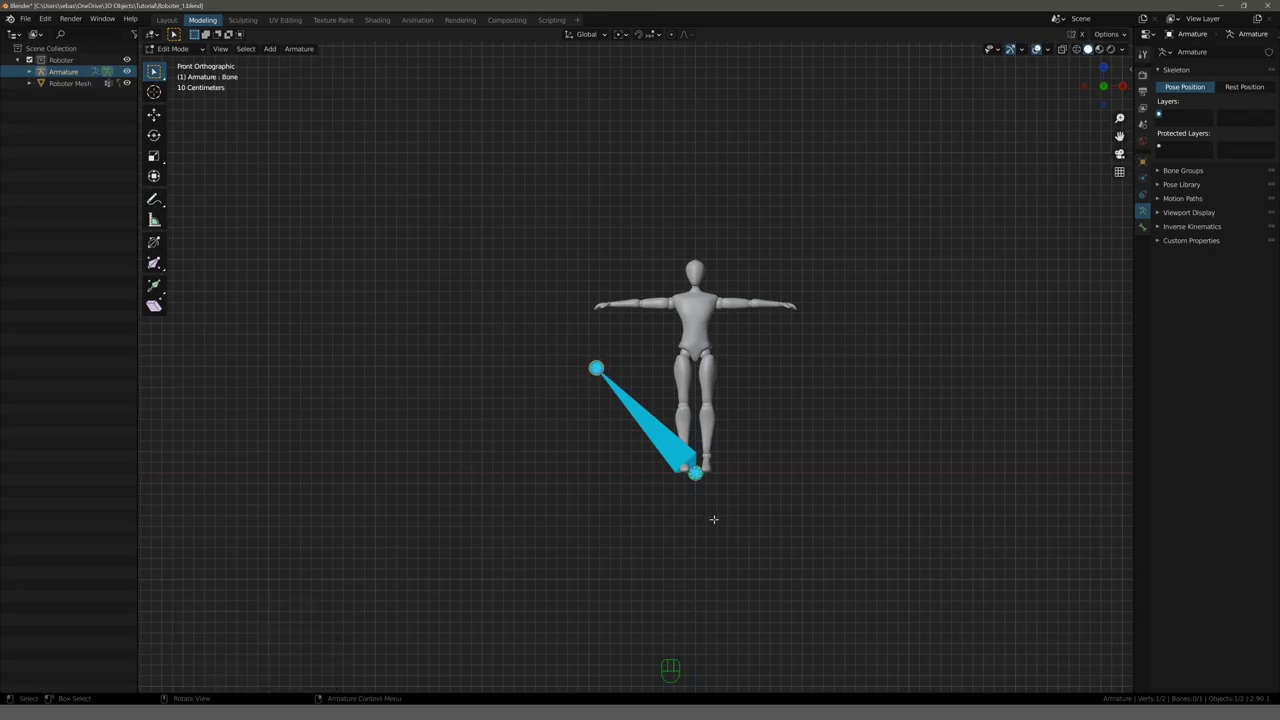
Show the bone's head and tail coordinates in the sidebar's Item panel.
key("n")
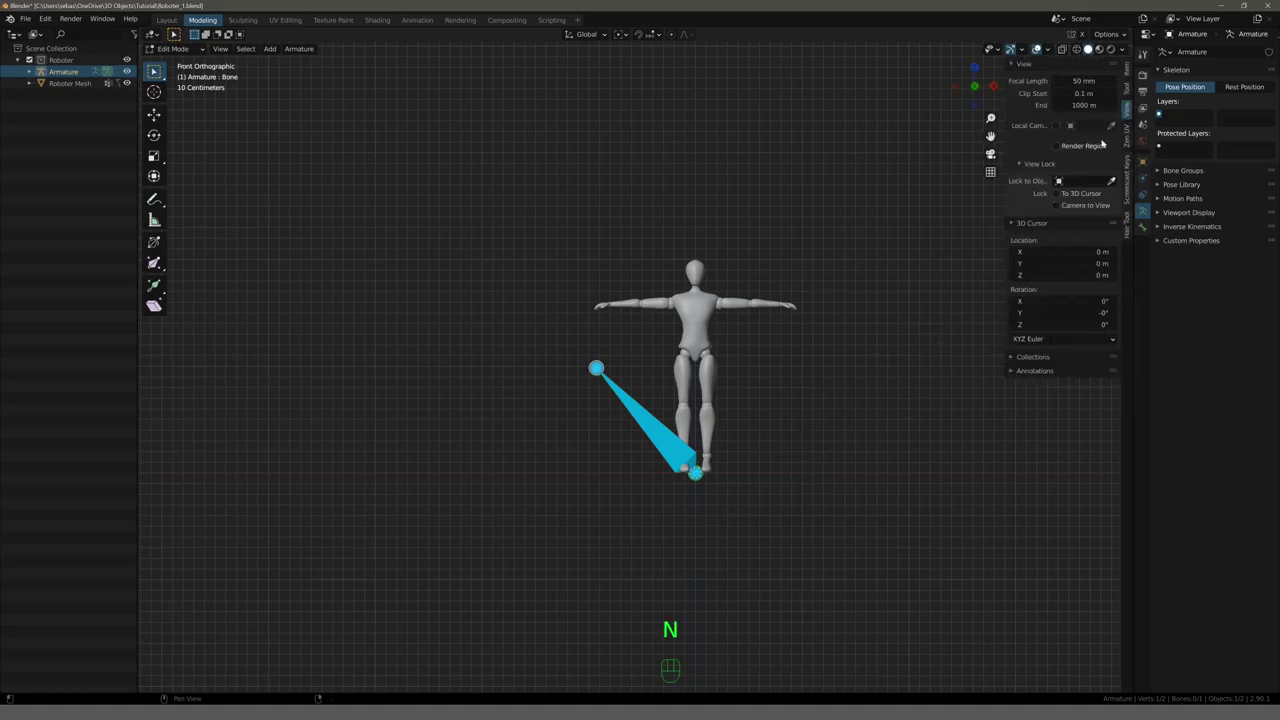
left_click(1135, 69)
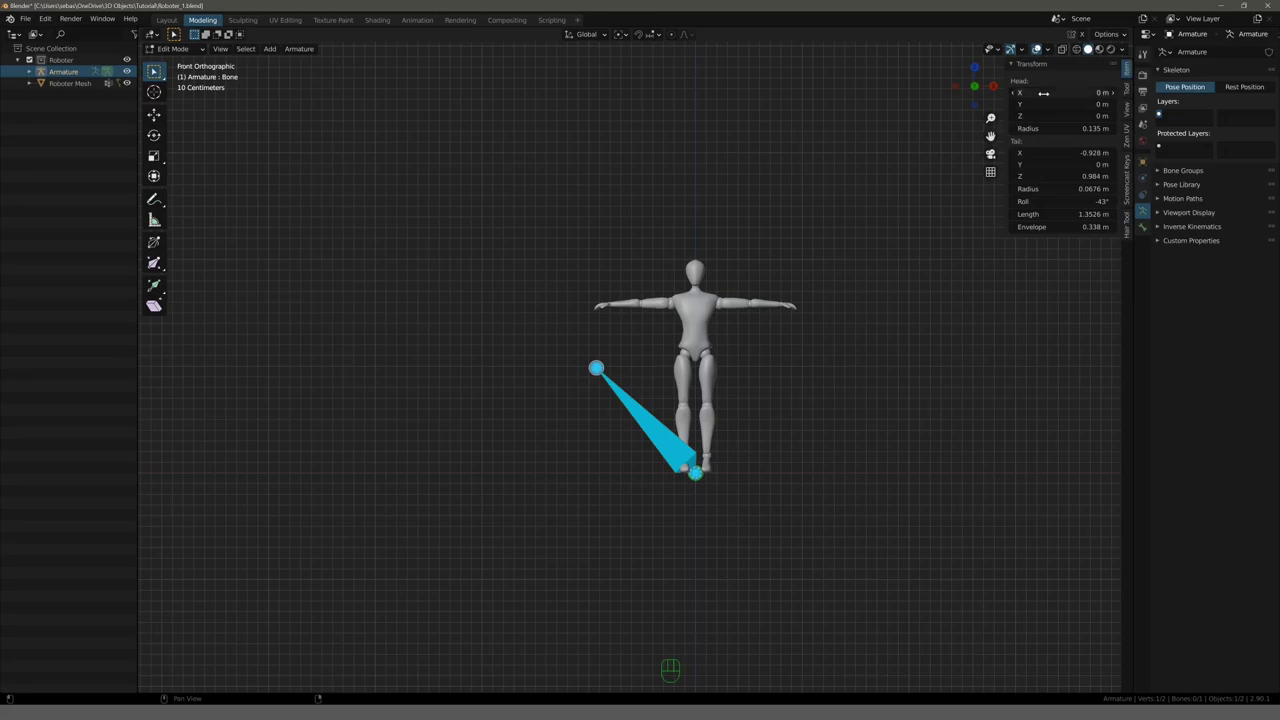
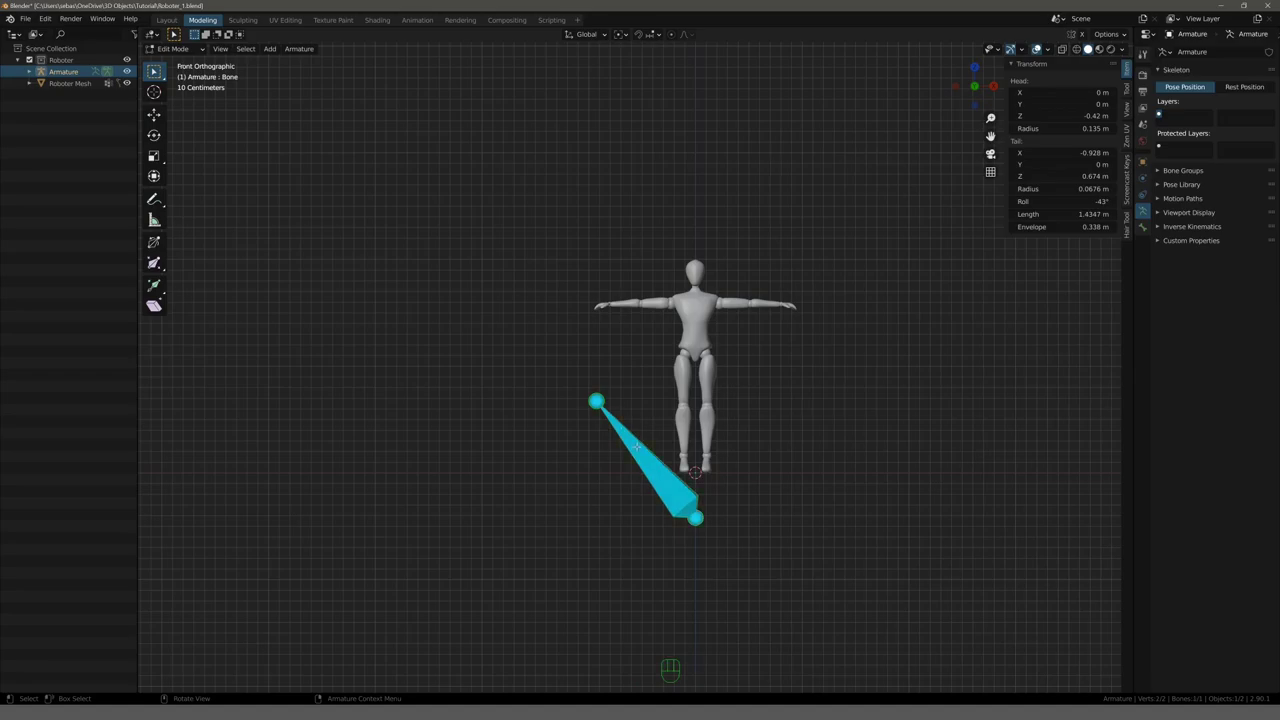
Delete the tilted bone and add a fresh 1 m bone at the mannequin's feet.
key("Delete")
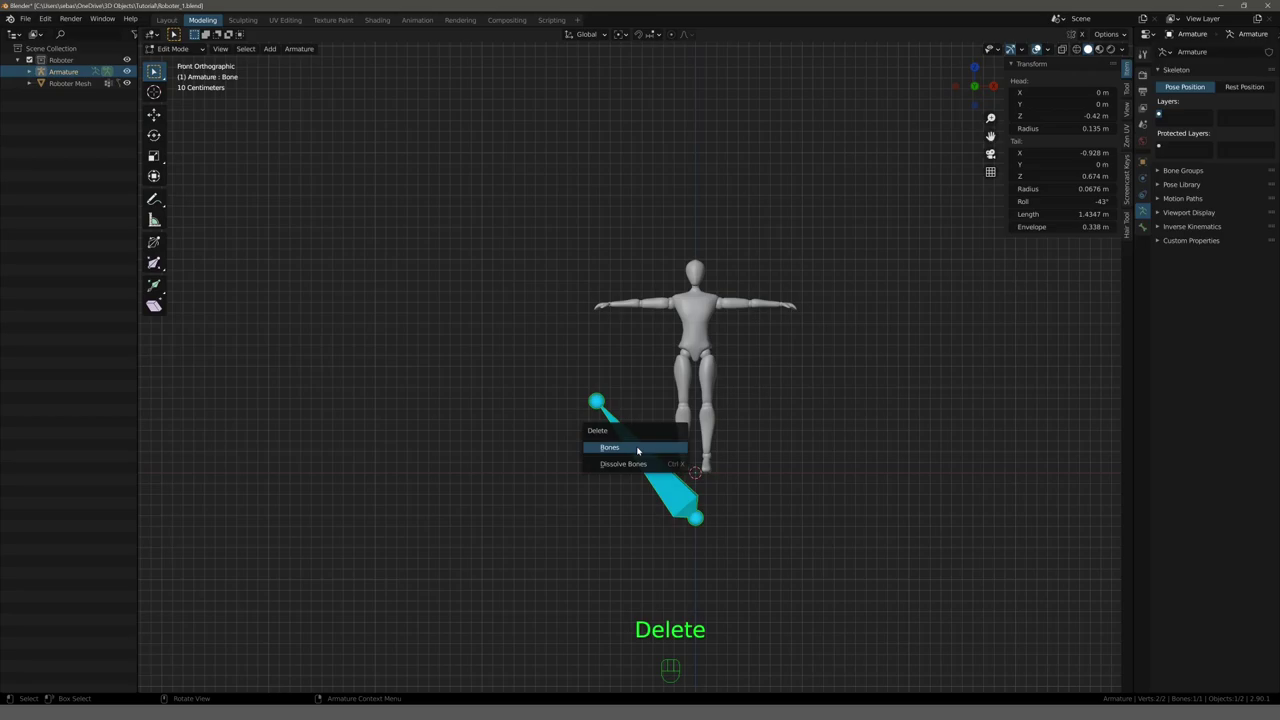
key("shift+a")
key("g")
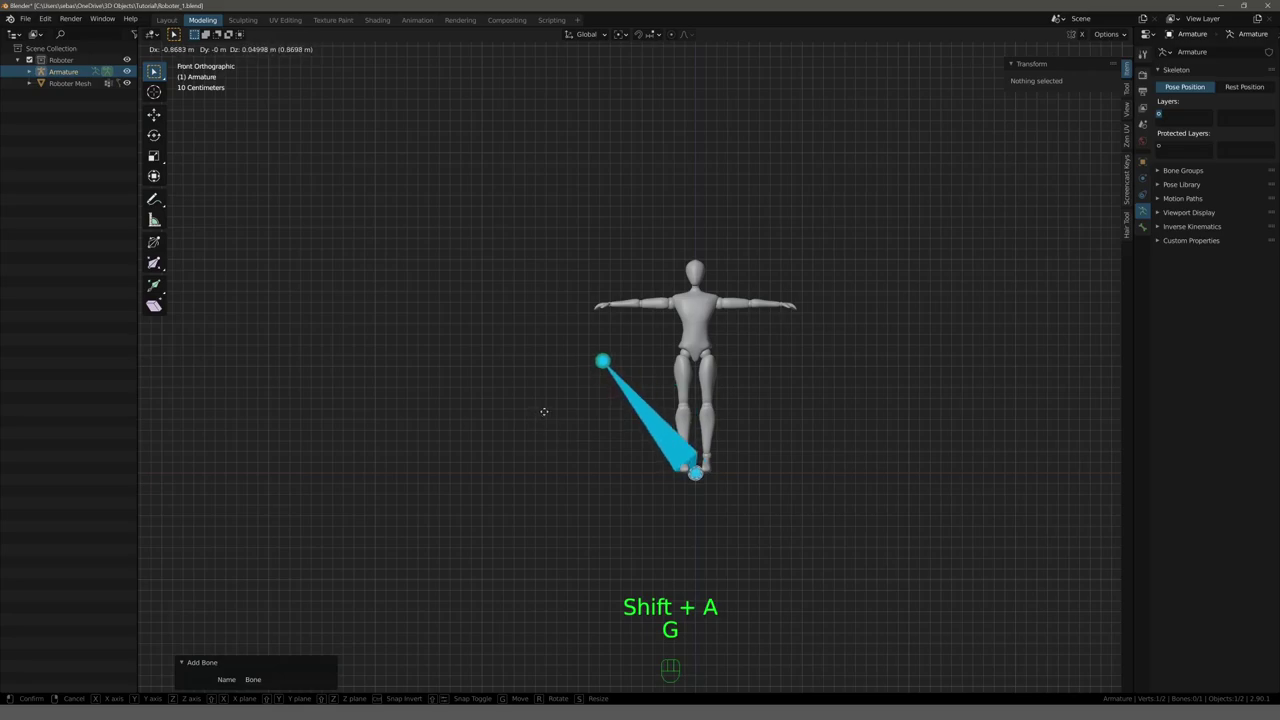
key("g")
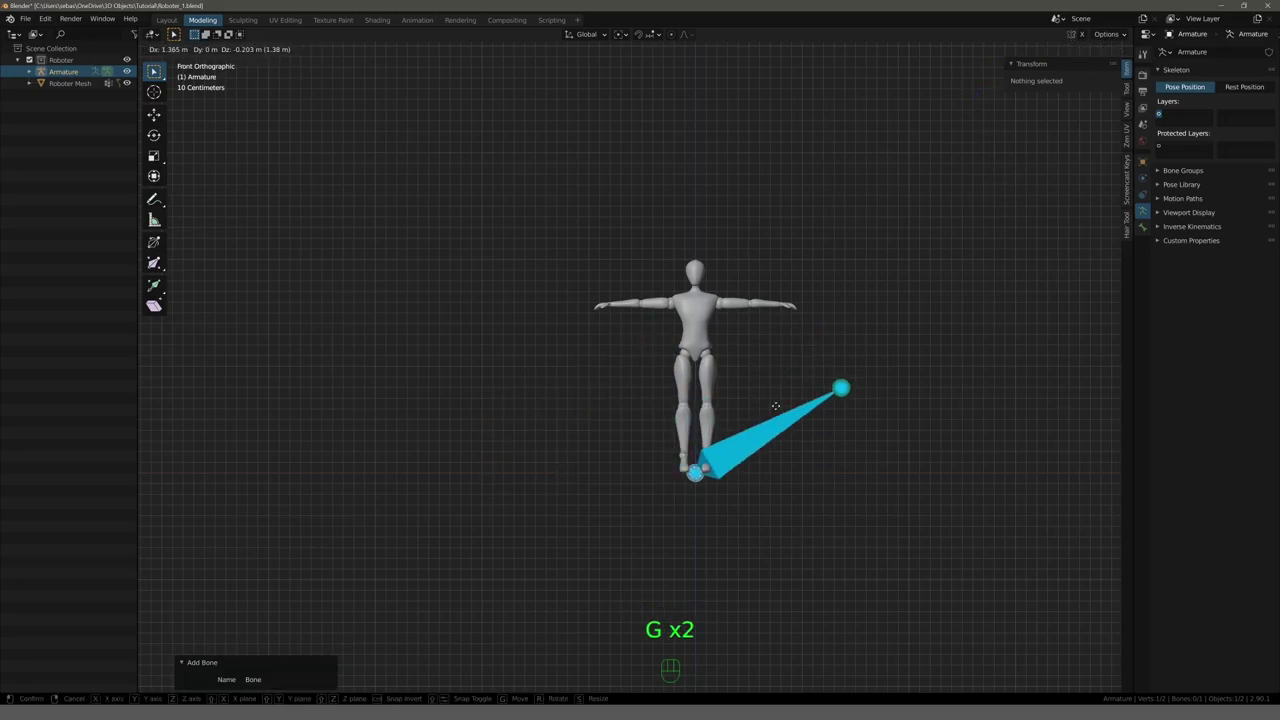
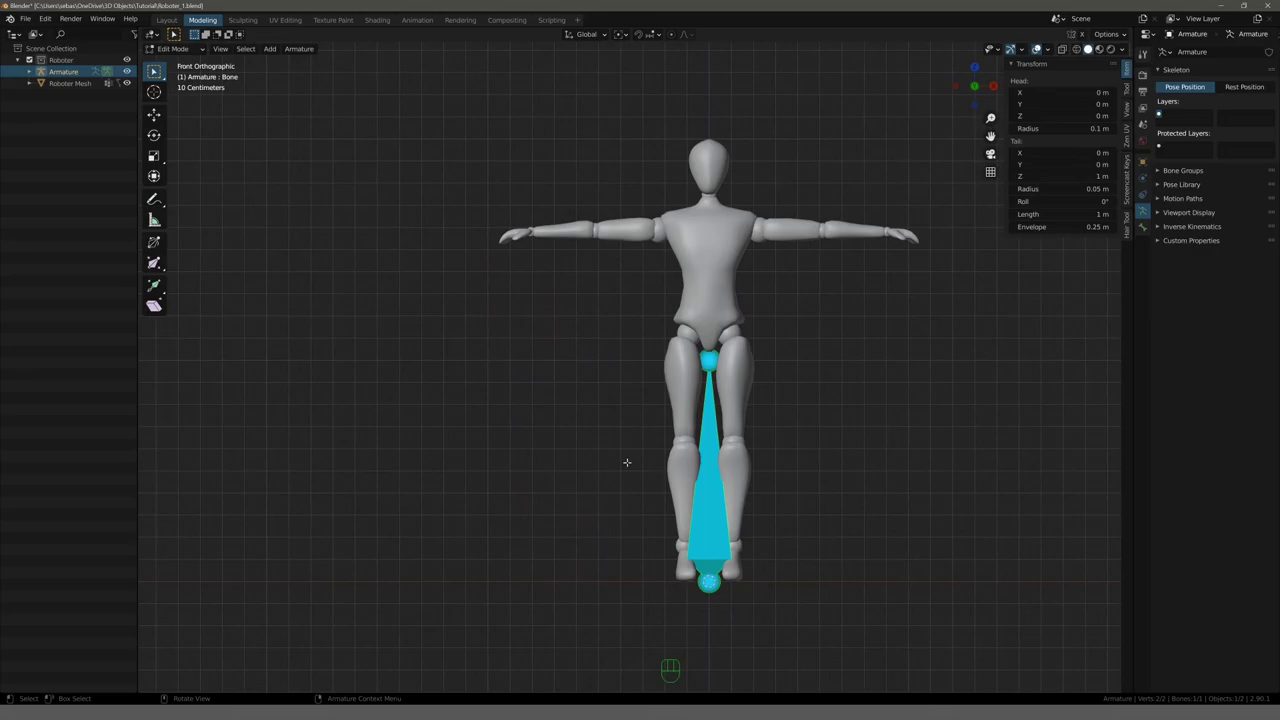
Shrink the bone, flip it 180° head-up and stand it beside the mannequin's right leg.
key("s")
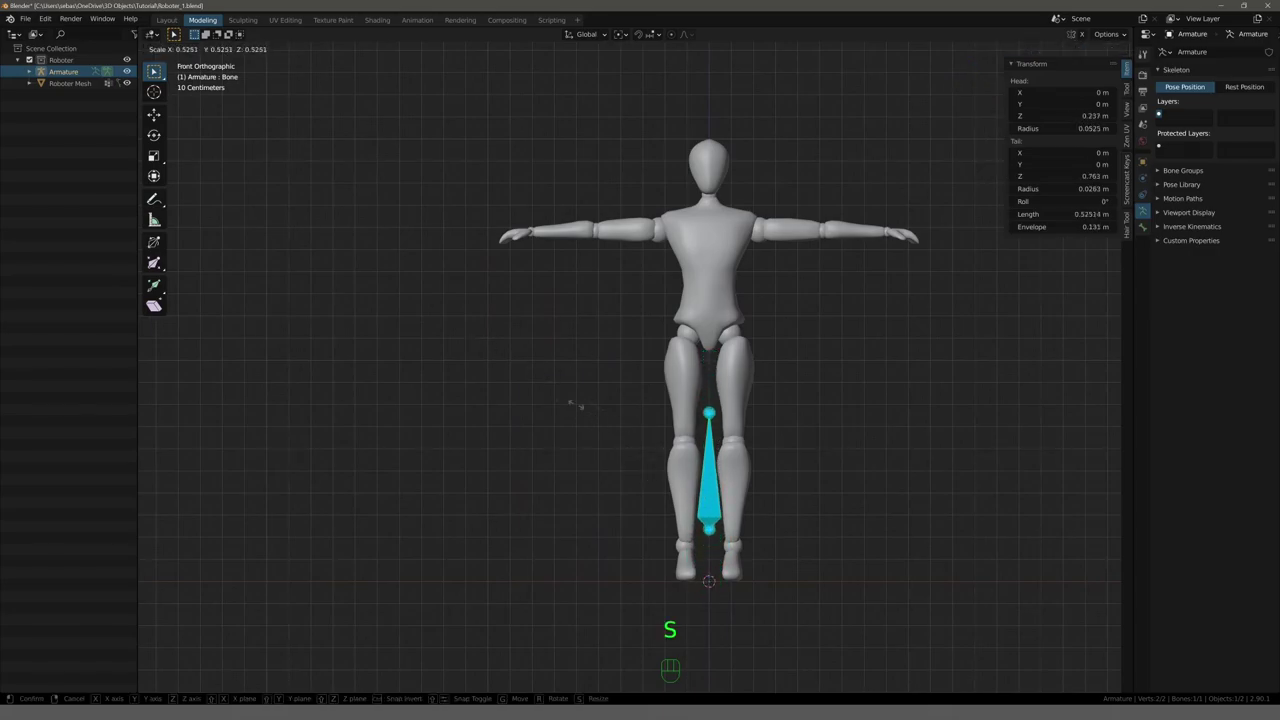
key("r")
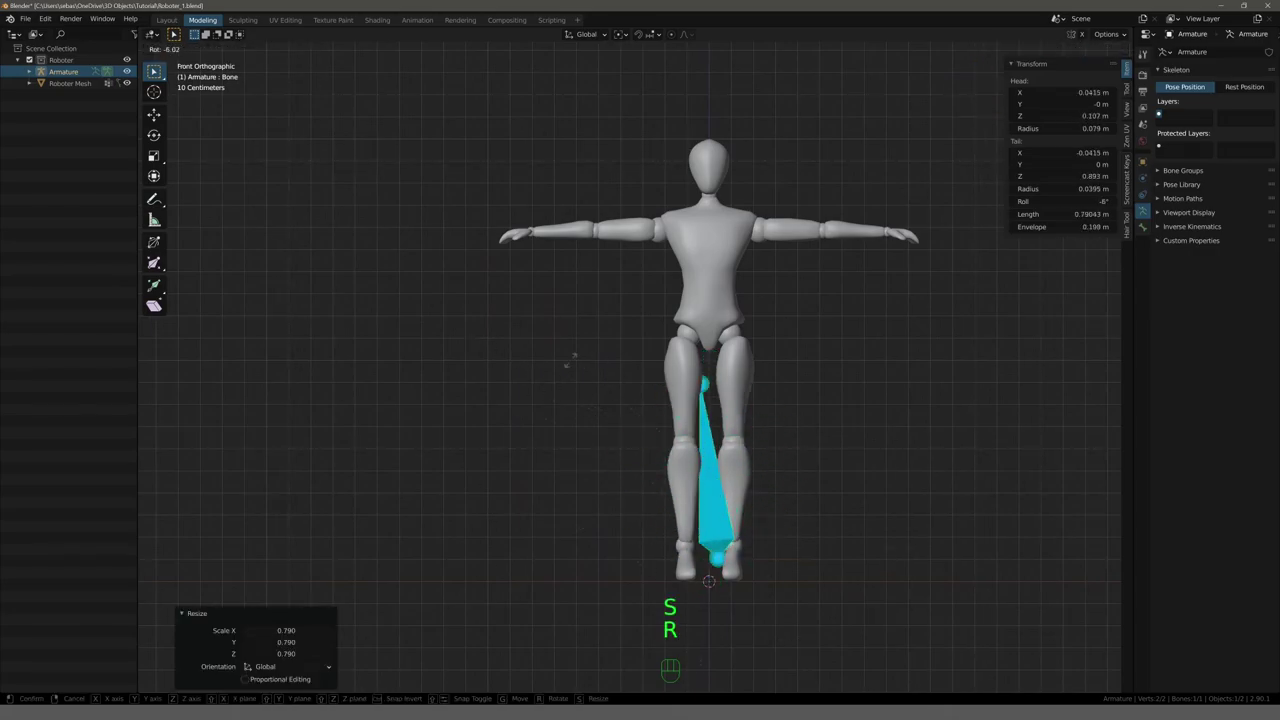
key("g")
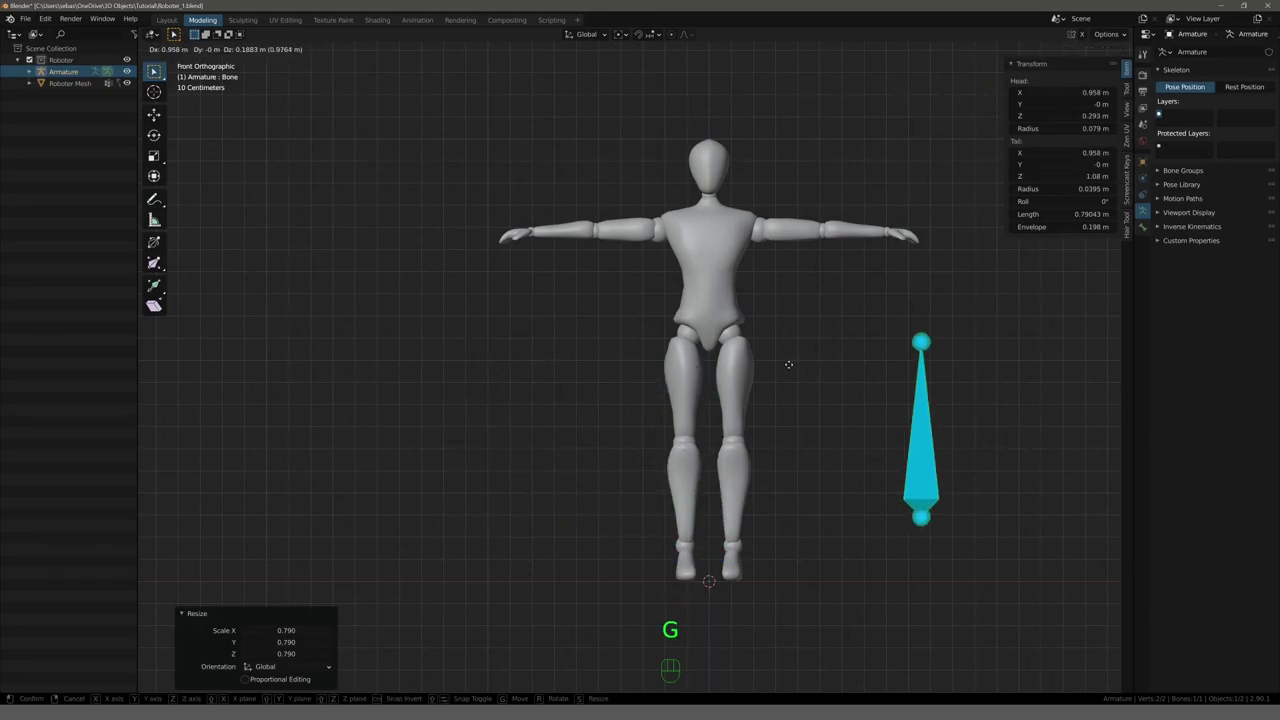
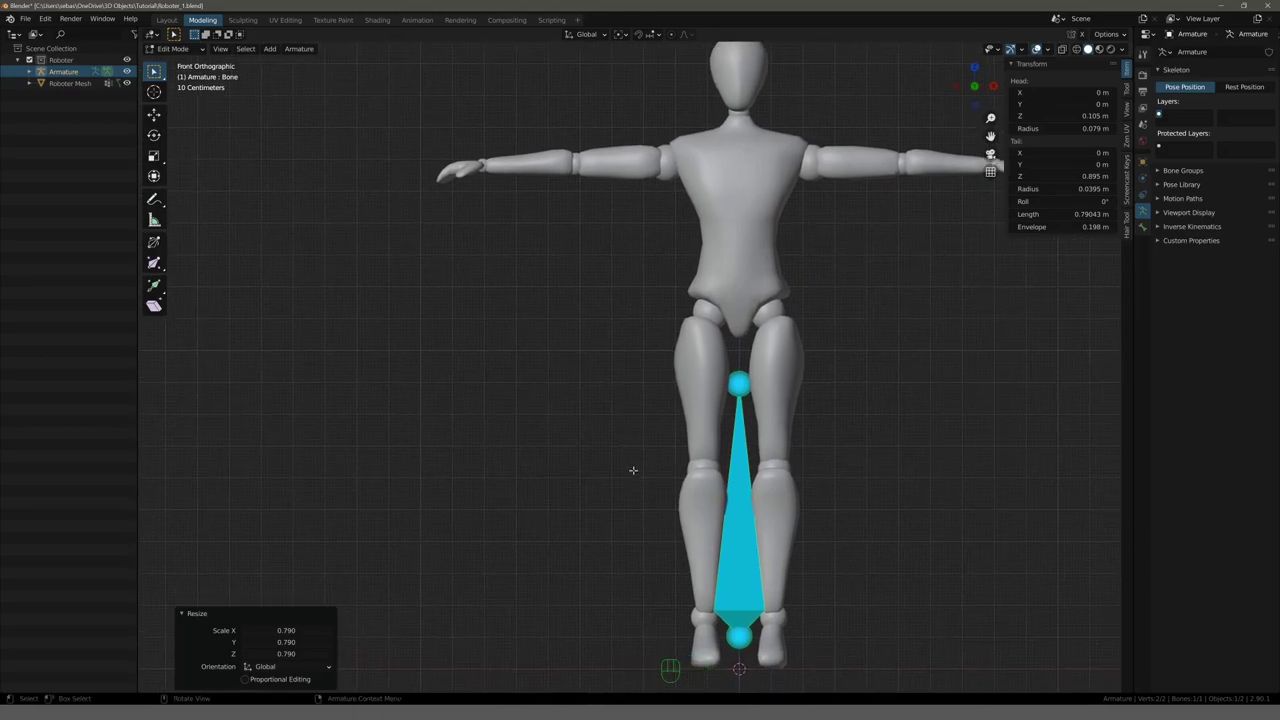
key("g")
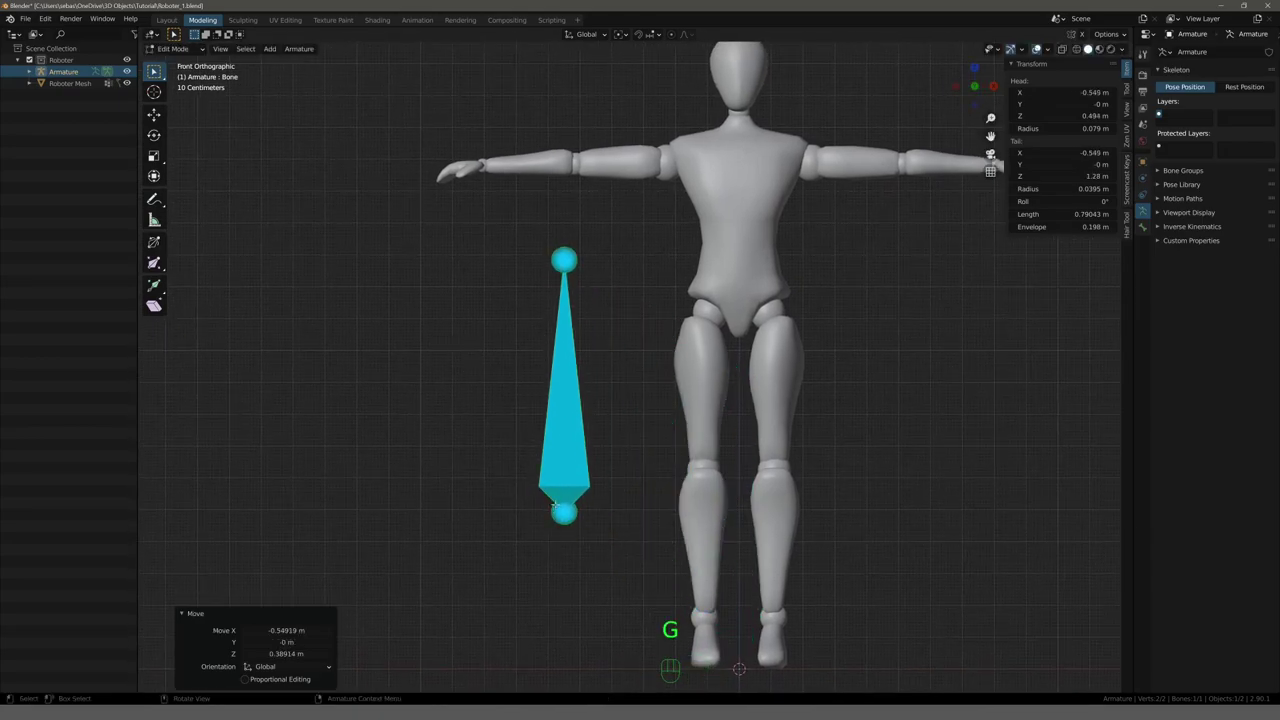
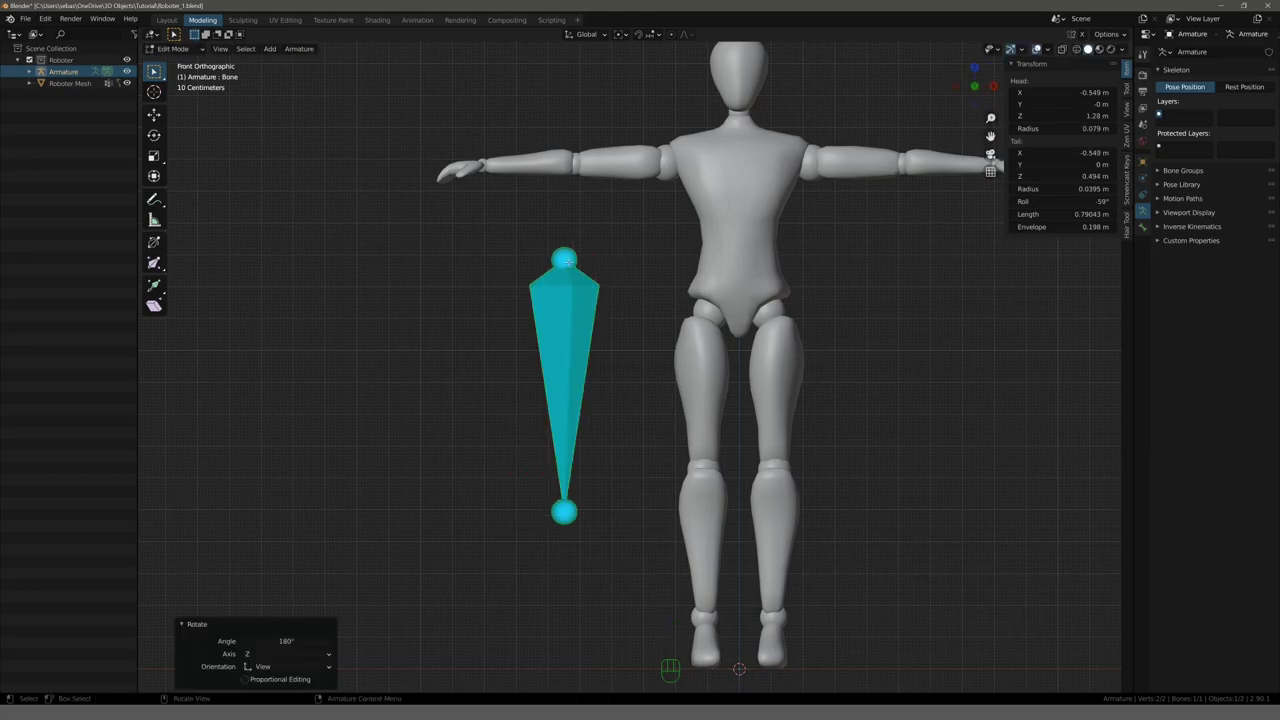
key("g")
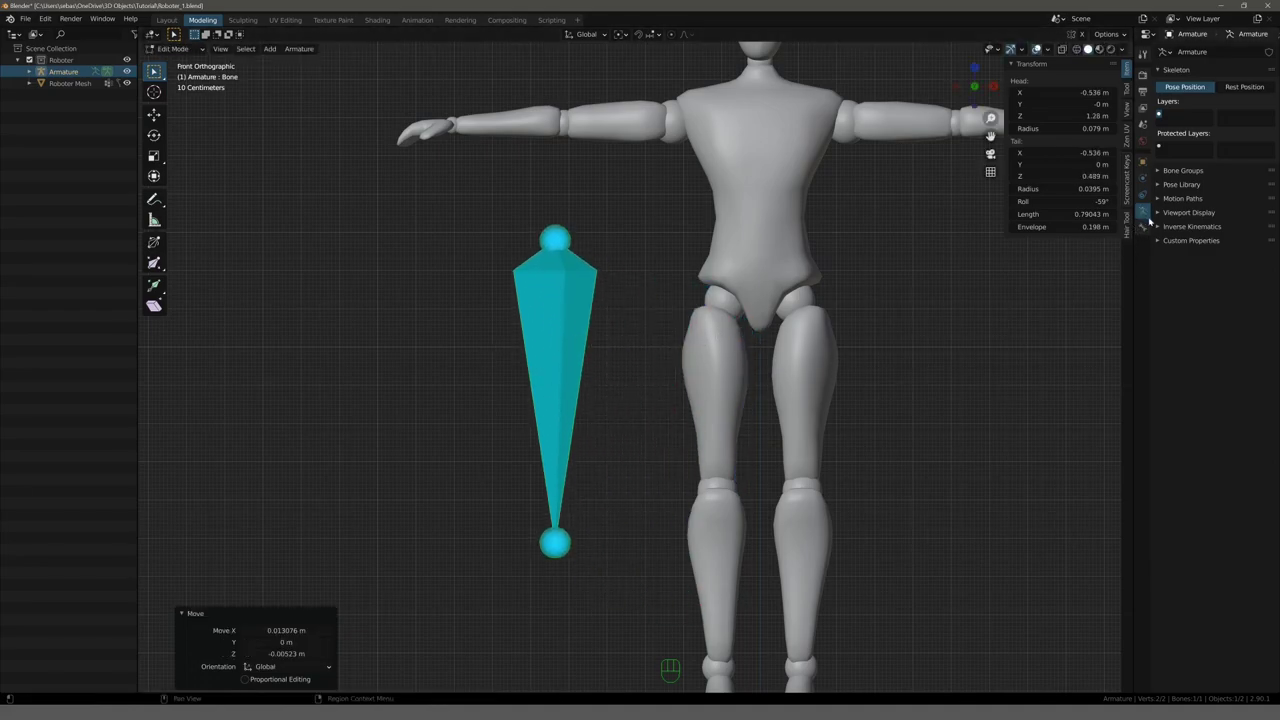
Enable In Front for the armature's bones and X-Ray on the mannequin mesh.
left_click(1164, 216)
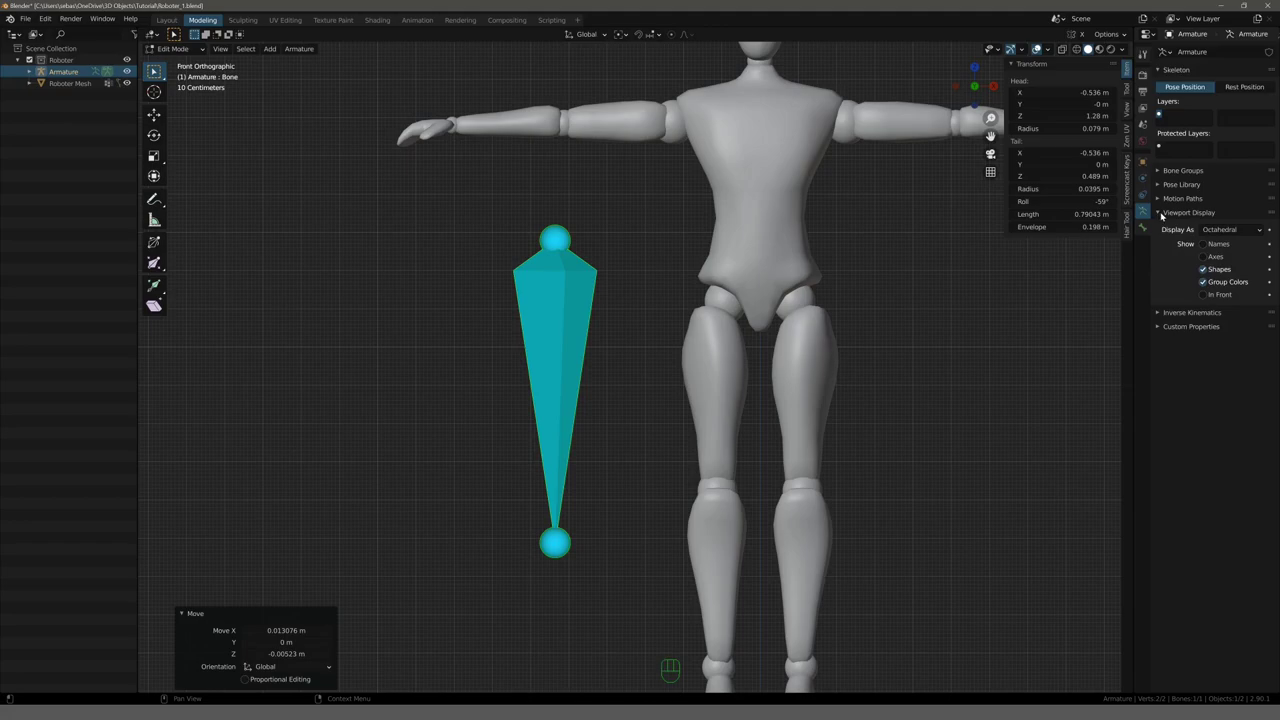
left_click(1209, 299)
key("g")
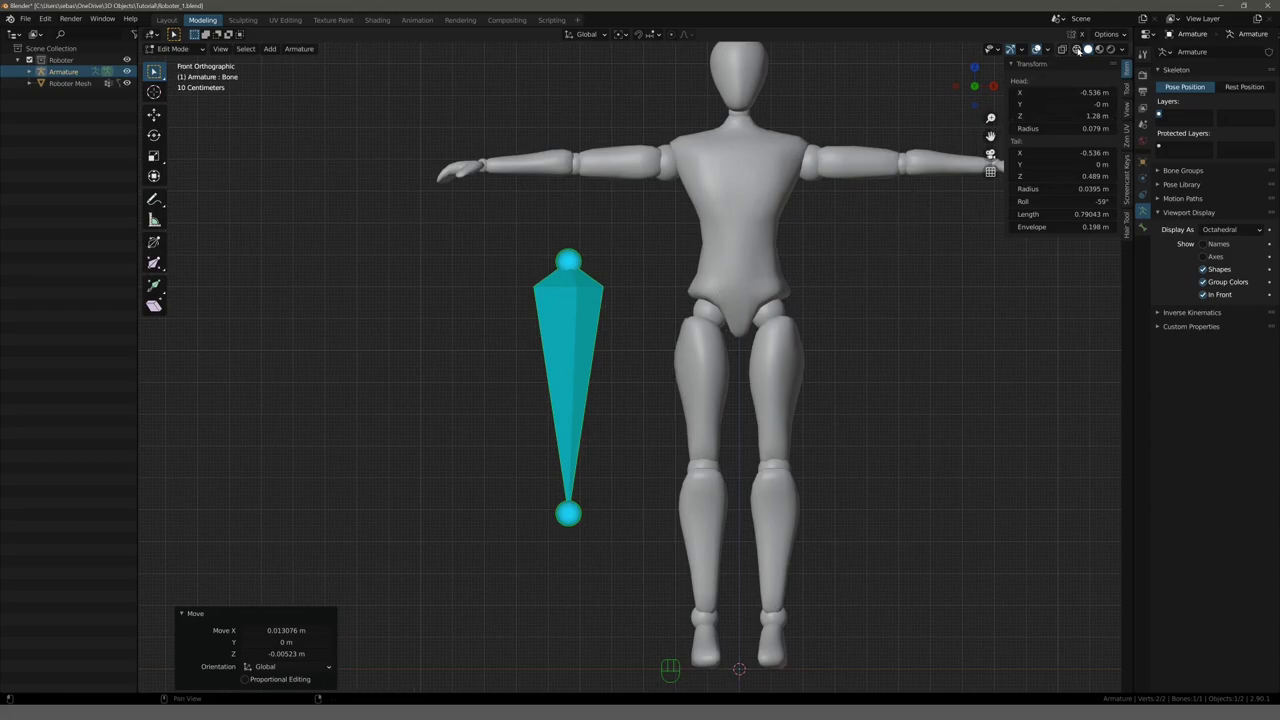
left_click(1067, 55)
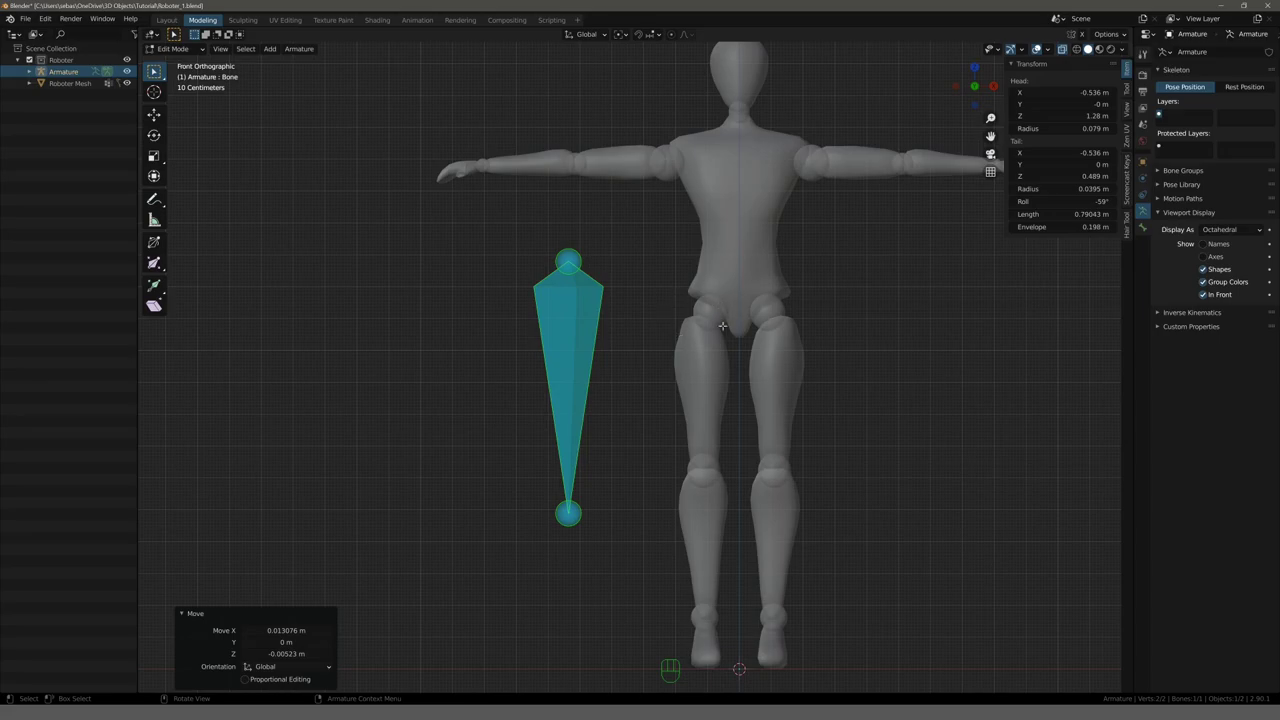
Fit the bone into the right thigh, head at the hip and tail at the knee near Z 0.62.
key("Tab")
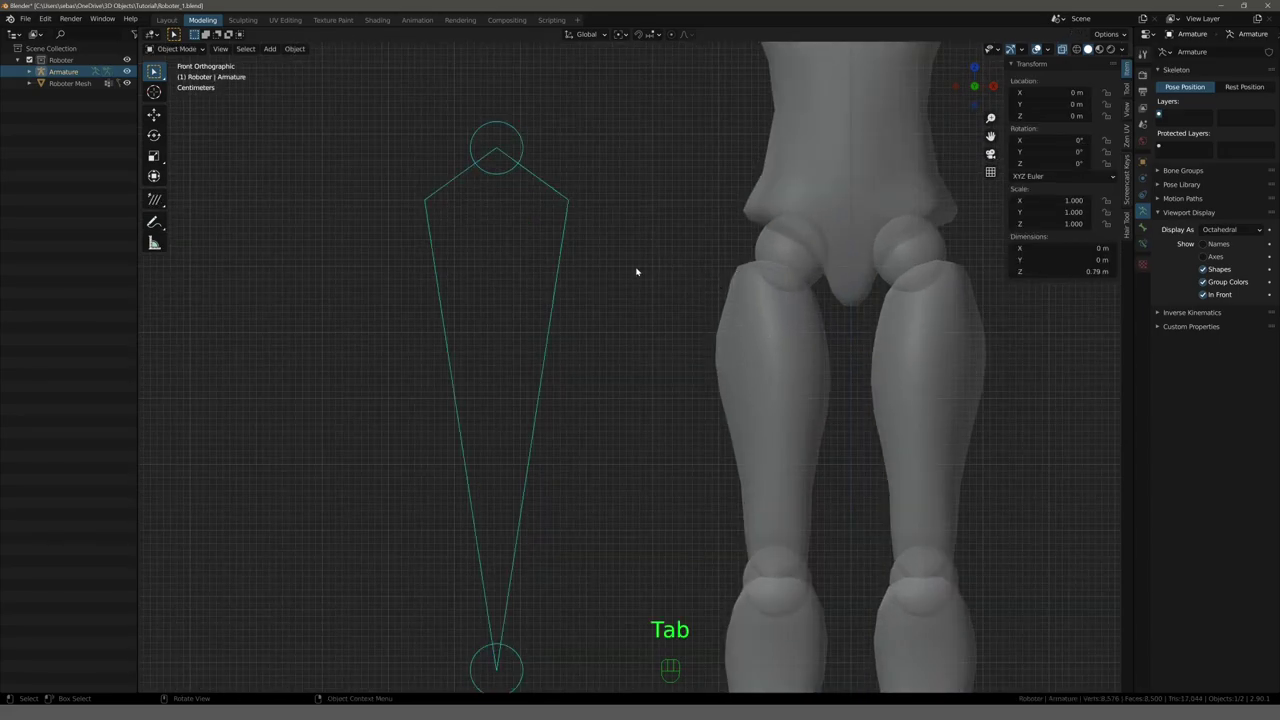
key("Tab")
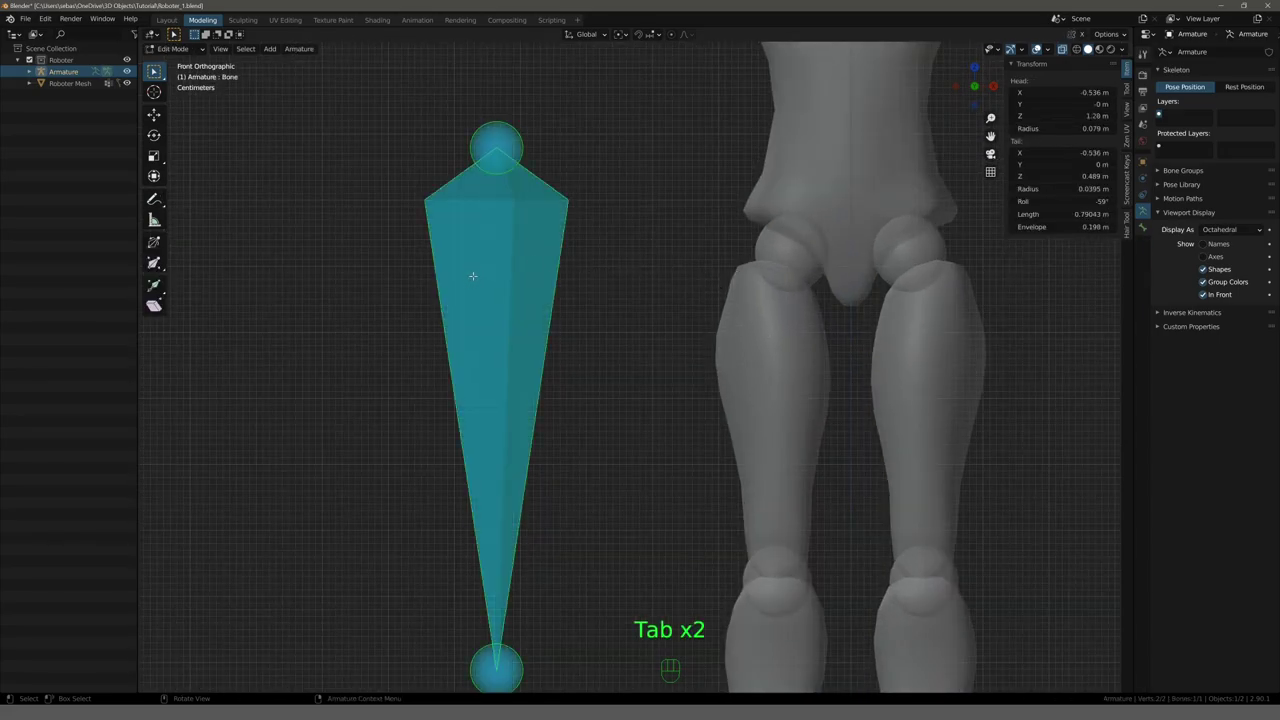
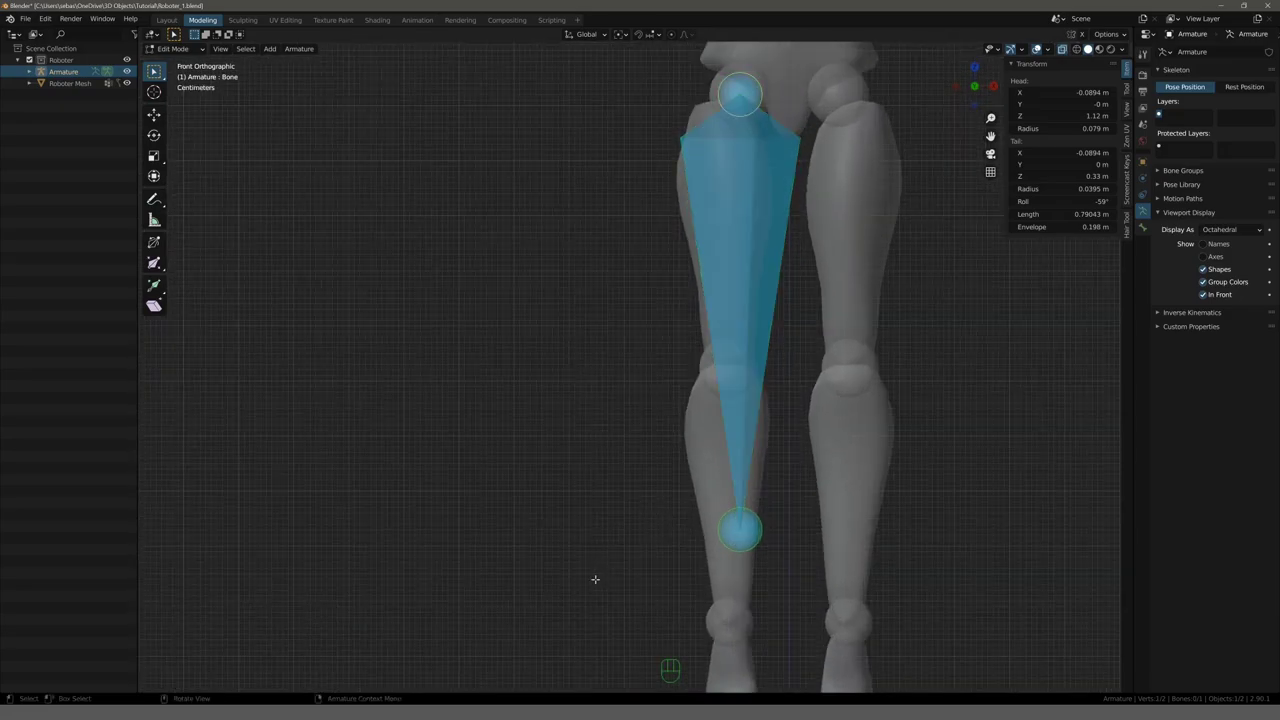
key("g")
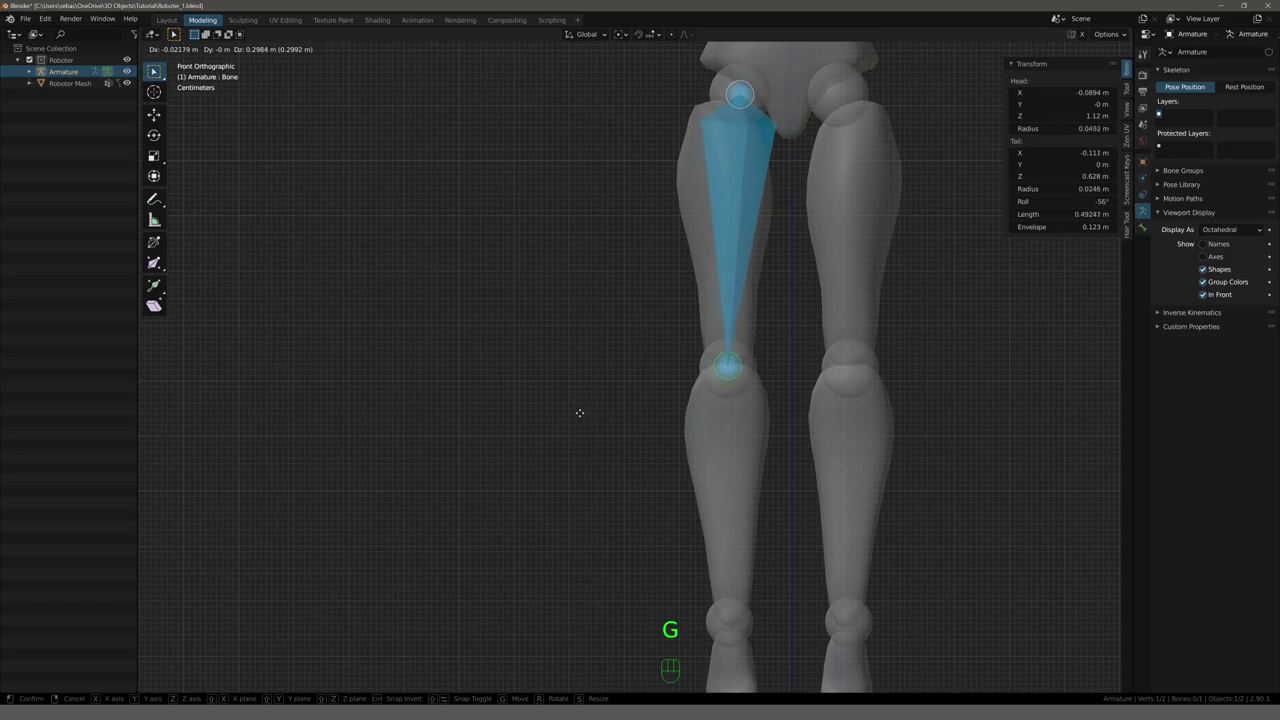
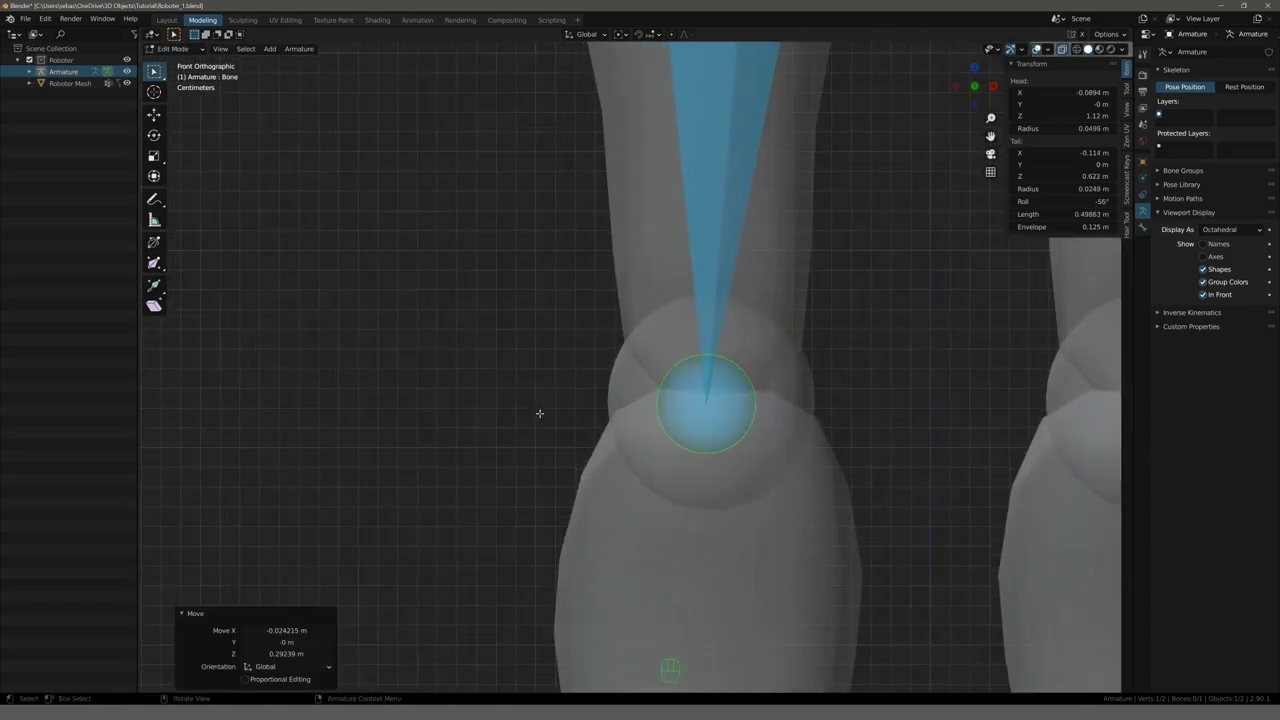
key("g")
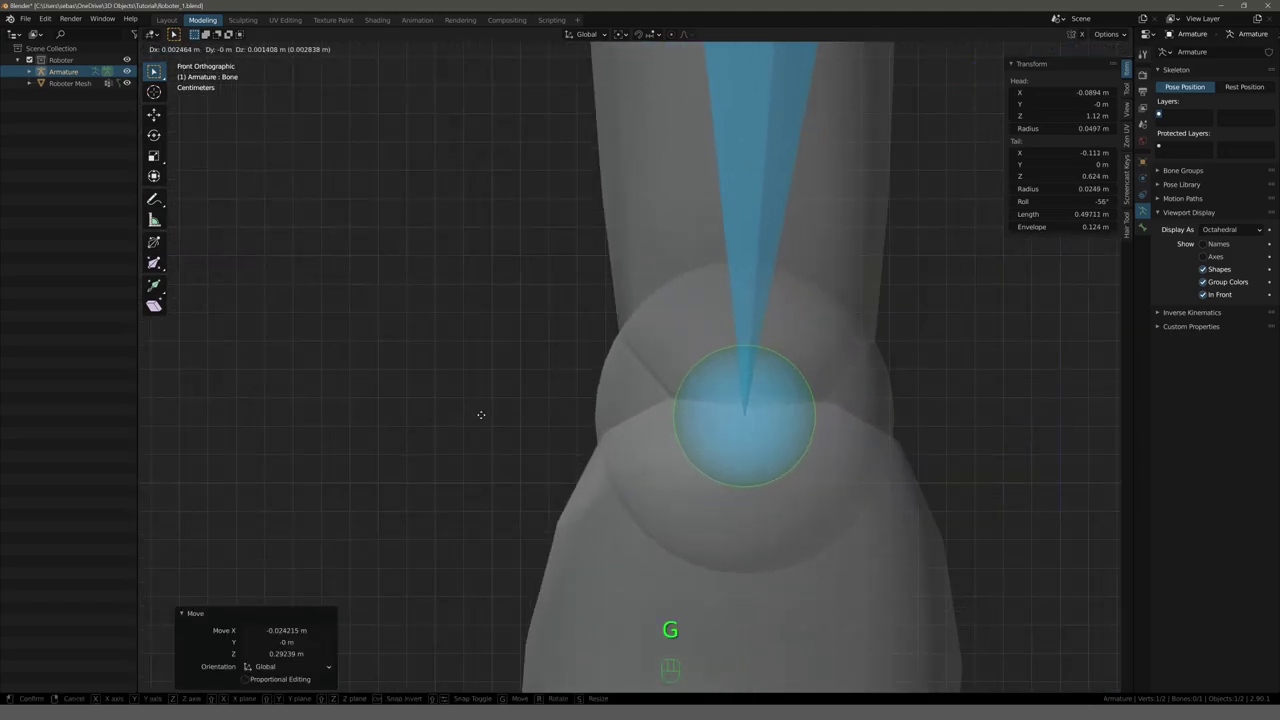
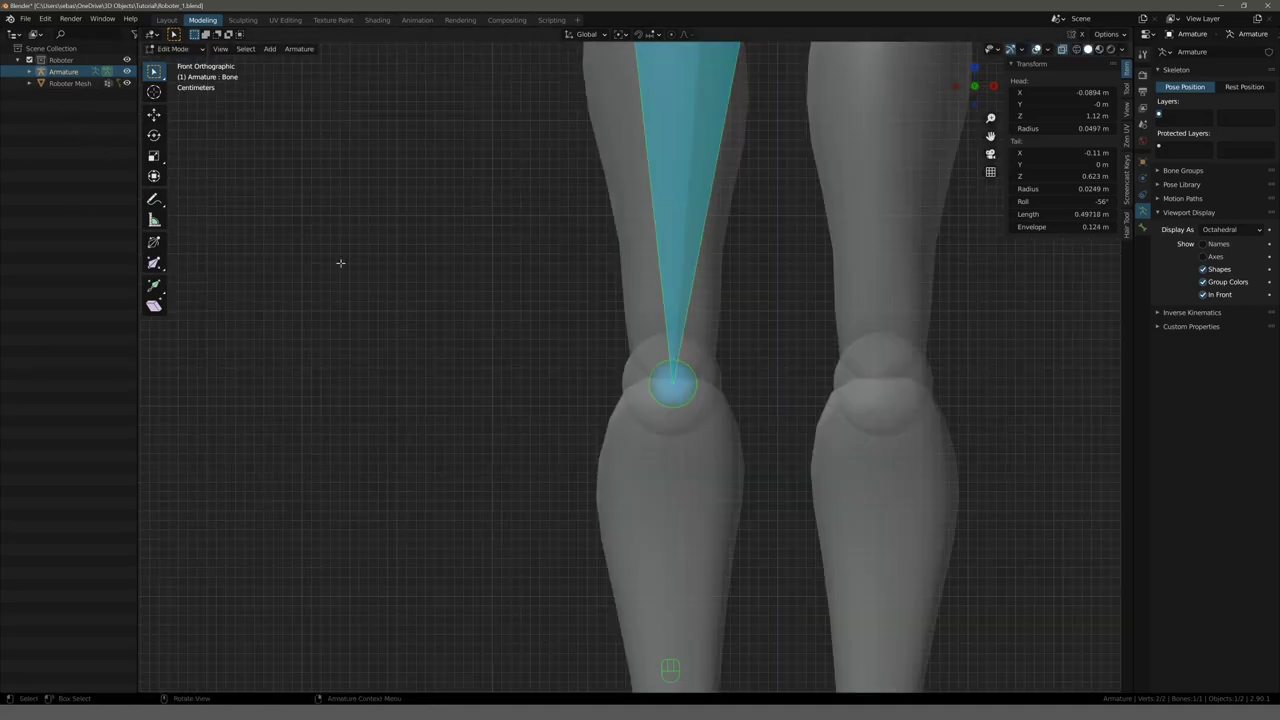
Expand the Armature in the Outliner to reveal the thigh bone entry for renaming.
left_click(34, 75)
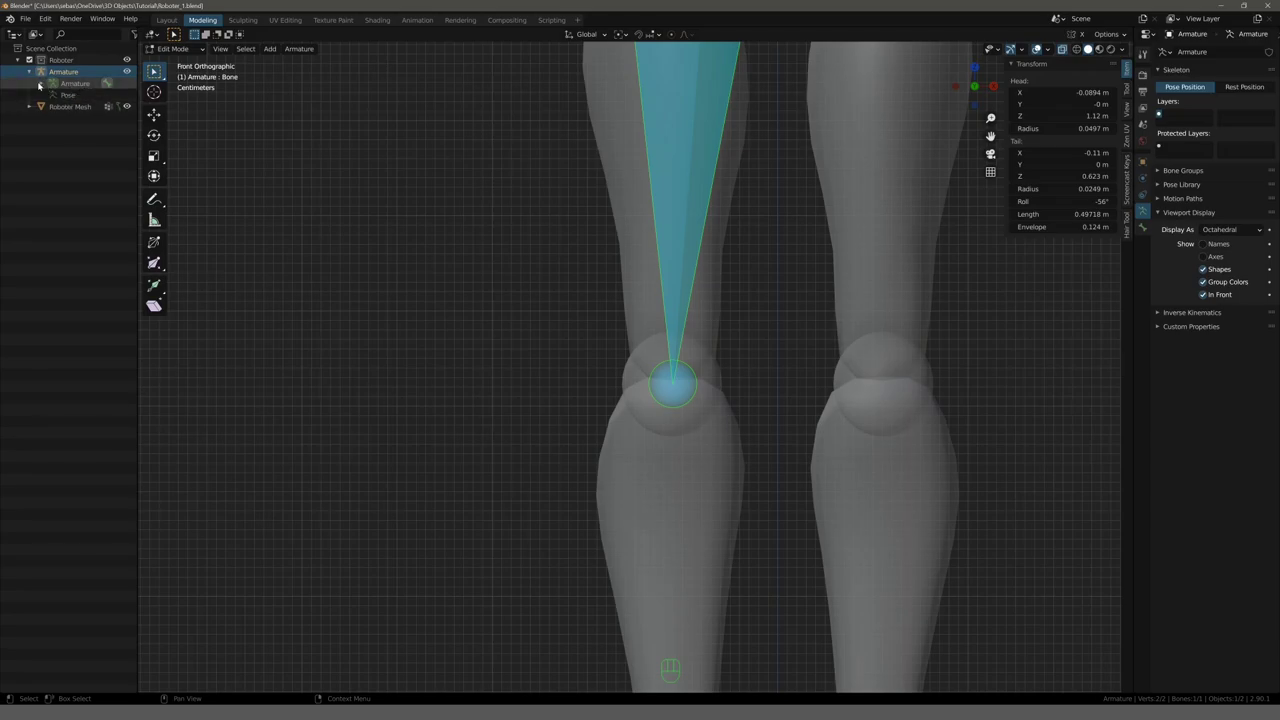
left_click(44, 87)
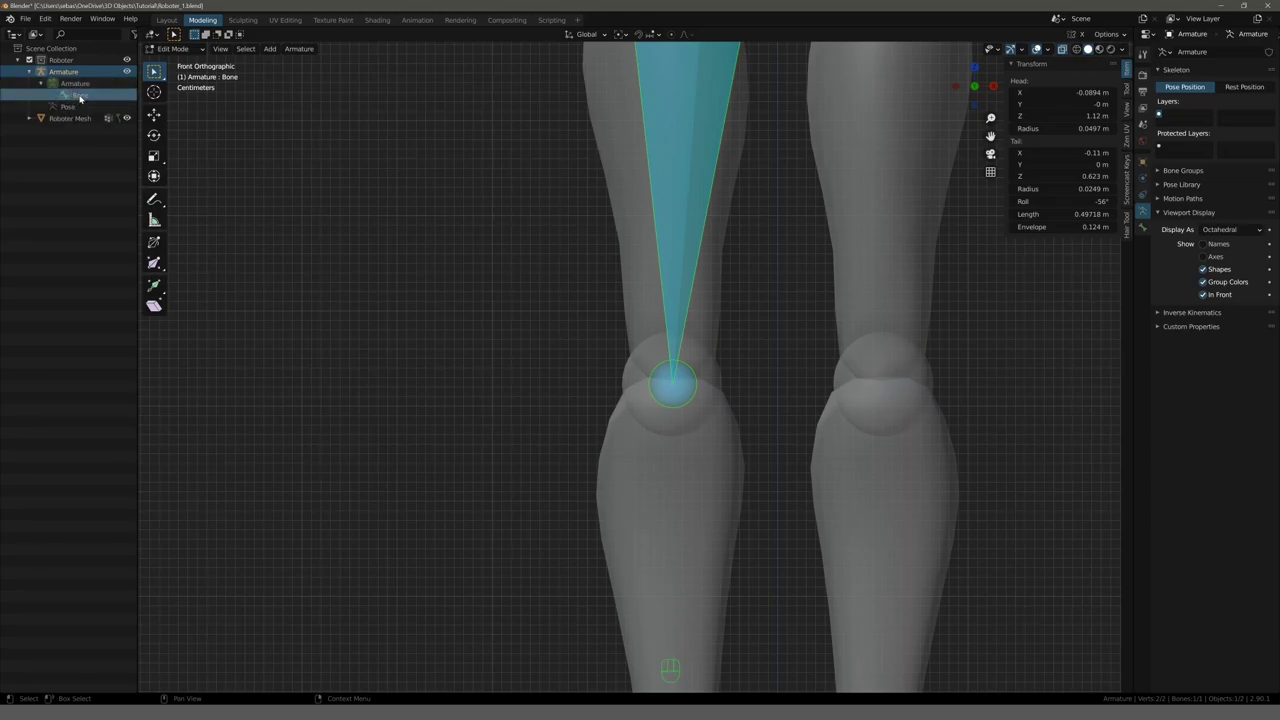
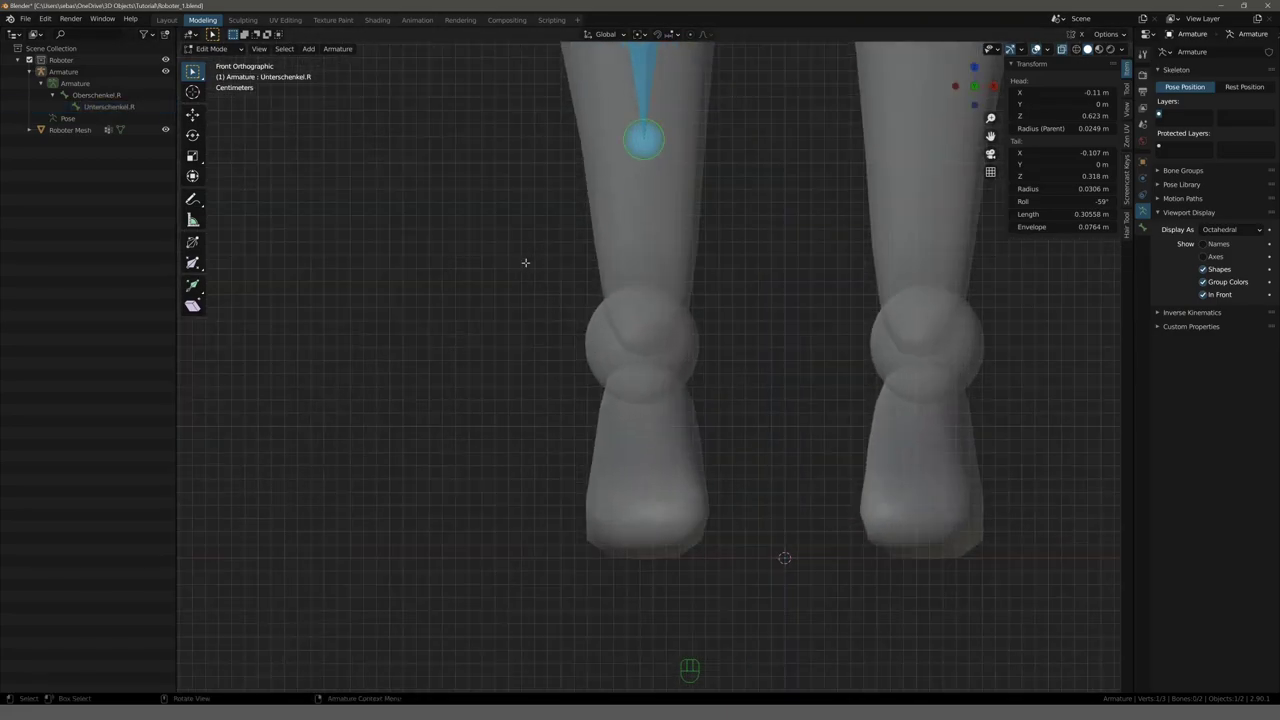
End the shin bone at the ankle and extrude a foot bone below it.
key("g")
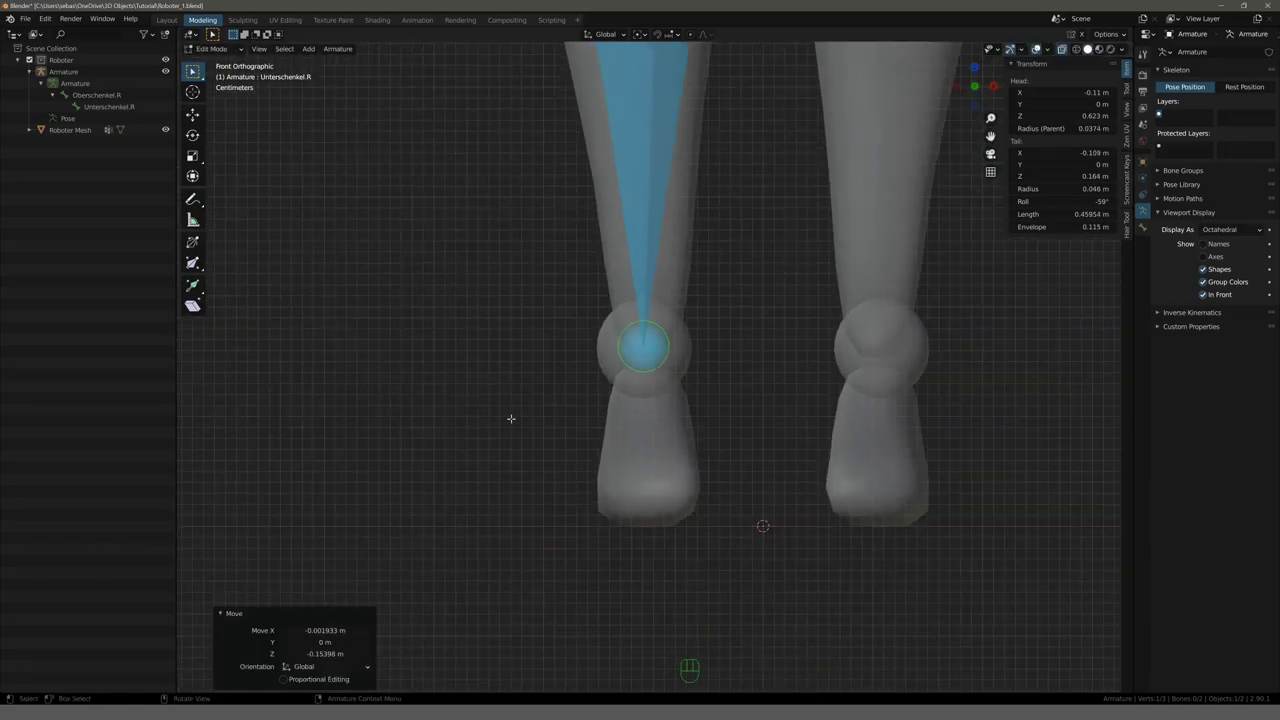
key("e")
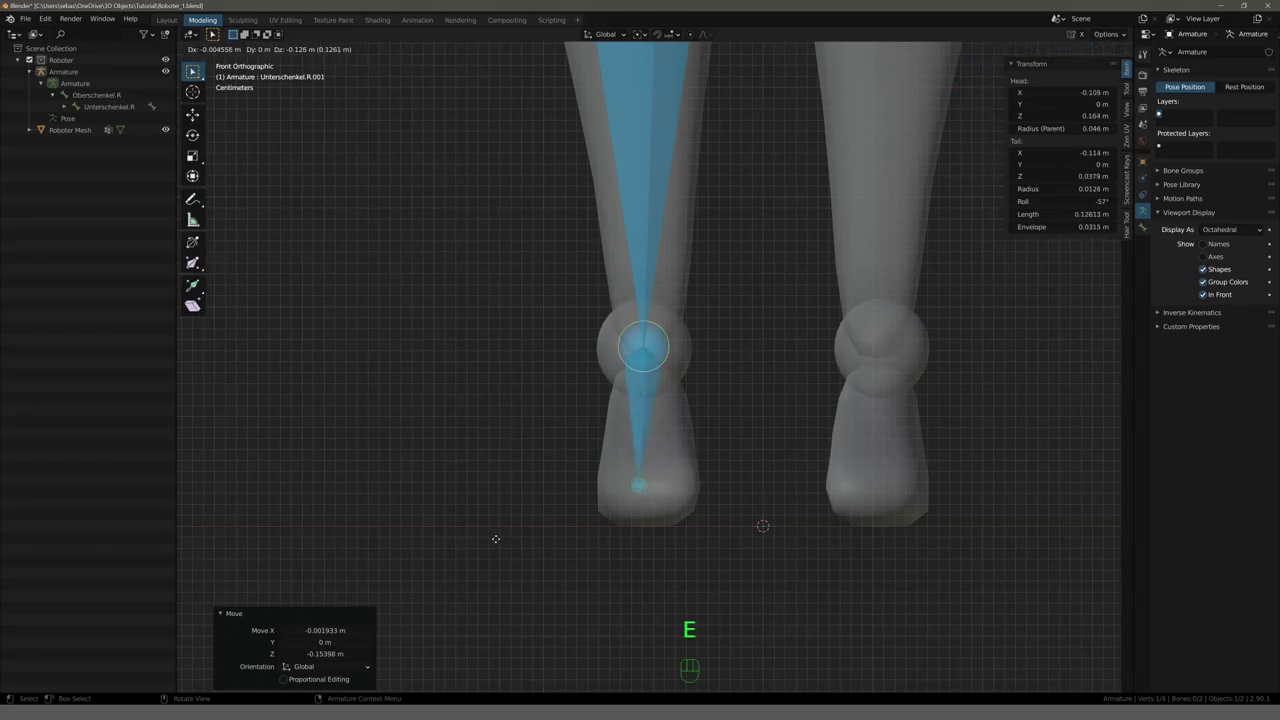
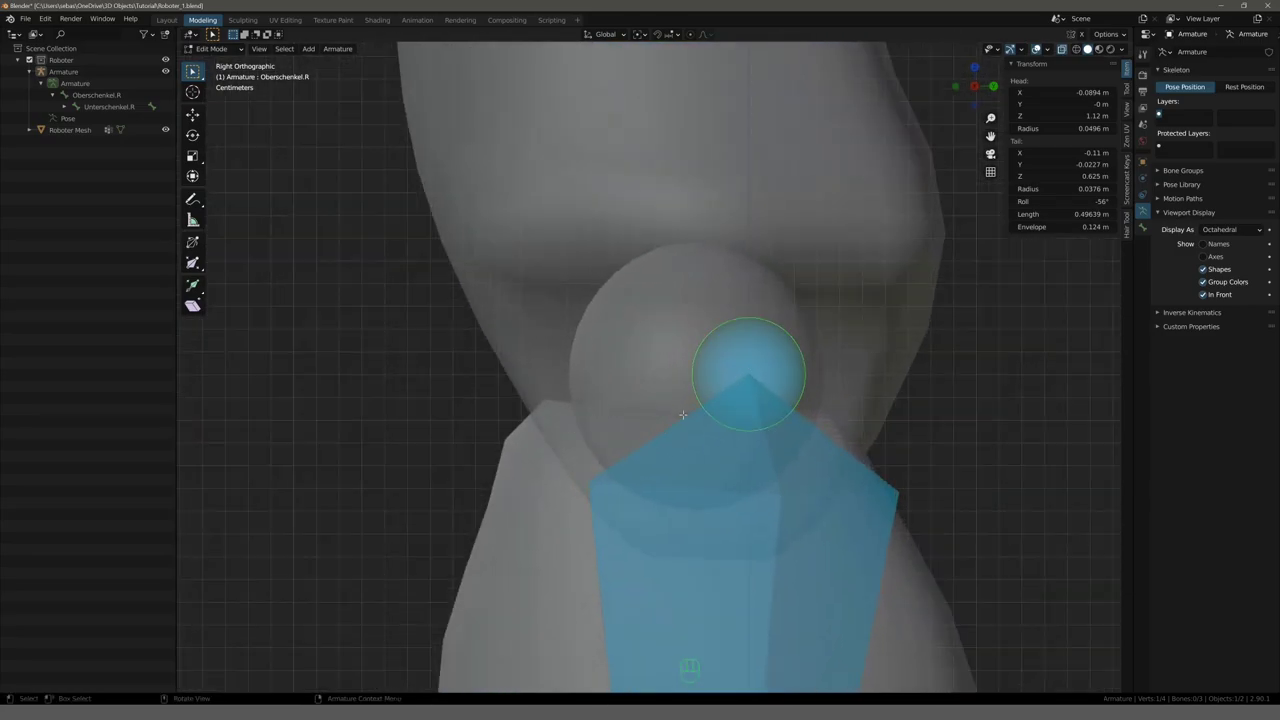
Move the thigh bone's hip joint into place, then view the legs from the front.
key("g")
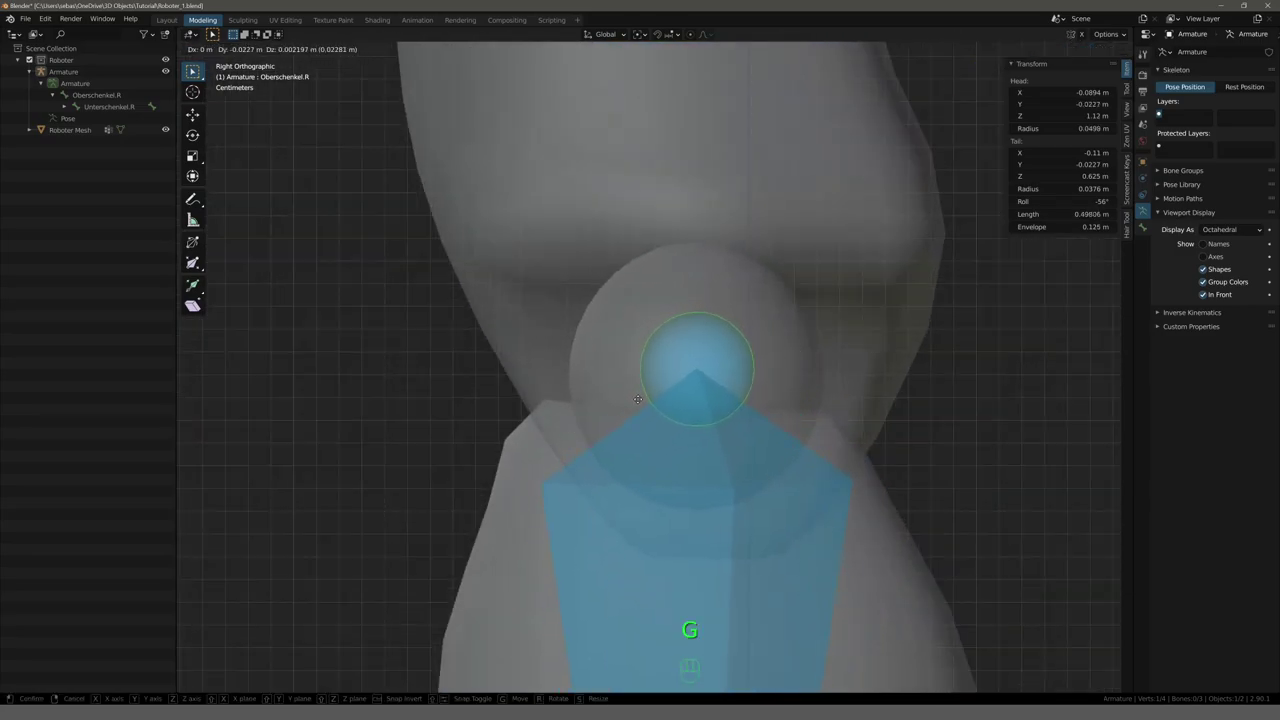
key("KP_3")
key("KP_1")
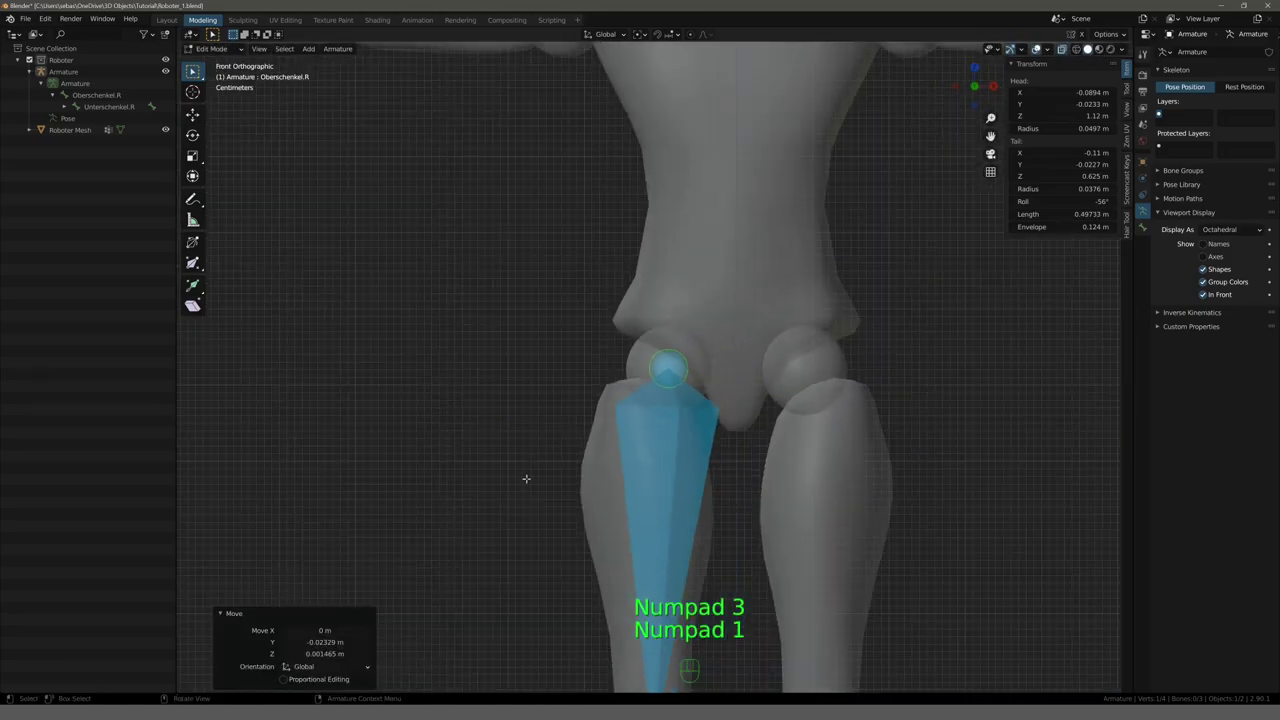
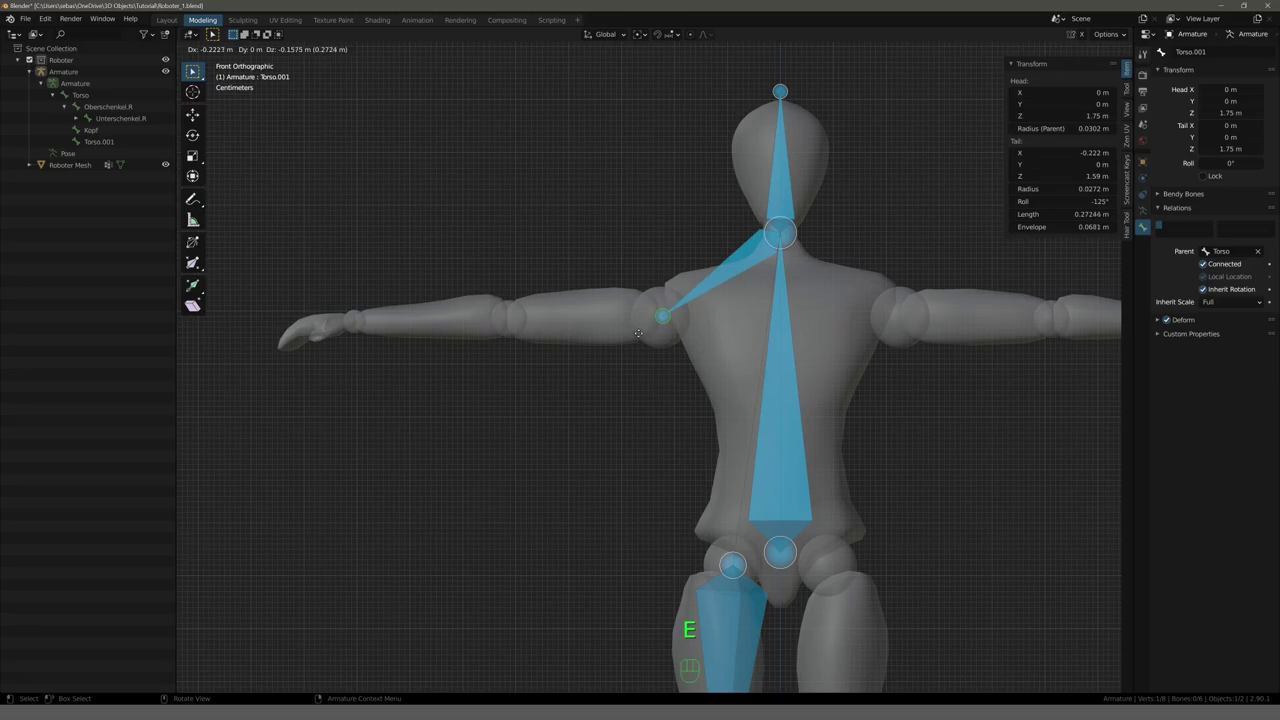
Extrude a new upper-arm bone from the shoulder to the elbow.
key("e")
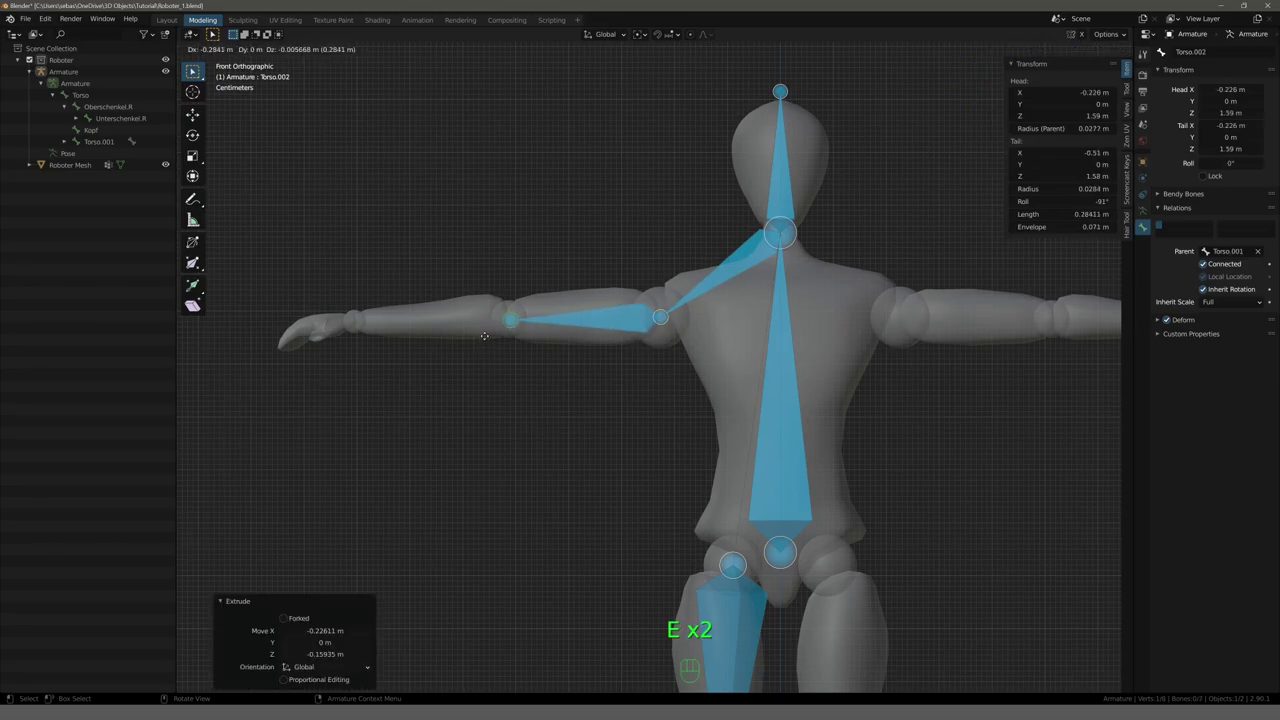
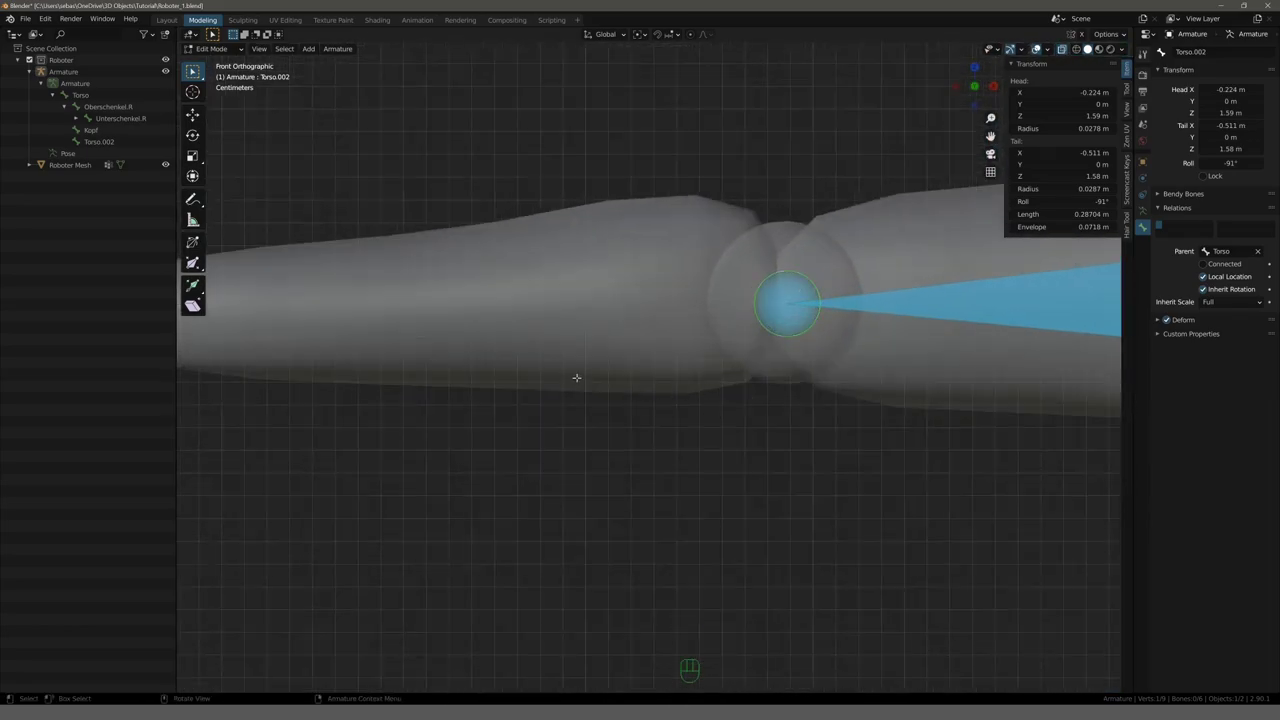
Nudge the elbow joint and the forearm bone's end into the arm's centre.
key("g")
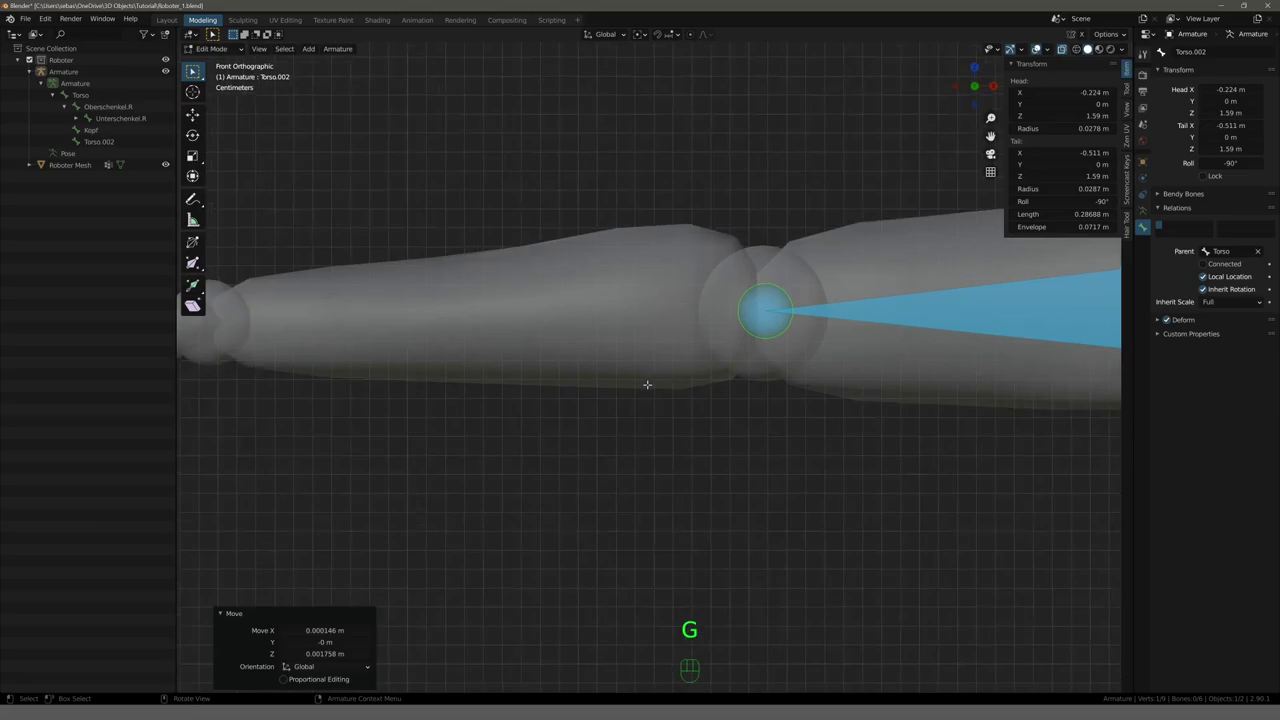
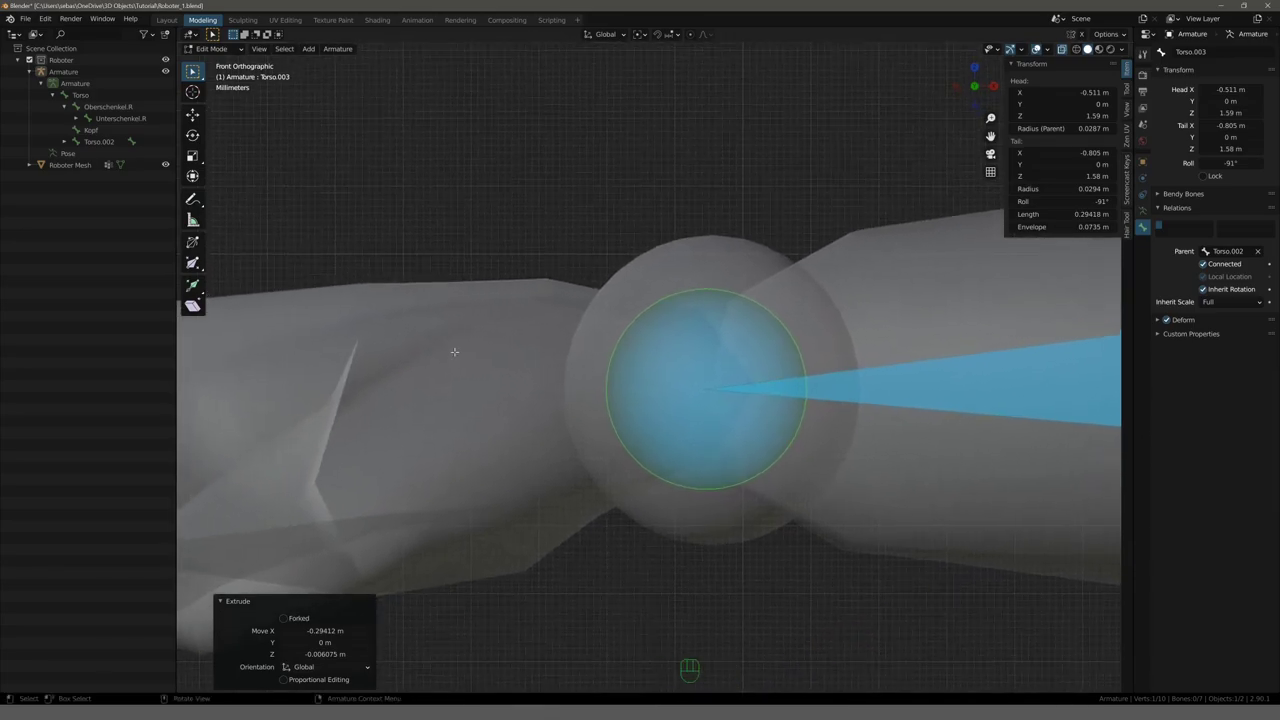
key("g")
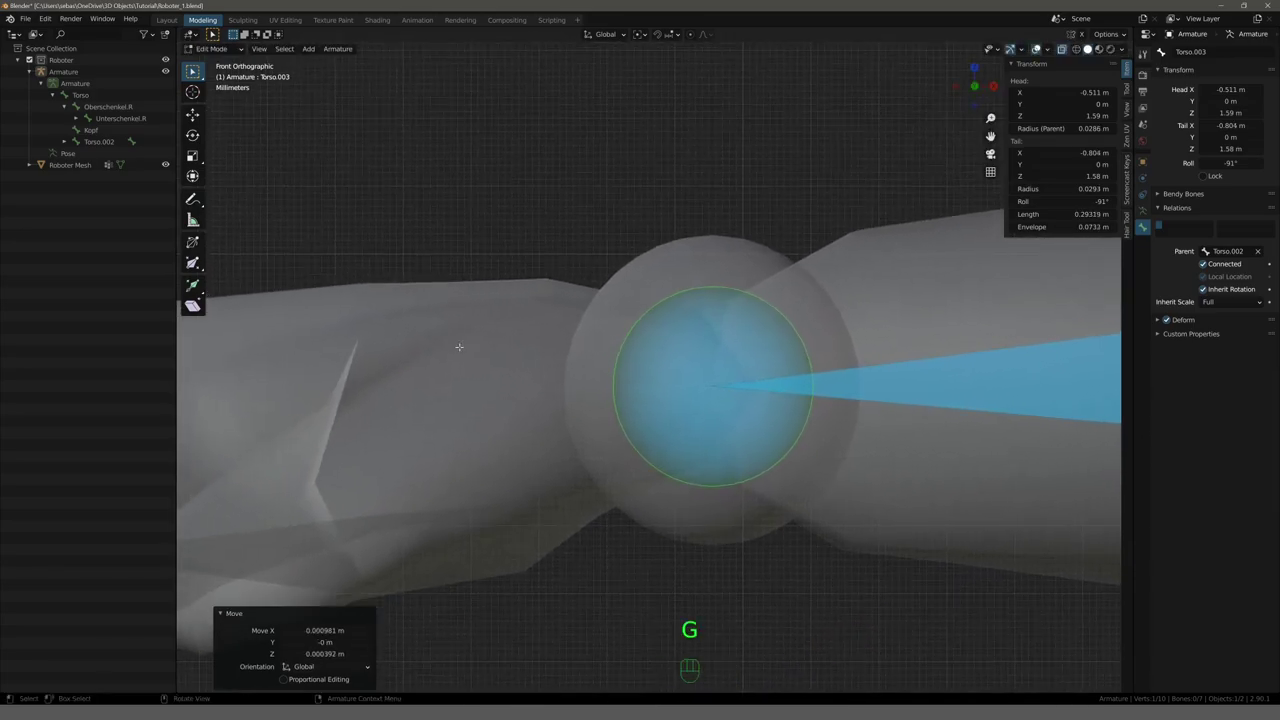
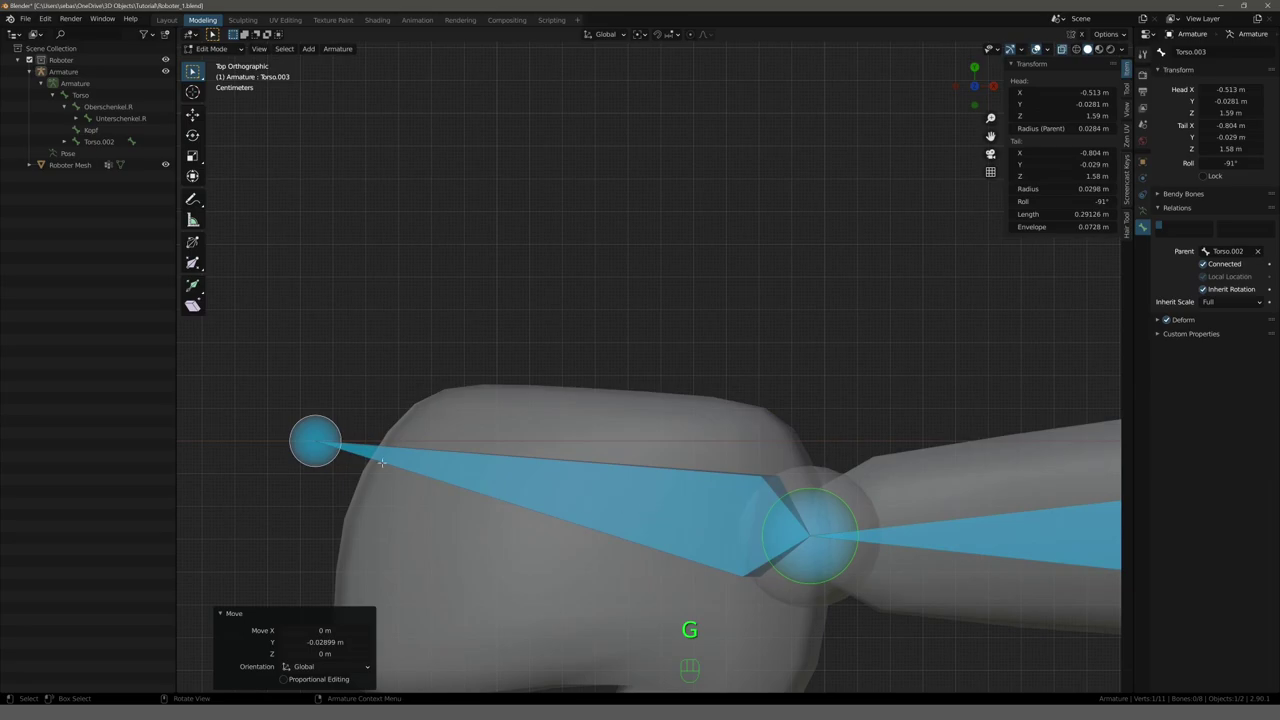
Move the hand bone's end joint into the middle of the mesh.
key("g")
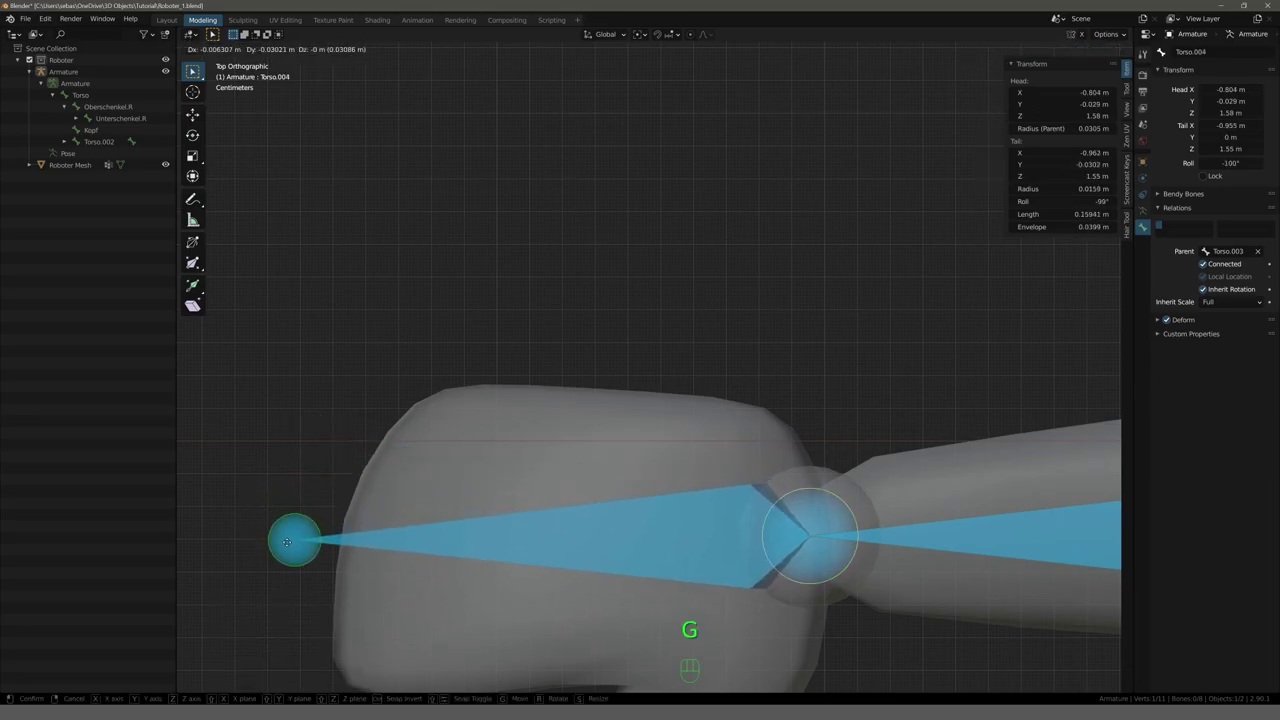
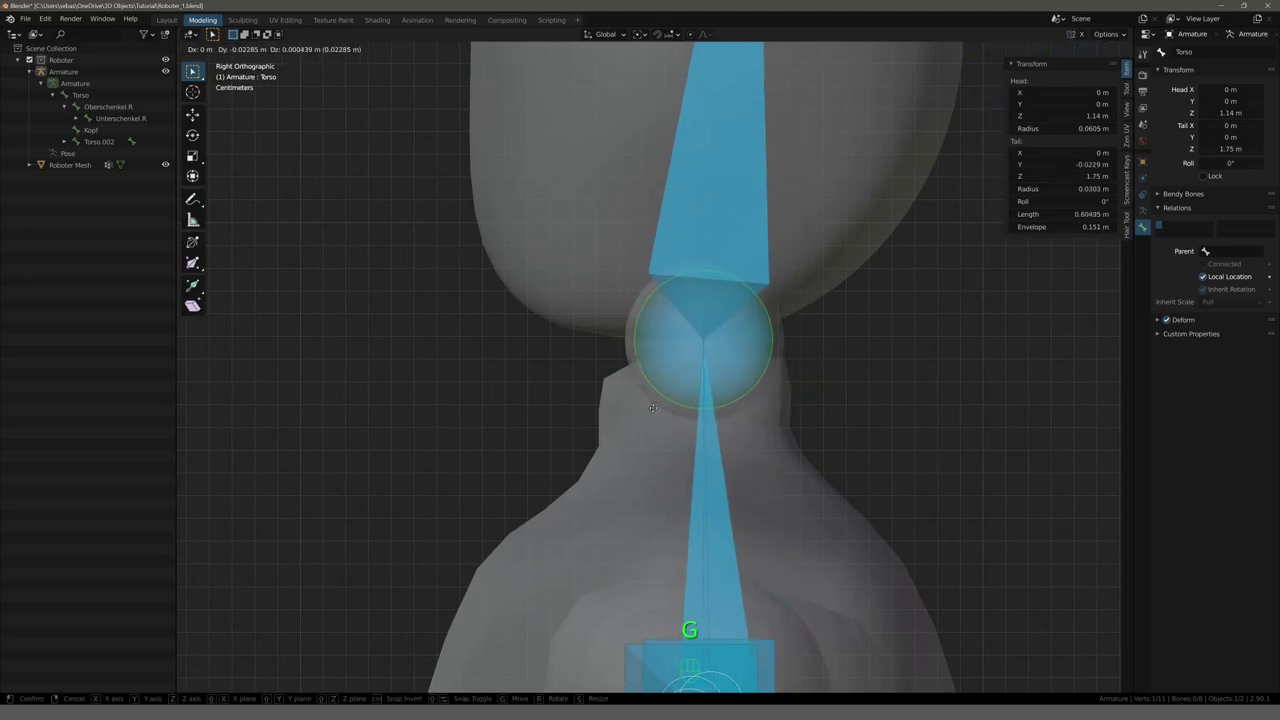
Confirm the spine position and select the linked arm and leg bone chains for symmetrizing.
key("KP_1")
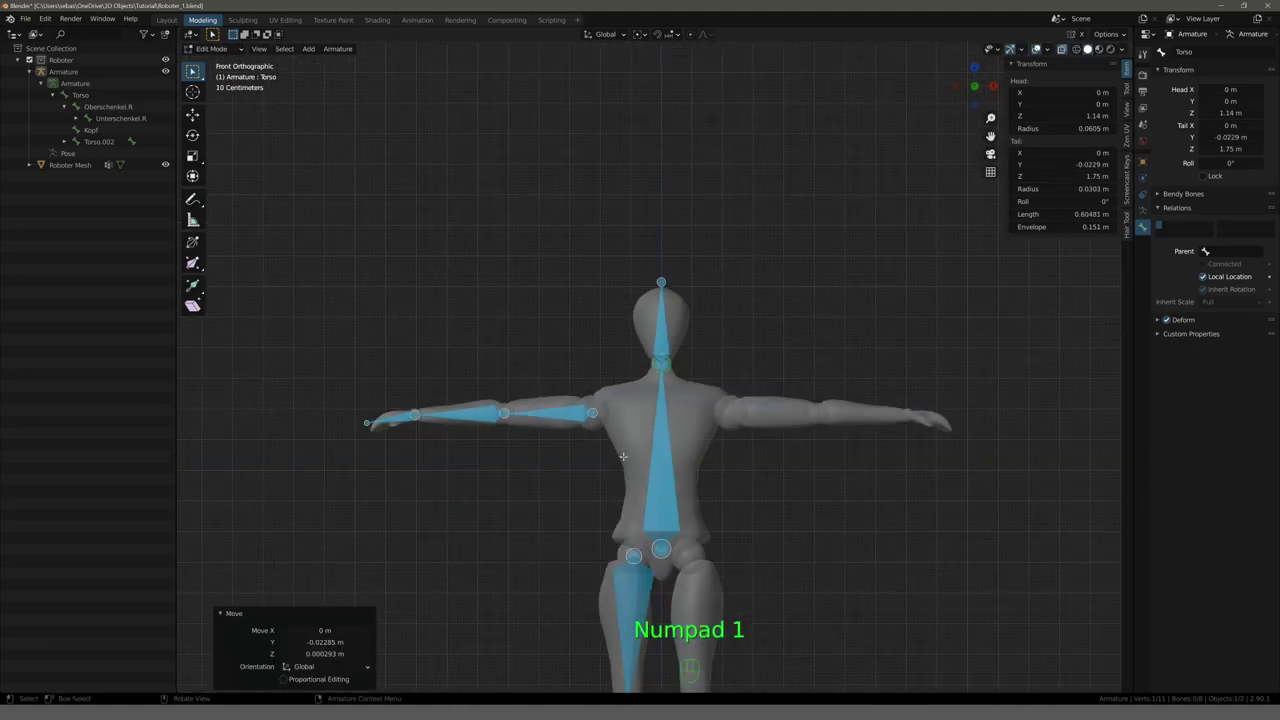
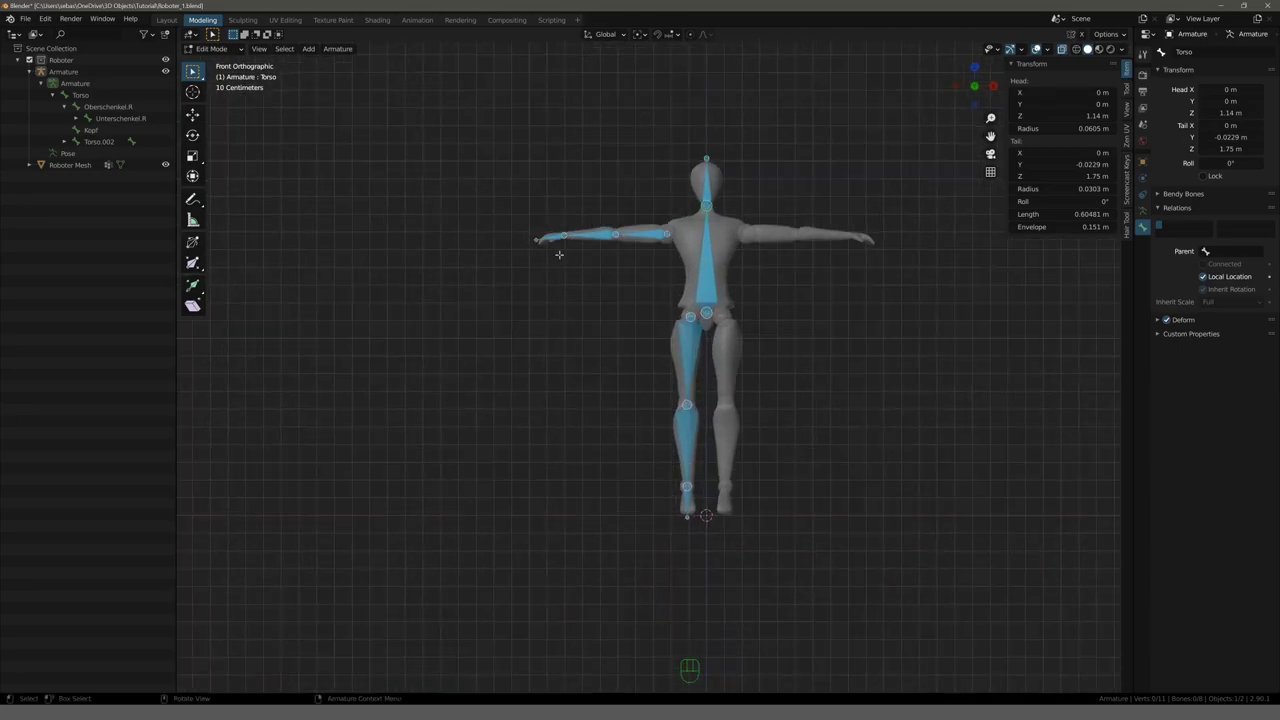
key("l")
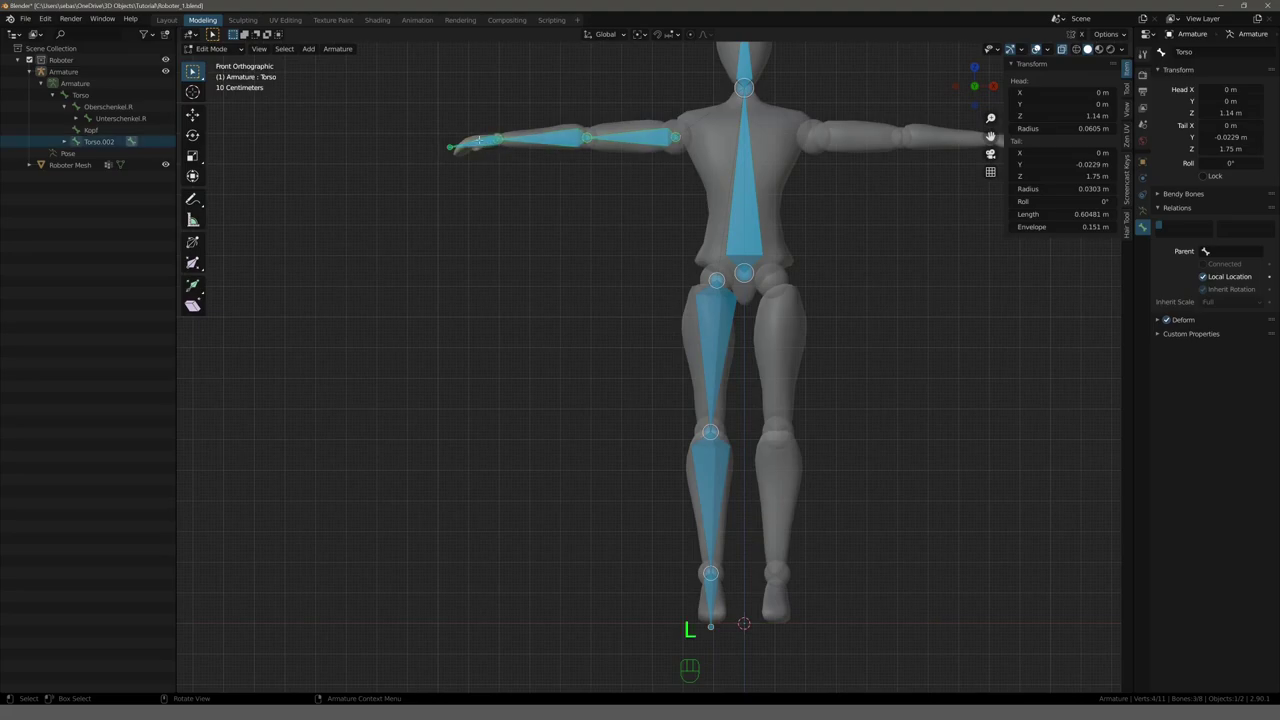
key("l")
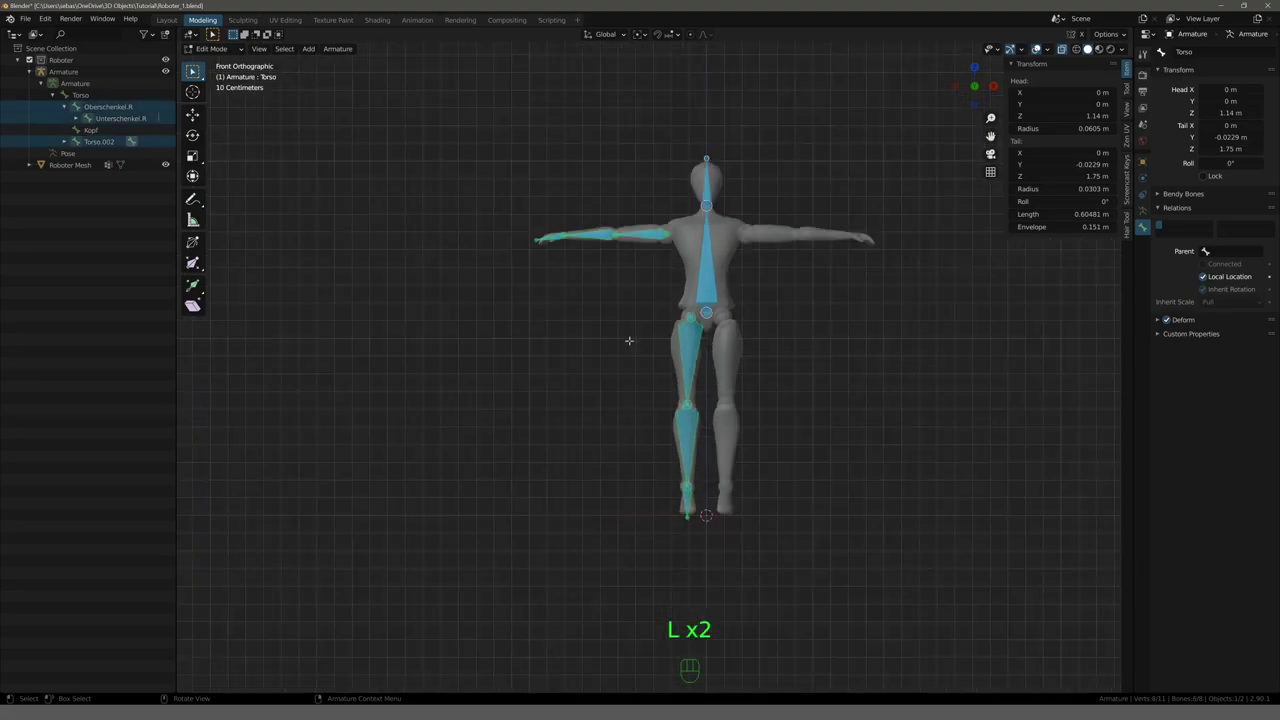
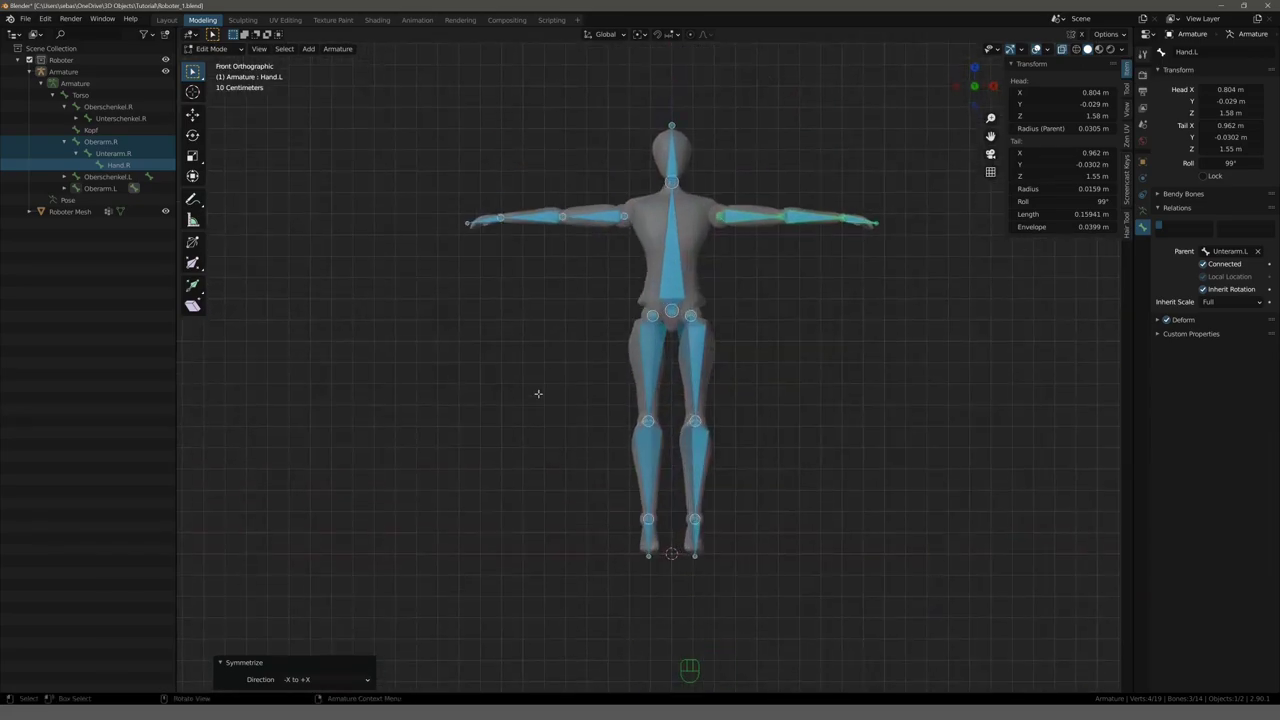
Leave Edit Mode, select the armature, enter Pose Mode and select the Oberarm.L bone.
key("Tab")
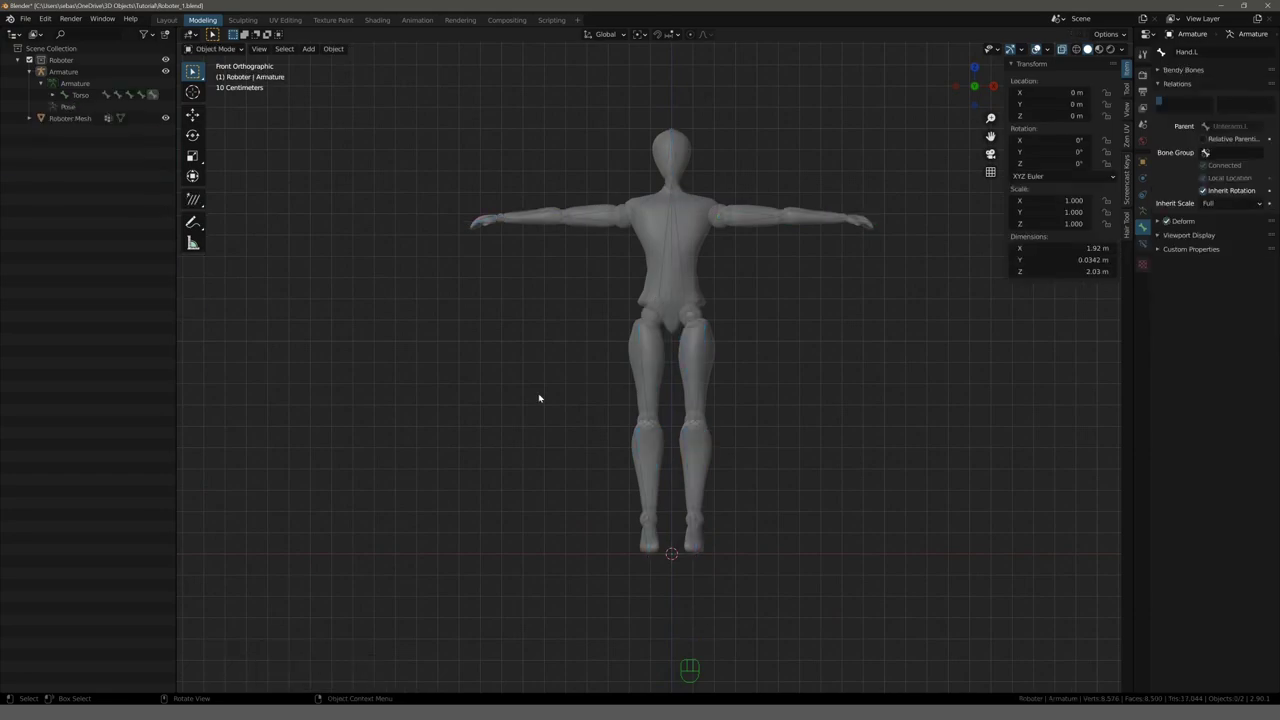
left_click_drag(504, 271, 492, 299)
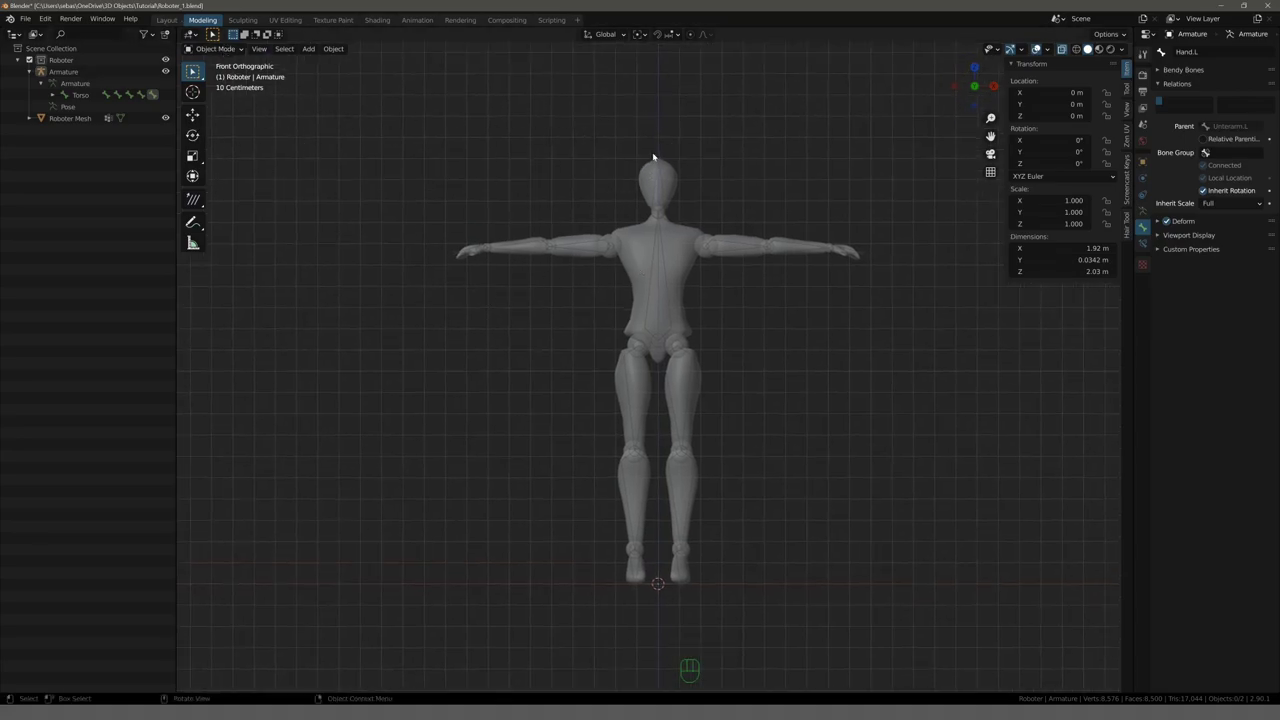
left_click(666, 158)
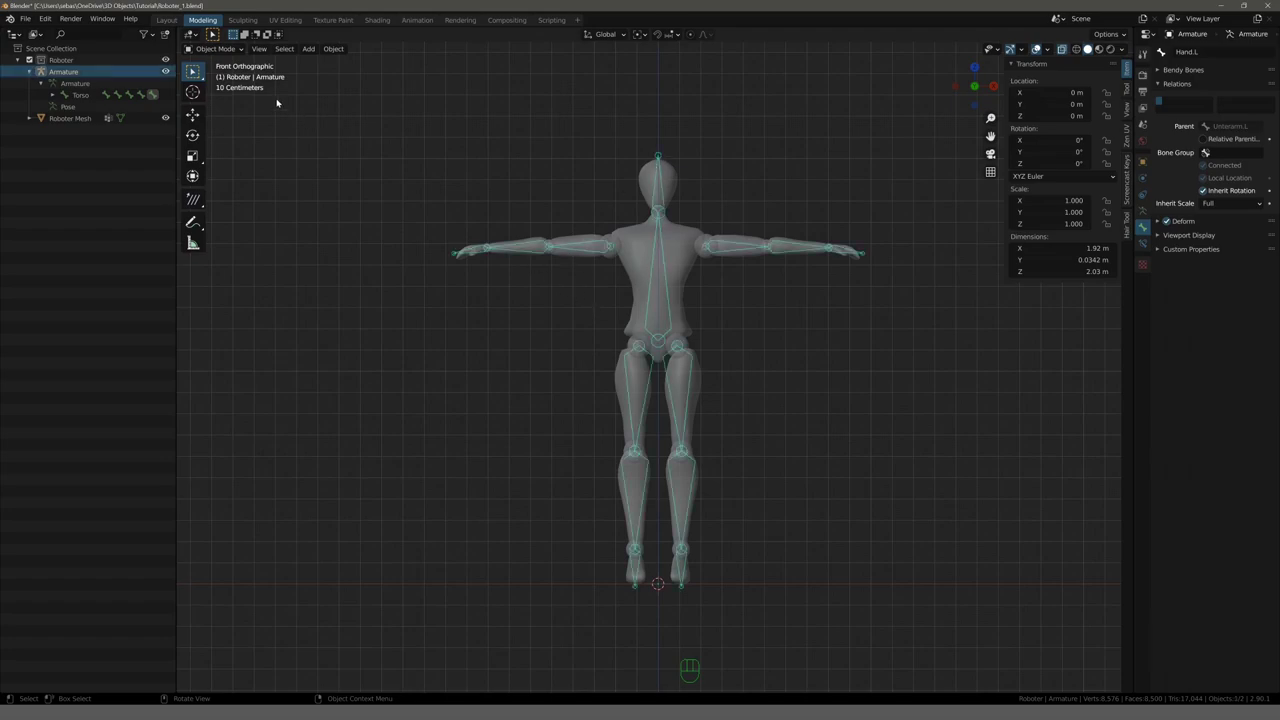
left_click_drag(221, 51, 233, 95)
left_click_drag(546, 164, 493, 200)
left_click(772, 206)
left_click_drag(630, 220, 688, 212)
Rotate the Oberarm.L bone upward about −49.7° as a pose test.
key("r")
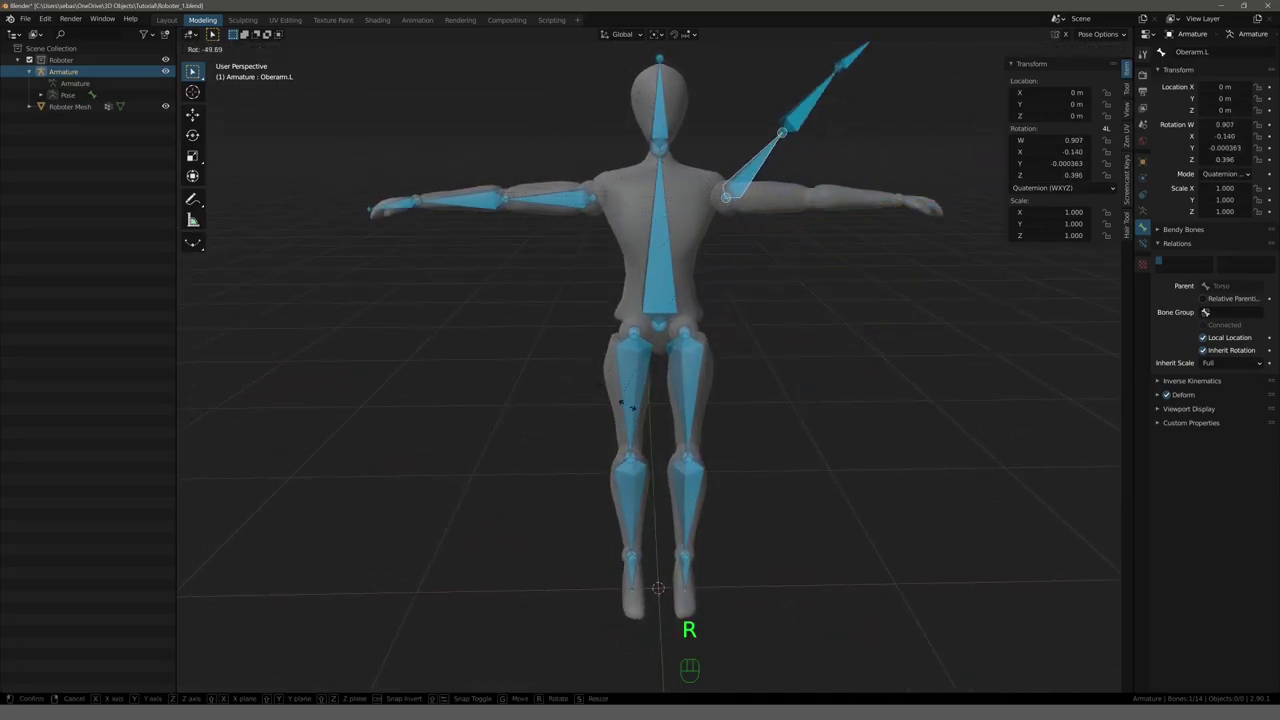
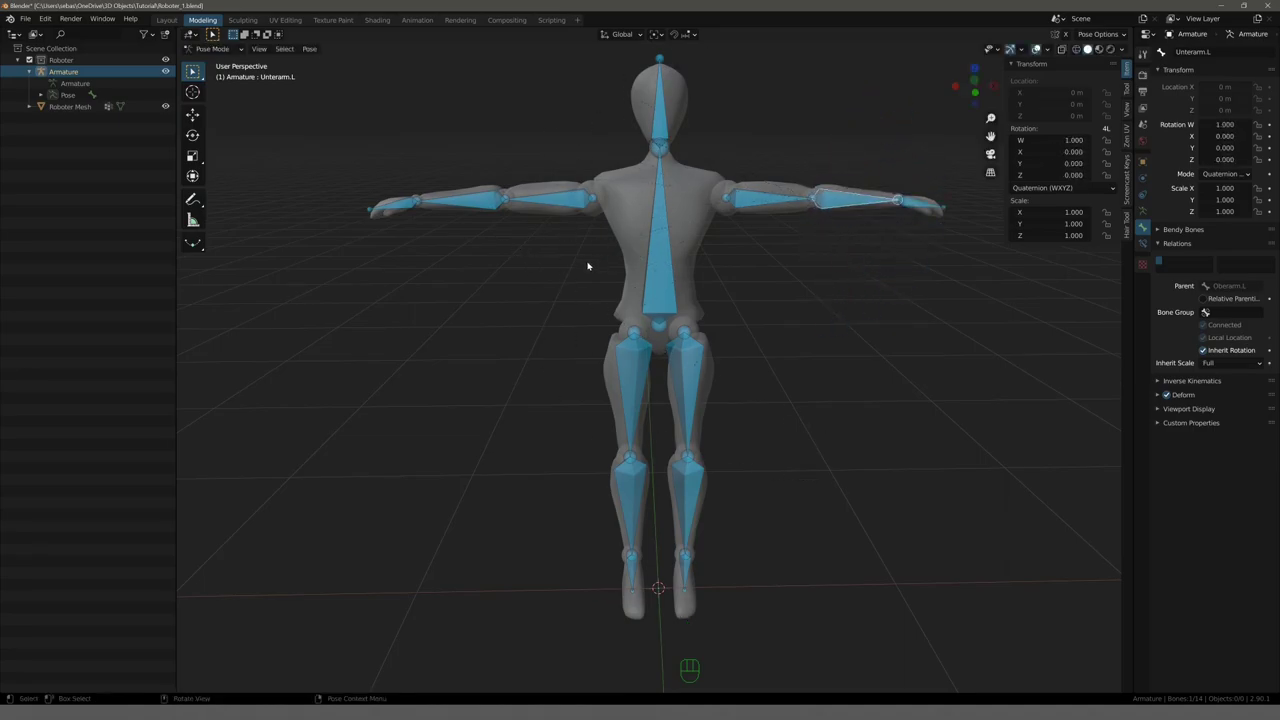
left_click_drag(590, 275, 548, 295)
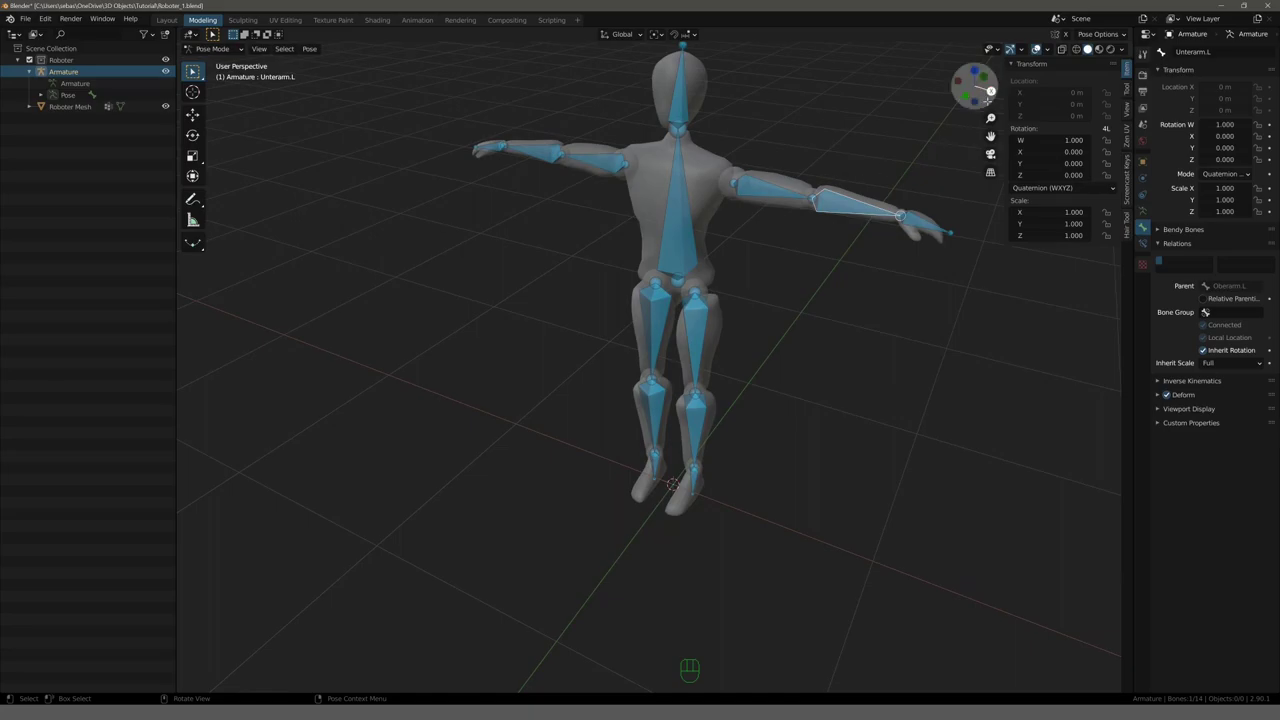
left_click(714, 180)
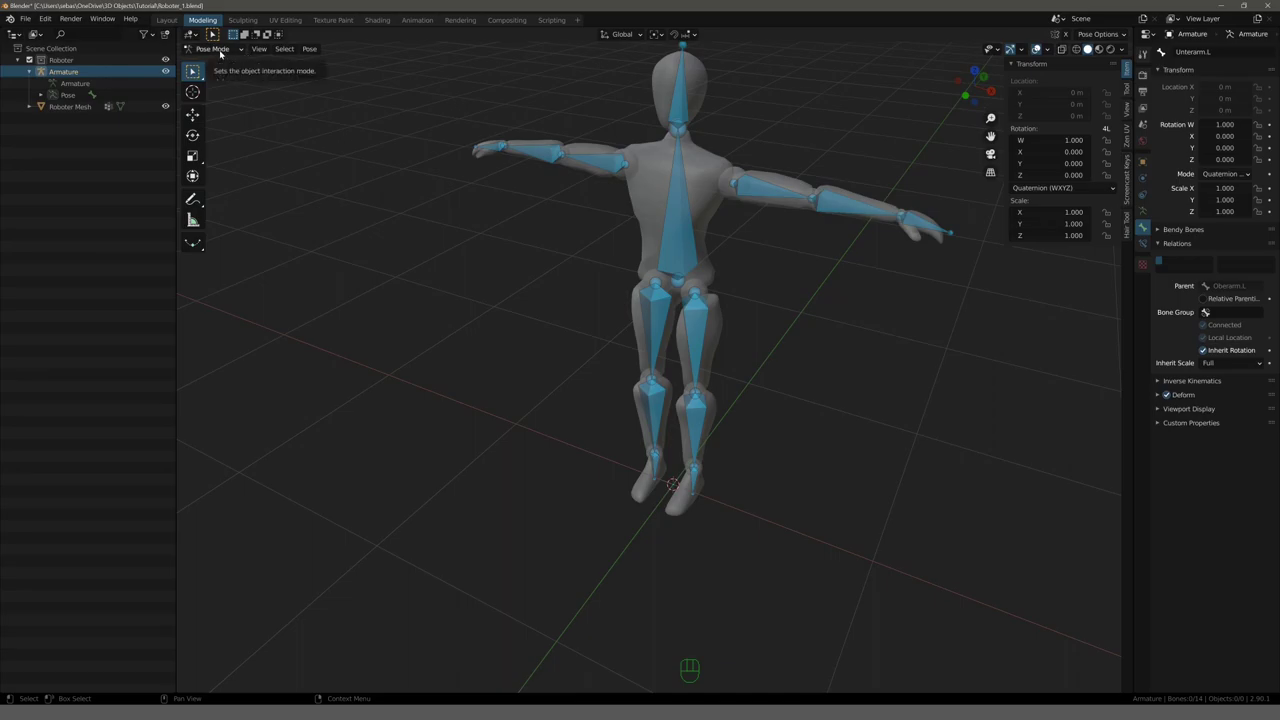
Return the armature to Object Mode with the mannequin back in its rest pose.
left_click_drag(473, 235, 518, 255)
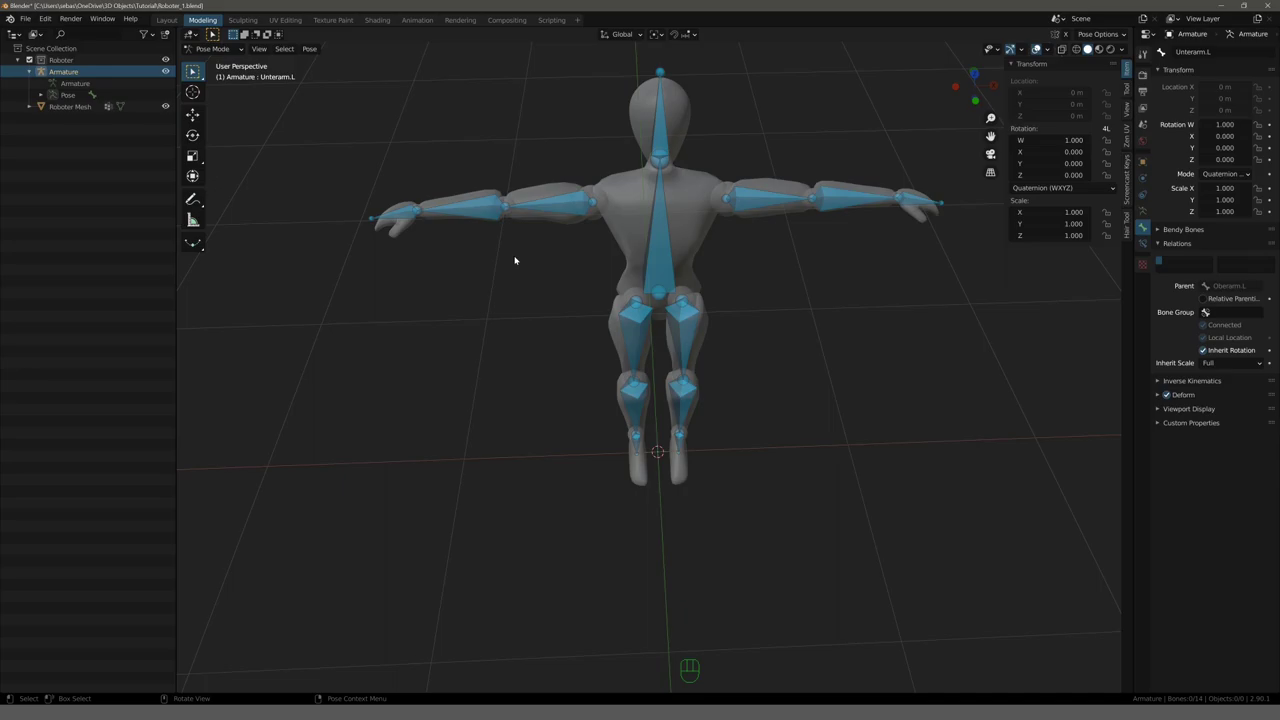
left_click_drag(474, 302, 568, 366)
left_click_drag(566, 363, 574, 330)
left_click_drag(564, 354, 562, 259)
left_click_drag(543, 219, 540, 318)
left_click_drag(588, 311, 585, 333)
key("KP_7")
left_click_drag(526, 334, 532, 251)
left_click_drag(544, 296, 537, 282)
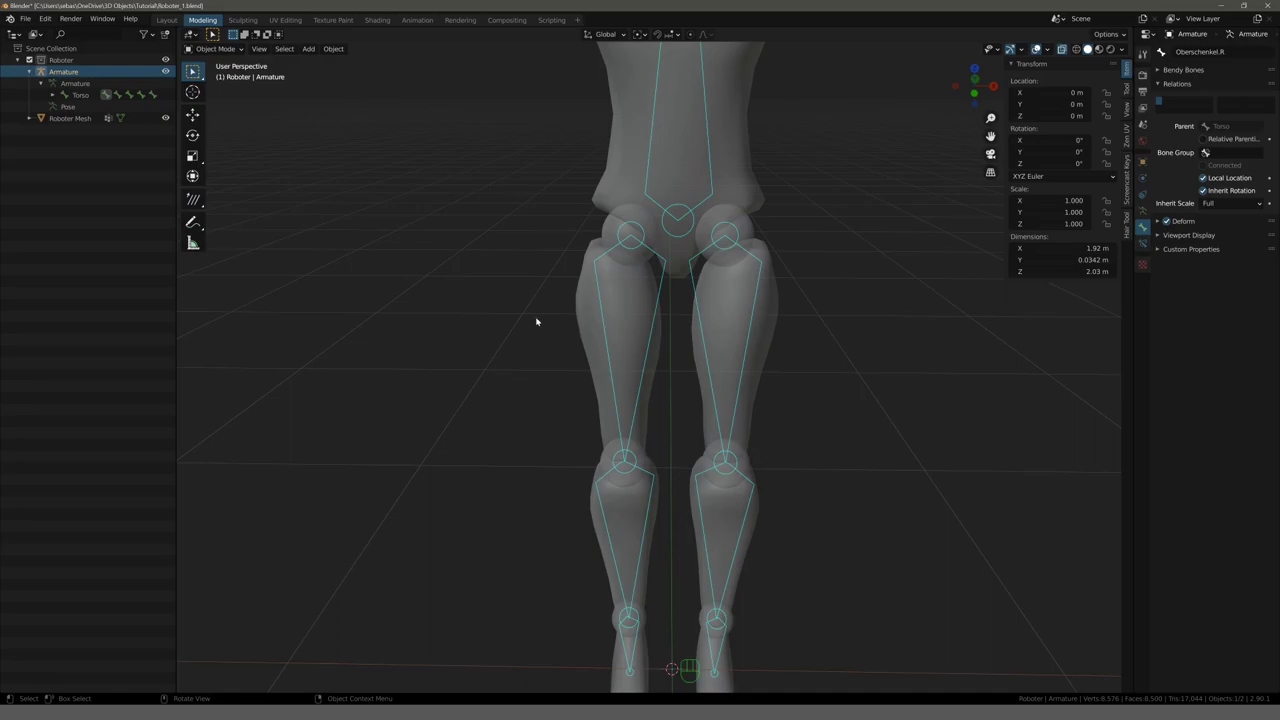
left_click_drag(552, 381, 522, 385)
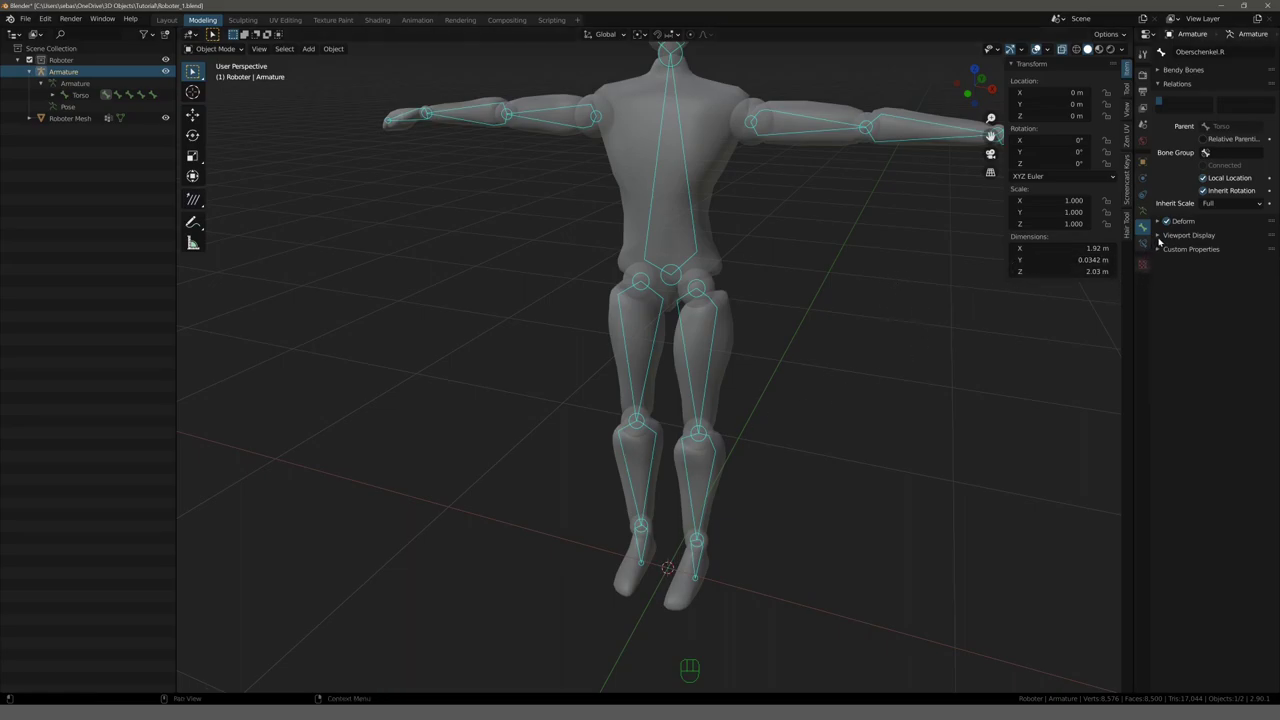
Enable Axes under the armature's Viewport Display so every bone shows its local axes.
left_click(1160, 238)
left_click(1144, 210)
left_click(1205, 258)
left_click_drag(701, 332, 662, 339)
left_click_drag(806, 323, 742, 339)
left_click_drag(741, 336, 724, 337)
left_click_drag(703, 321, 710, 352)
left_click_drag(671, 357, 668, 324)
left_click_drag(699, 333, 665, 330)
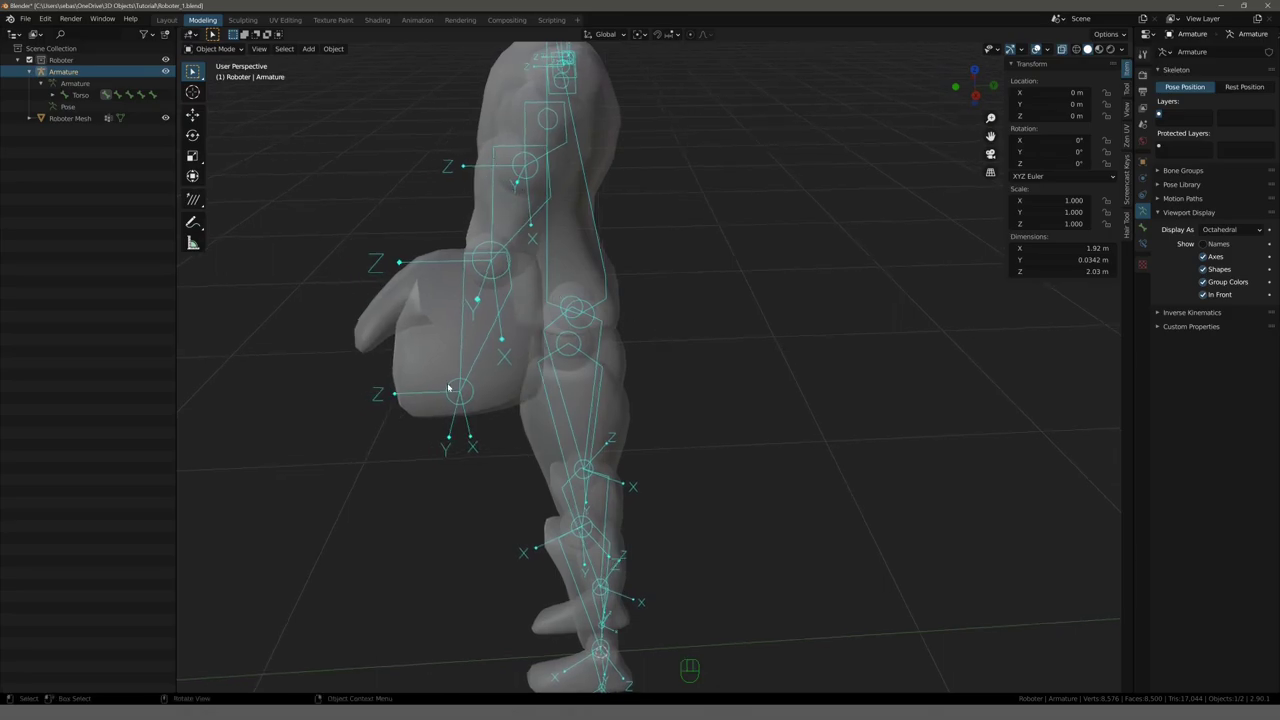
Inspect the arm bone axes, then select the Roboter Mesh and view it front-on.
left_click_drag(356, 357, 342, 349)
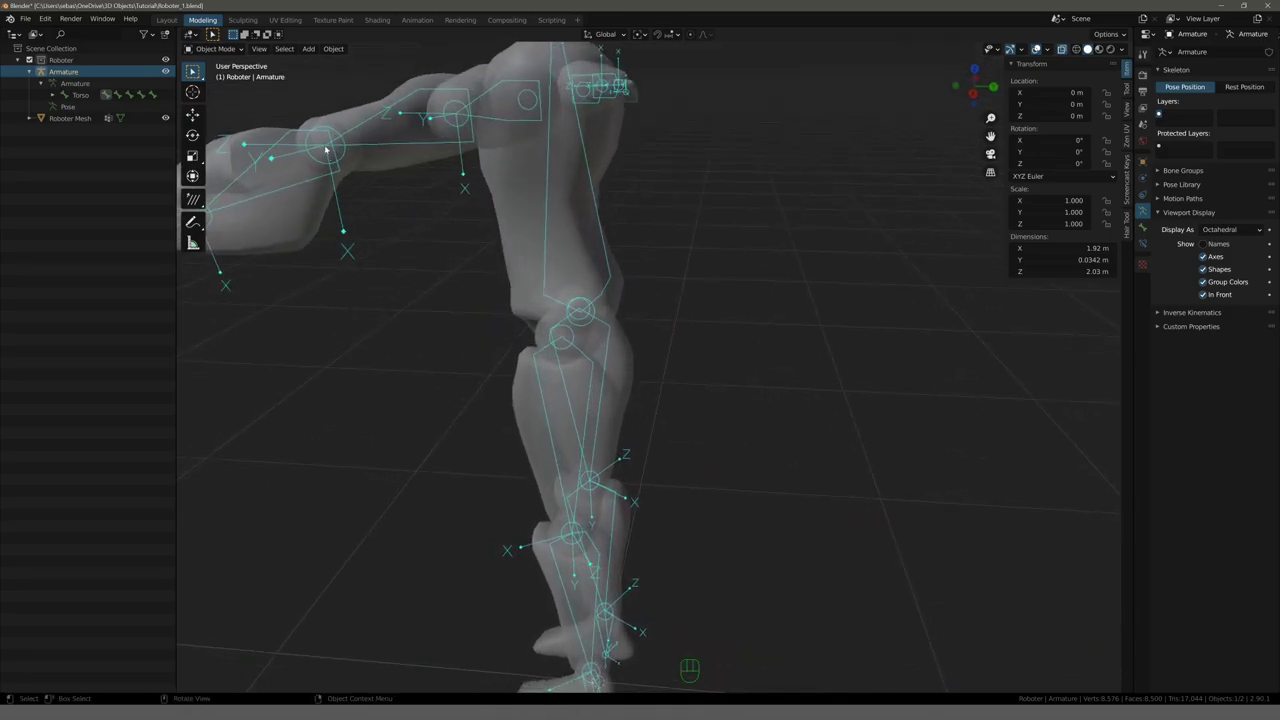
left_click_drag(344, 269, 412, 289)
left_click_drag(496, 337, 456, 350)
left_click_drag(376, 374, 508, 352)
middle_click(390, 362)
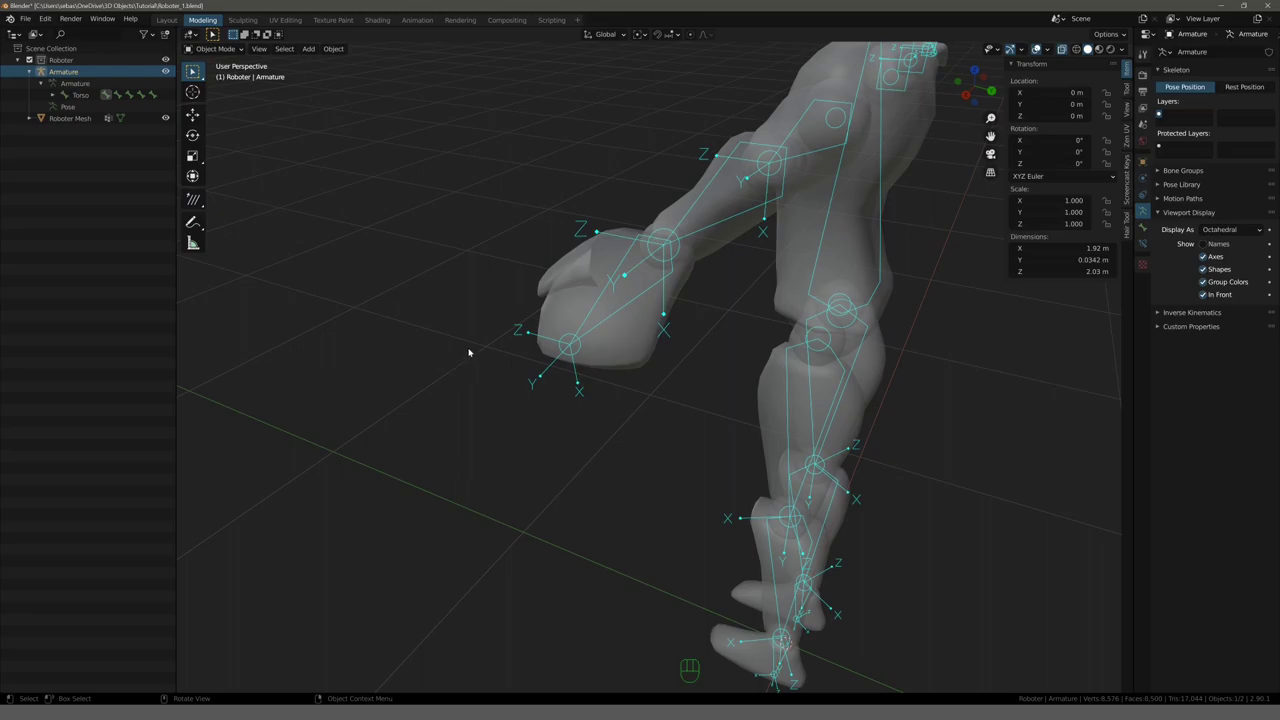
left_click(646, 261)
left_click_drag(540, 220, 688, 235)
key("KP_3")
Select the armature in Edit Mode and the arm bone chain to set a 90° roll.
key("KP_1")
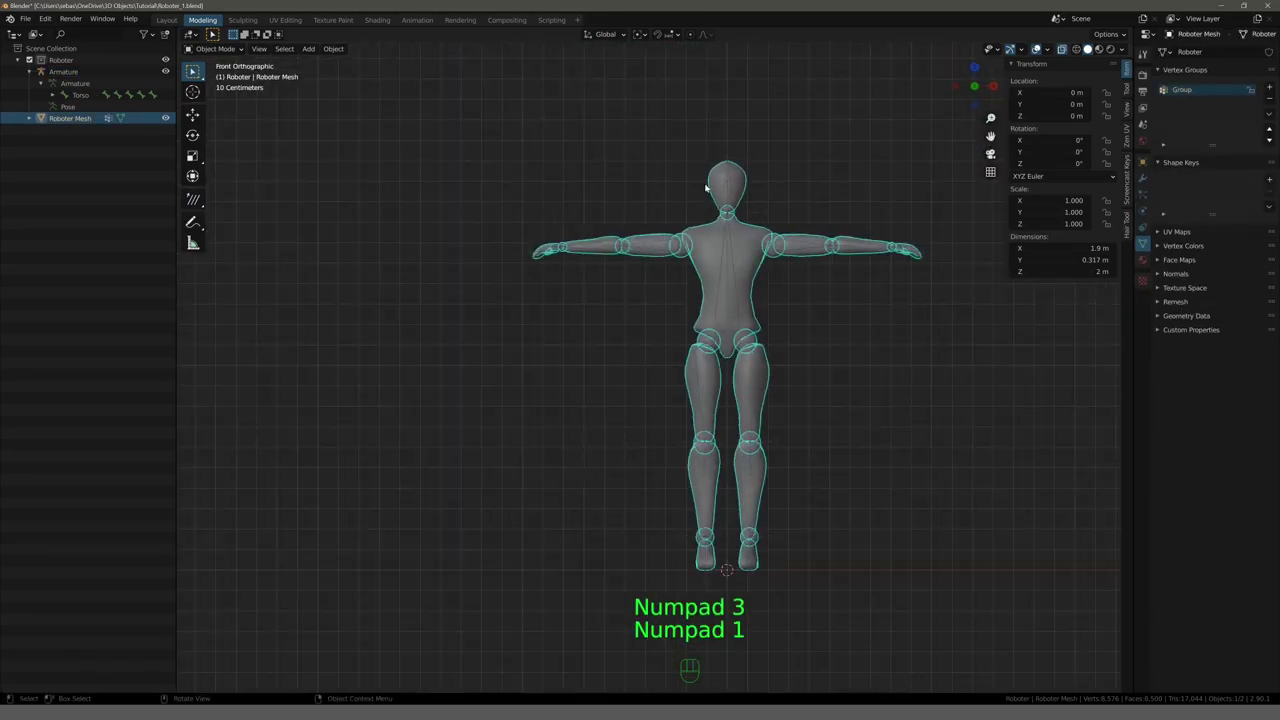
left_click(731, 161)
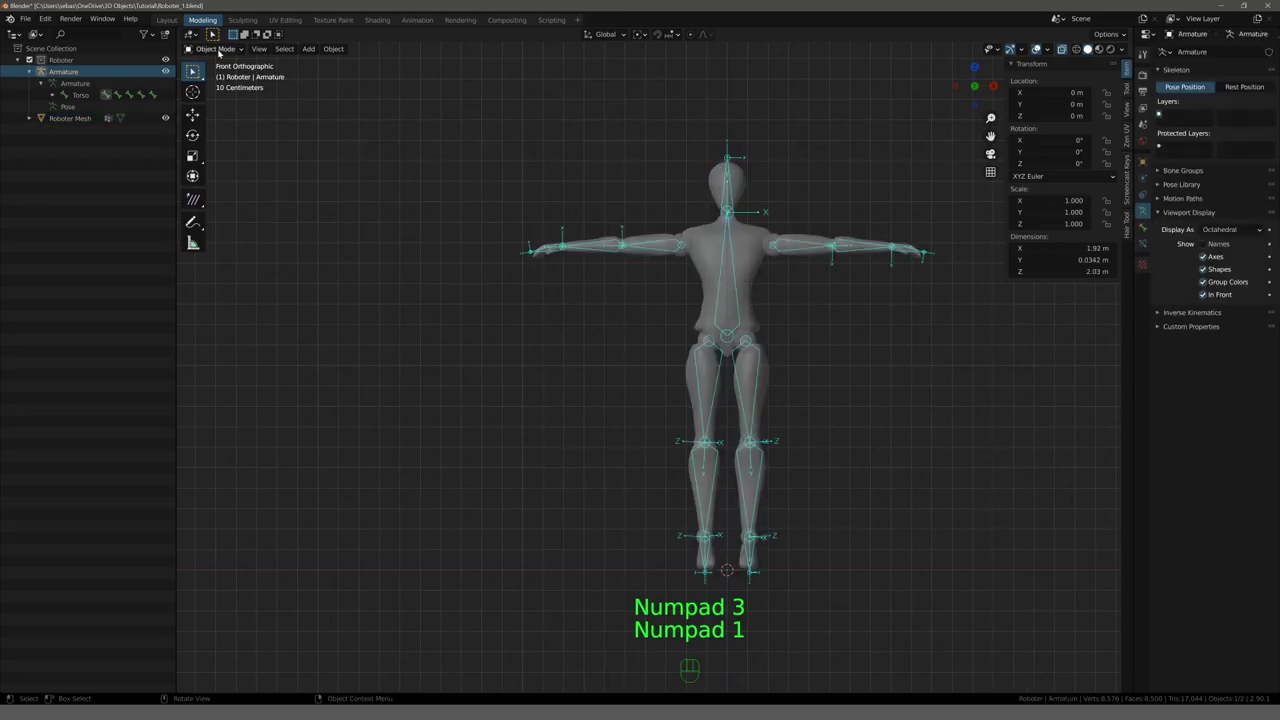
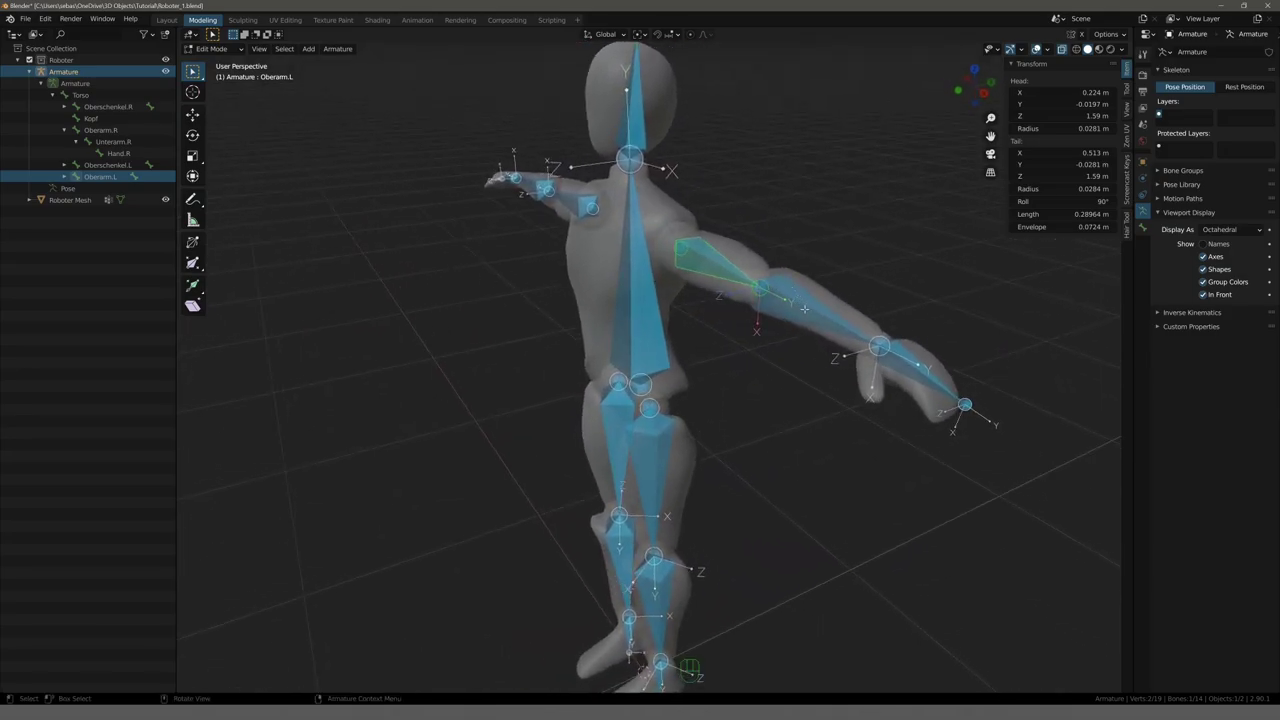
key("l")
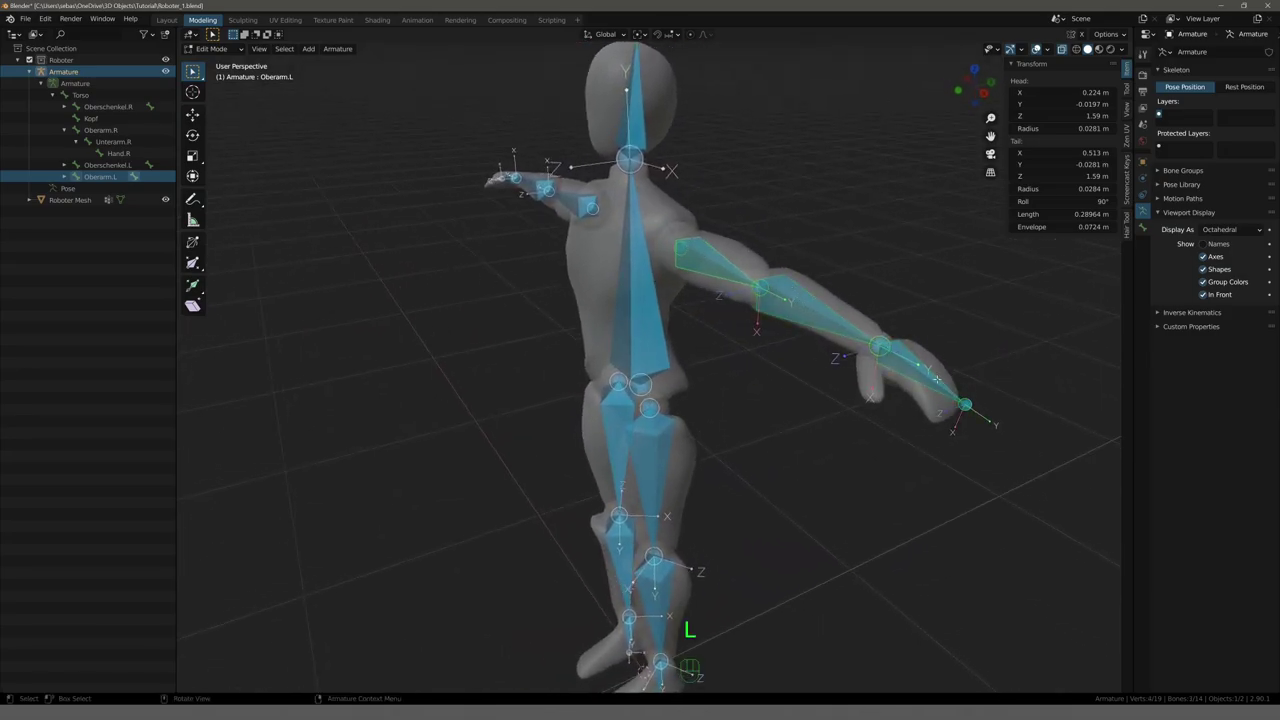
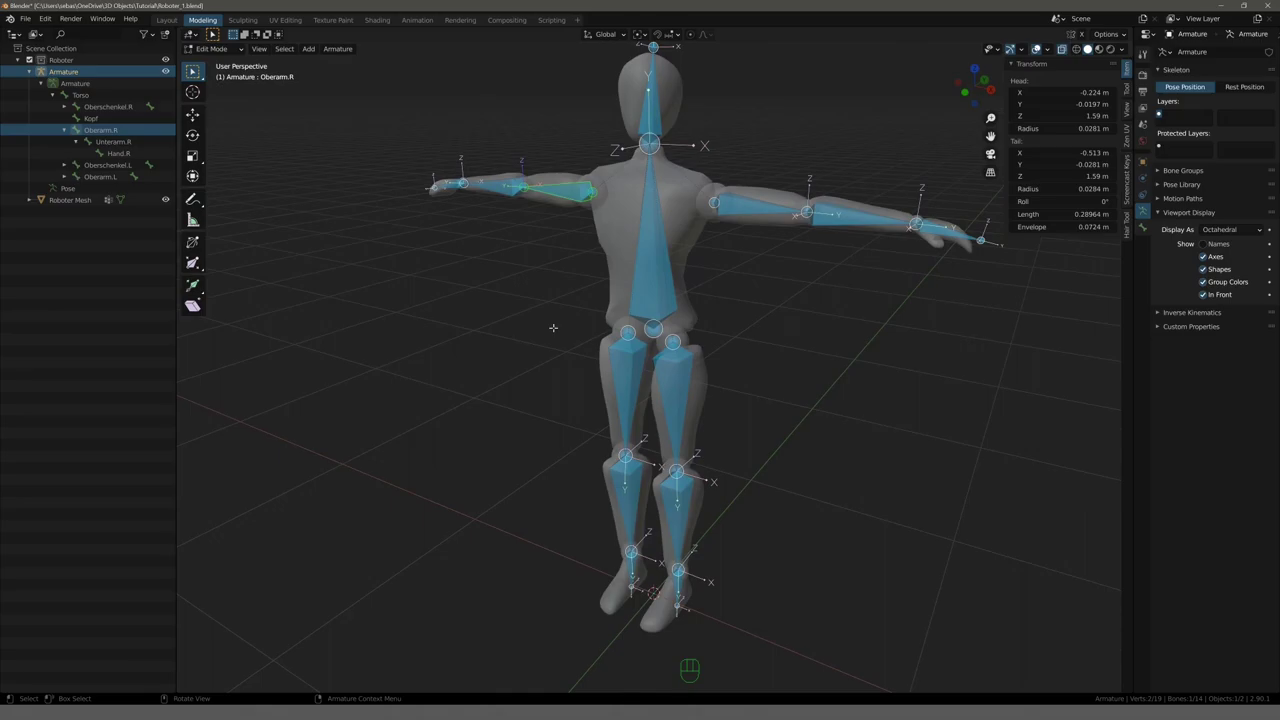
Return the armature from Edit Mode to Object Mode.
key("Tab")
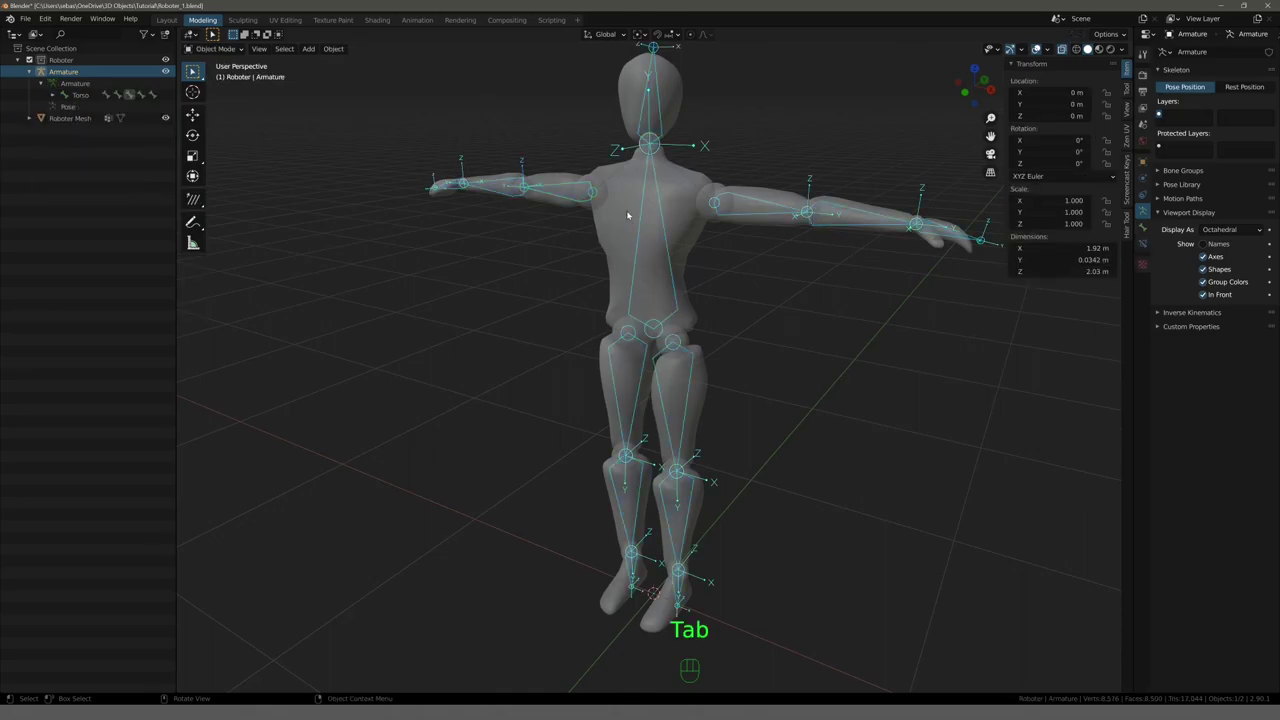
left_click(628, 217)
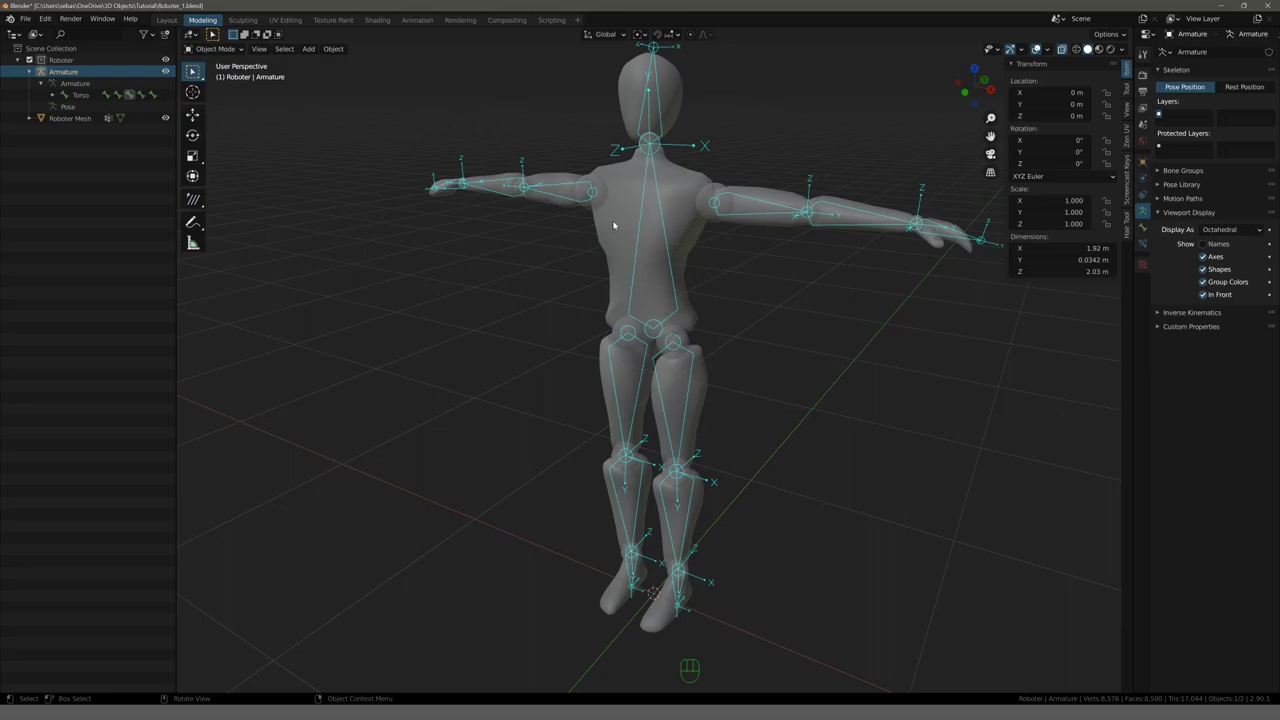
Select the mannequin mesh with the armature and parent it With Empty Groups.
left_click(619, 225)
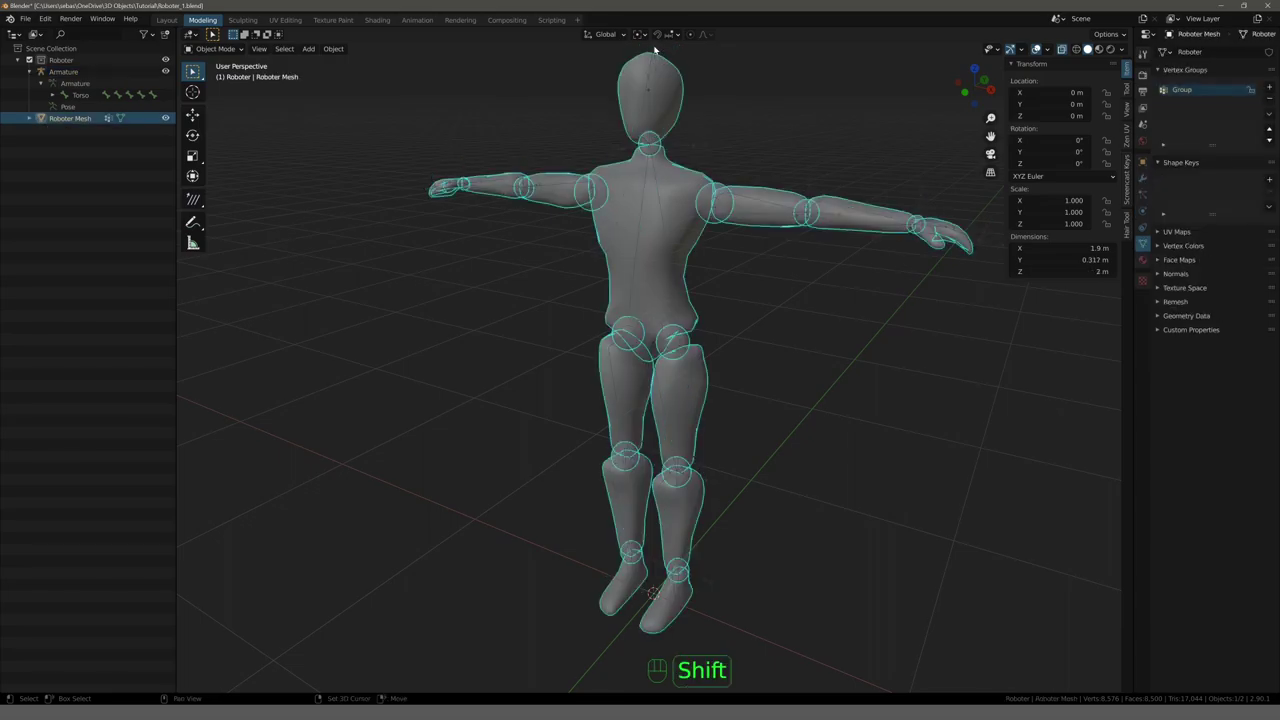
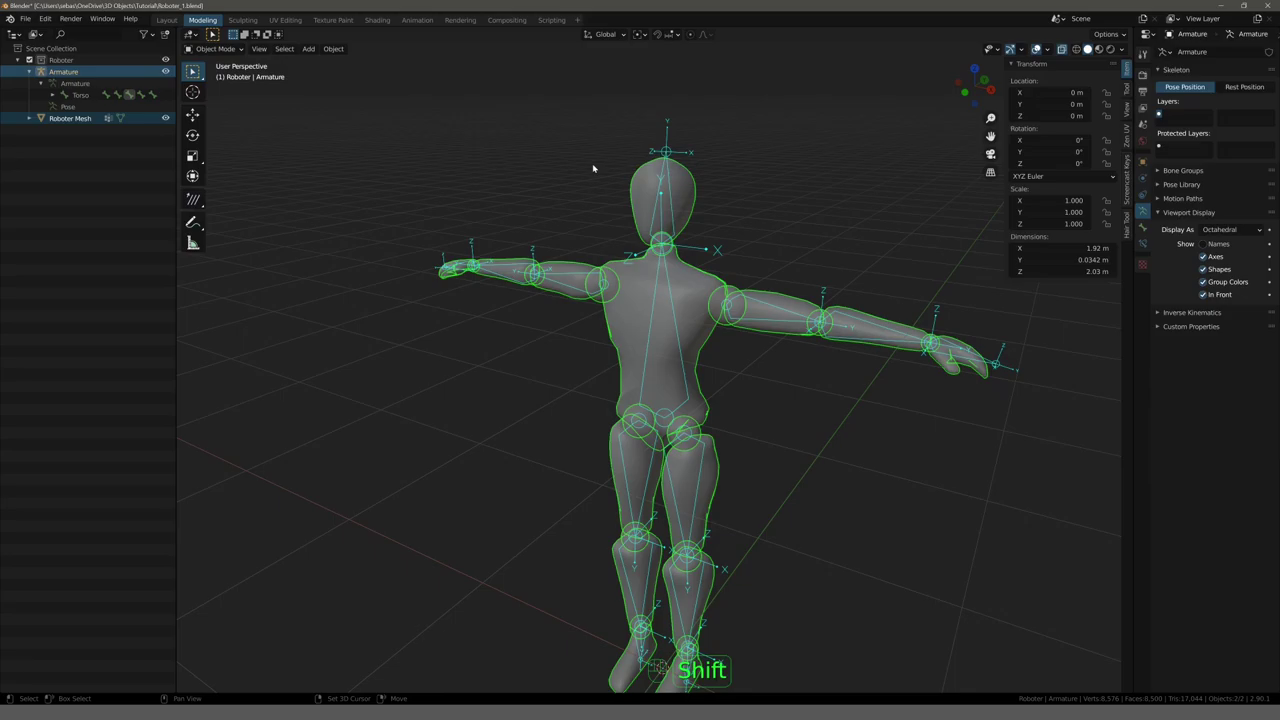
left_click_drag(575, 184, 568, 219)
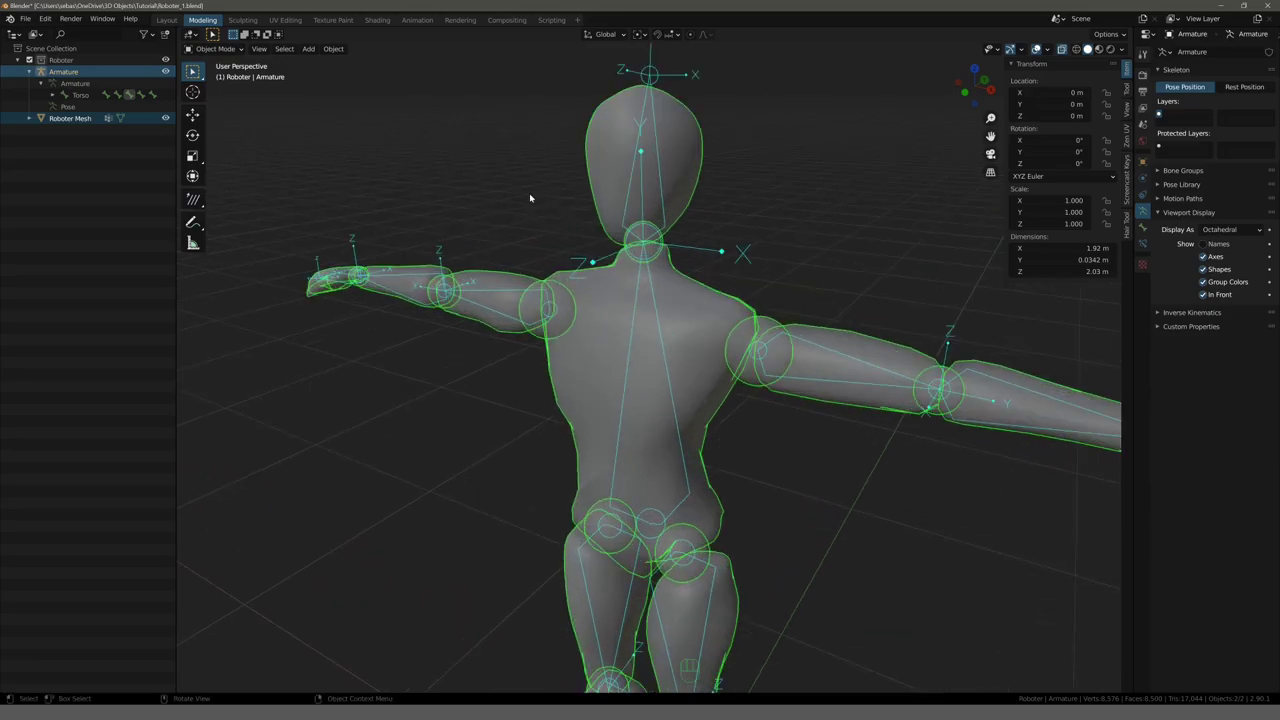
left_click_drag(522, 209, 528, 241)
left_click_drag(543, 183, 645, 210)
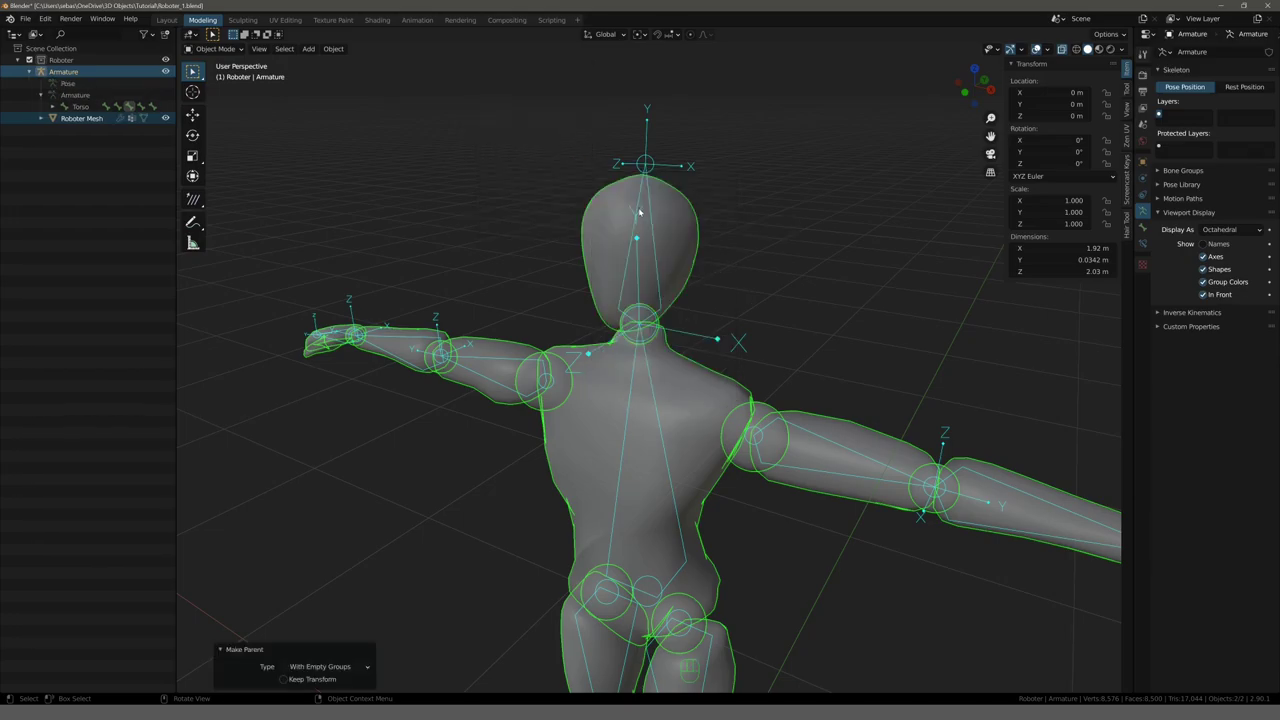
left_click(507, 203)
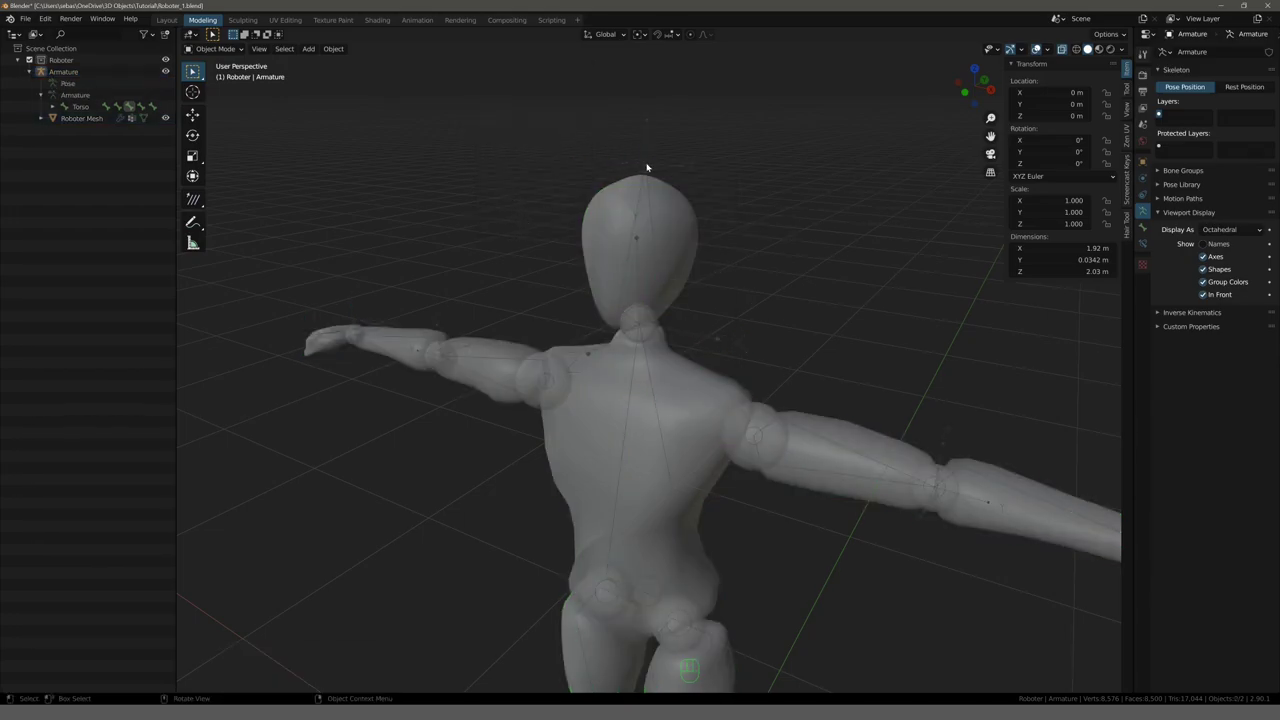
left_click(620, 213)
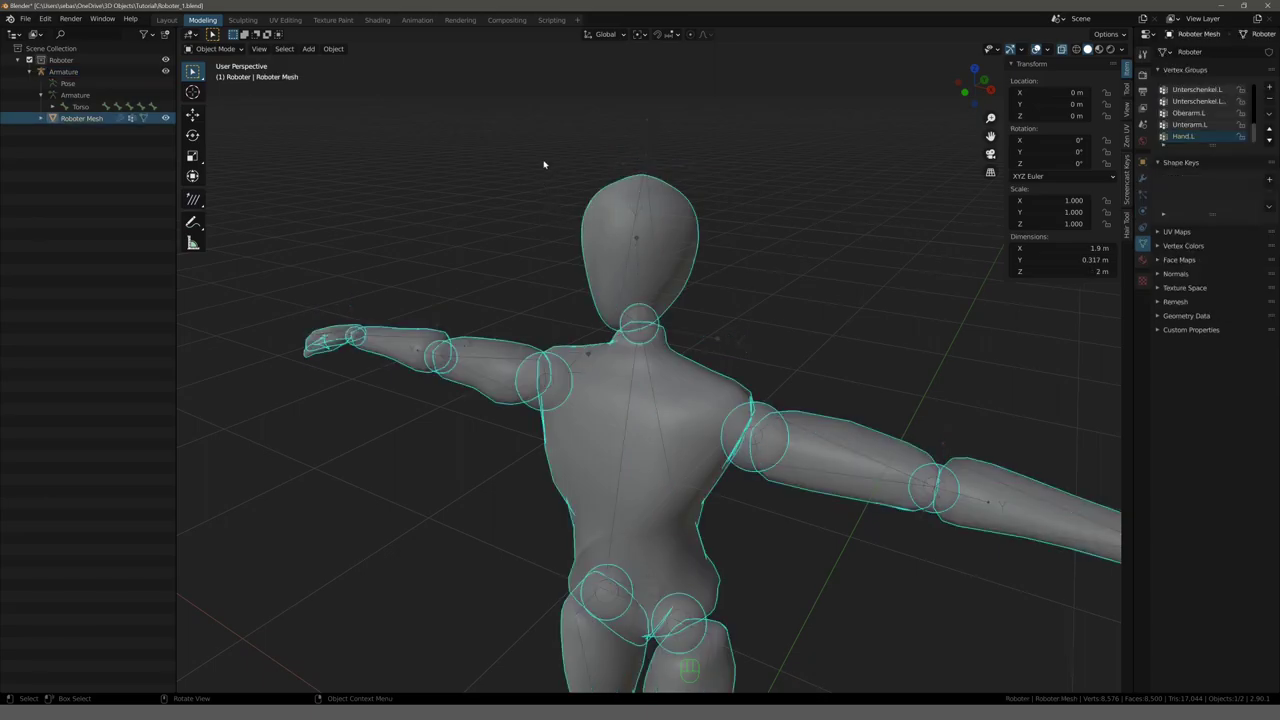
left_click(652, 161)
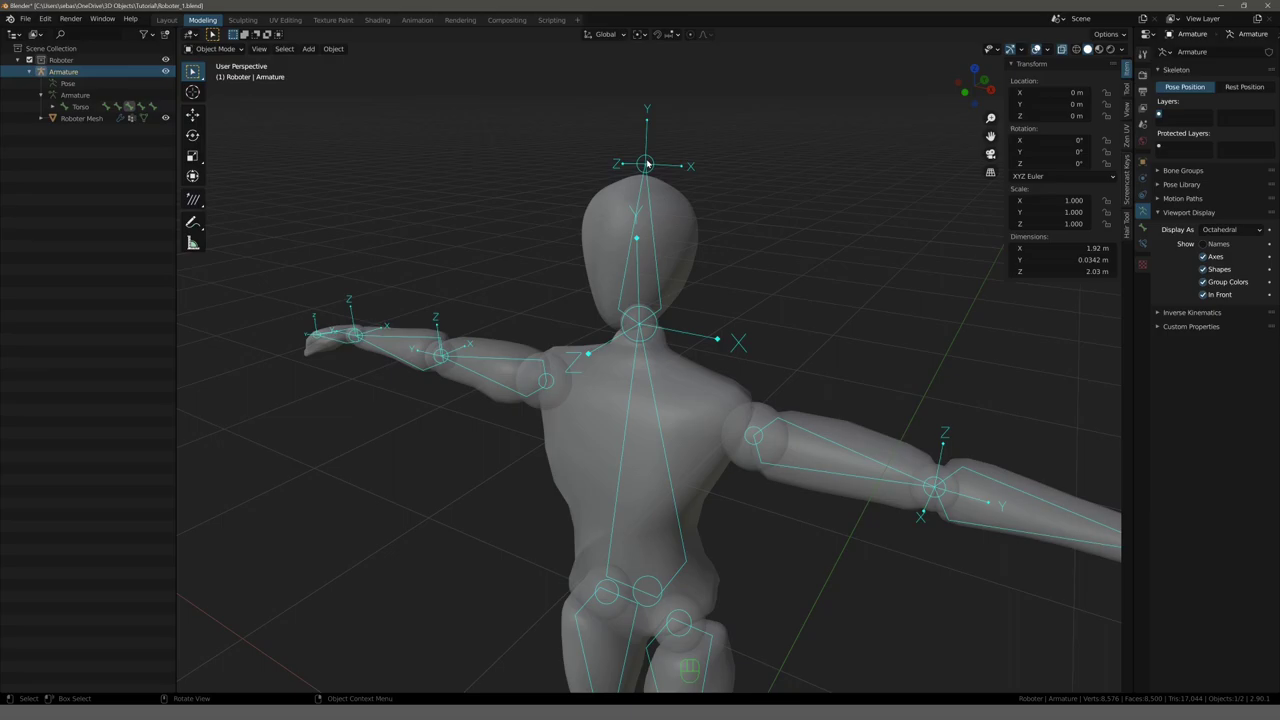
Stop editing the armature's bones before switching to the Roboter Mesh.
key("Tab")
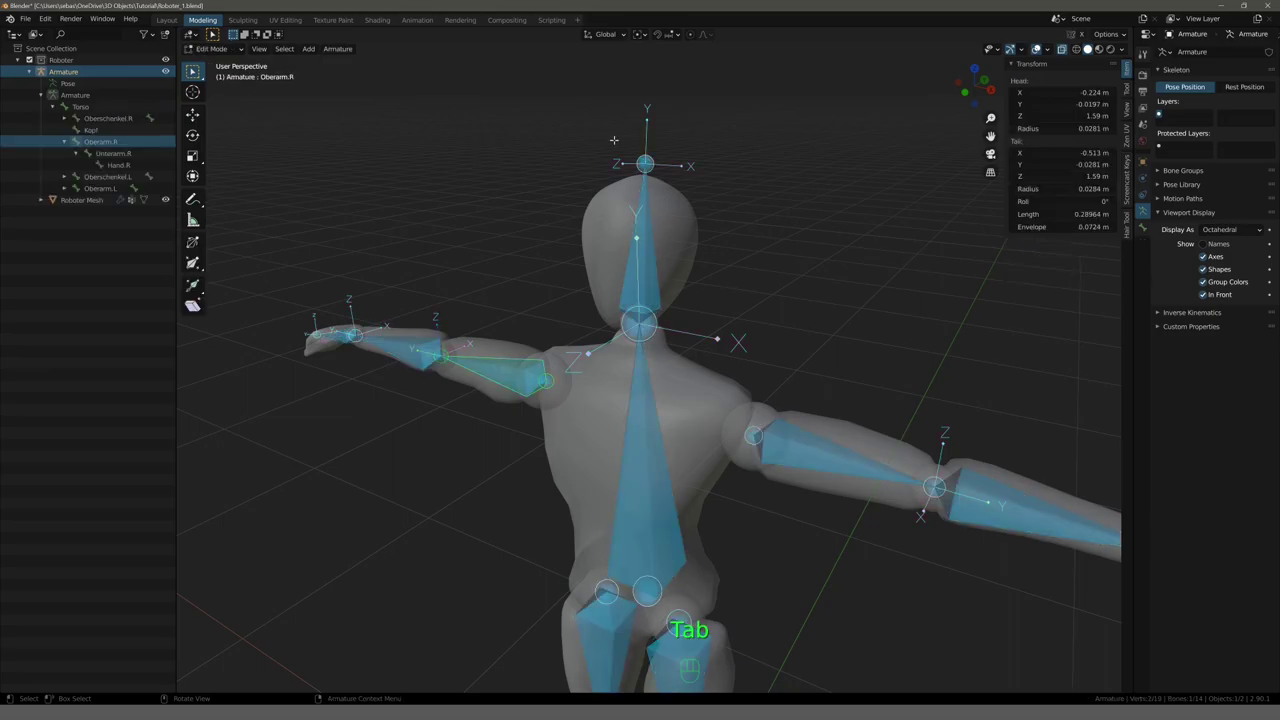
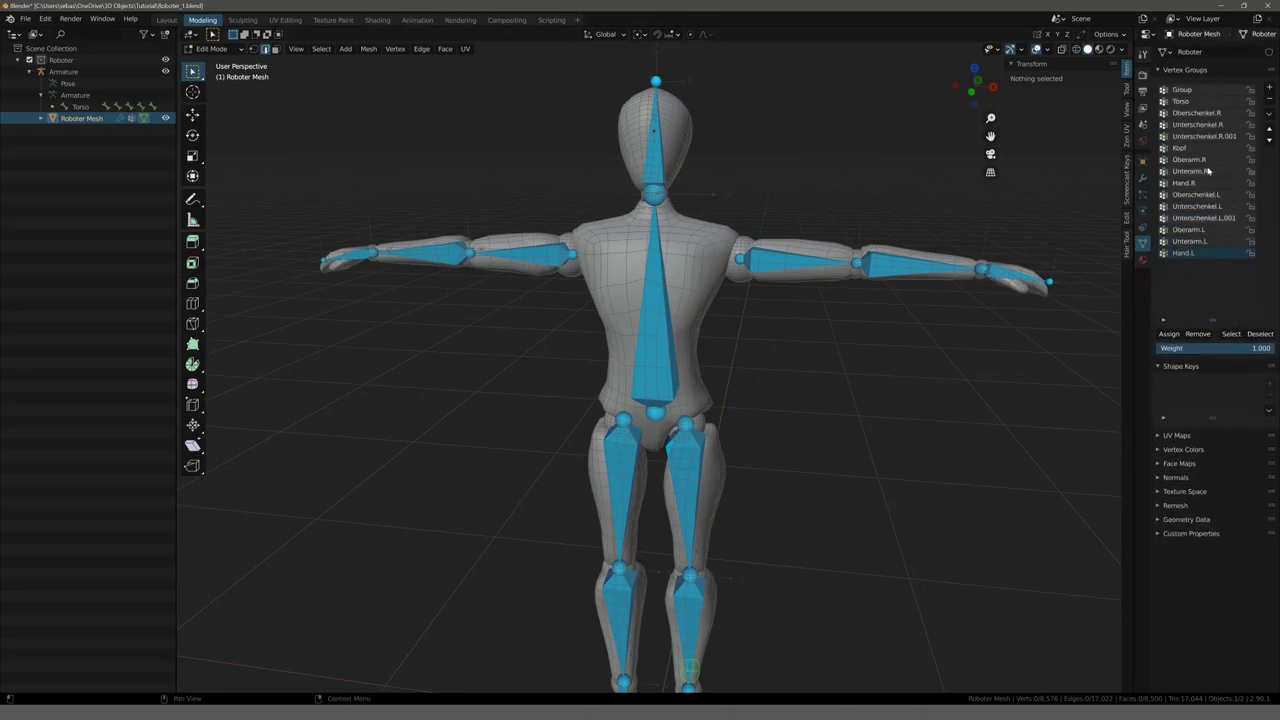
Select the leftover 'Group' vertex group in Roboter Mesh for deletion.
left_click(1199, 90)
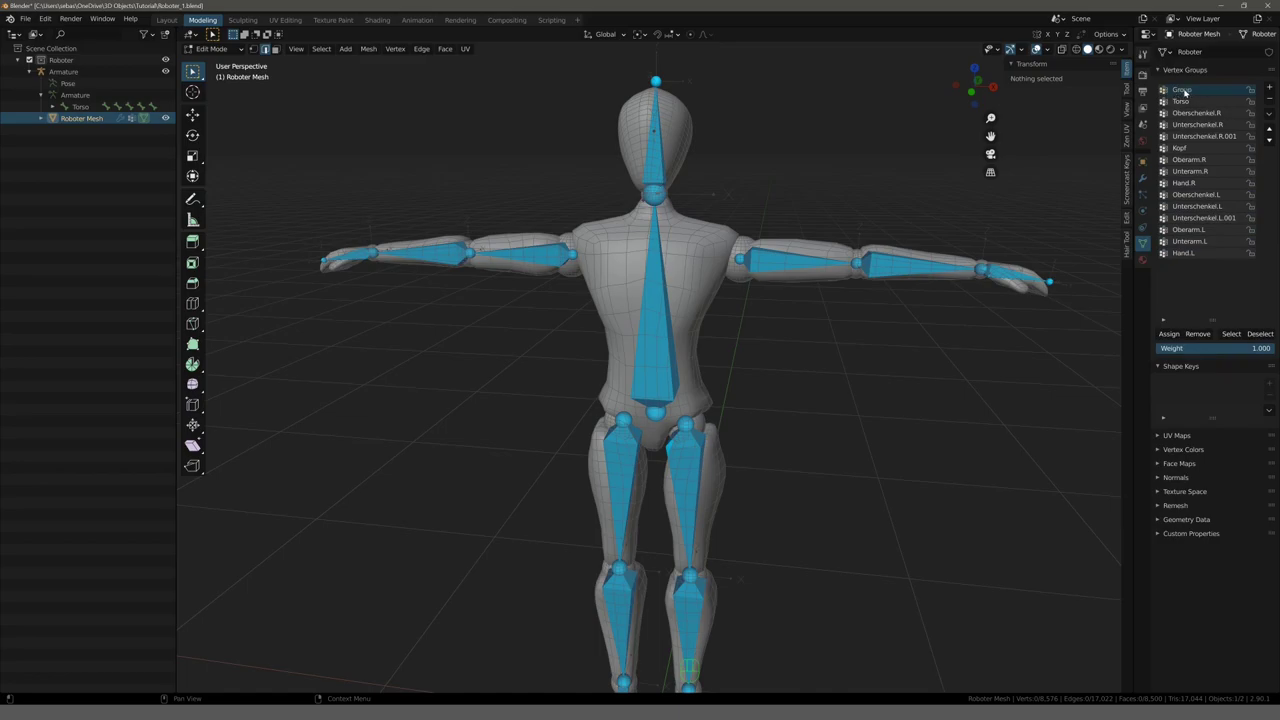
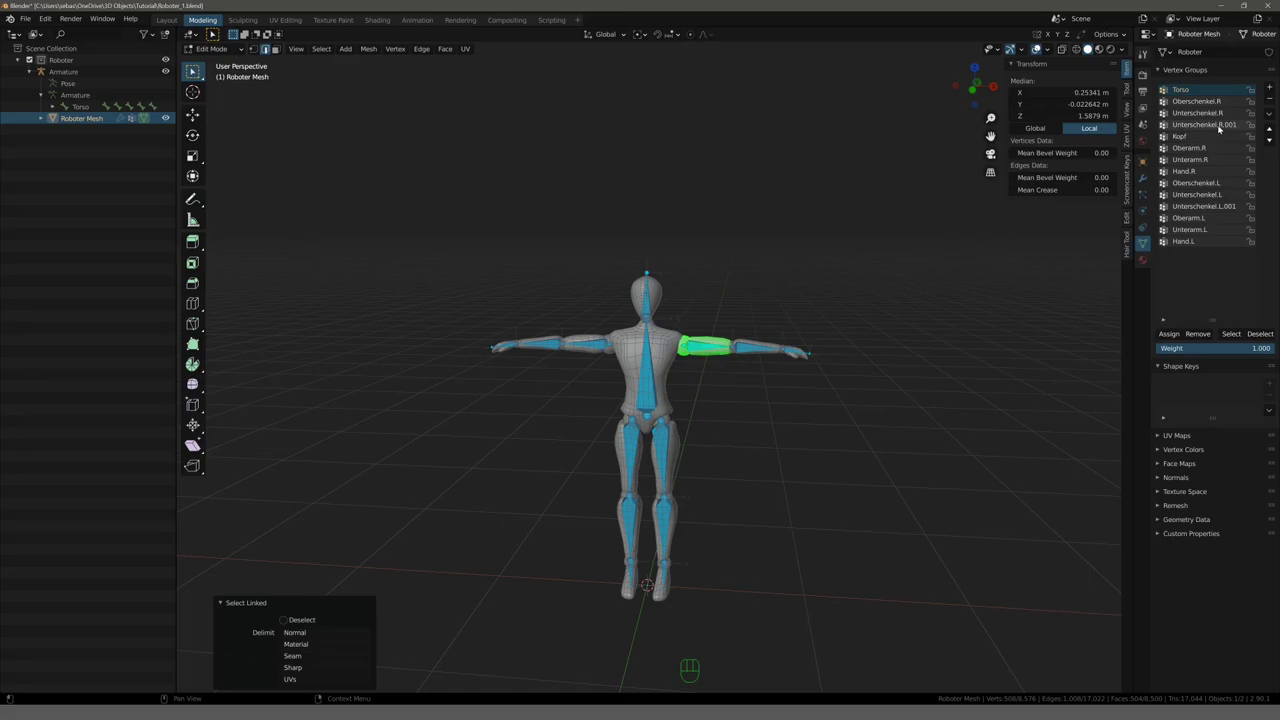
Rename Unterschenkel.R.001 to Fuss.R, checking the right foot bone name in the Outliner.
left_click(1224, 129)
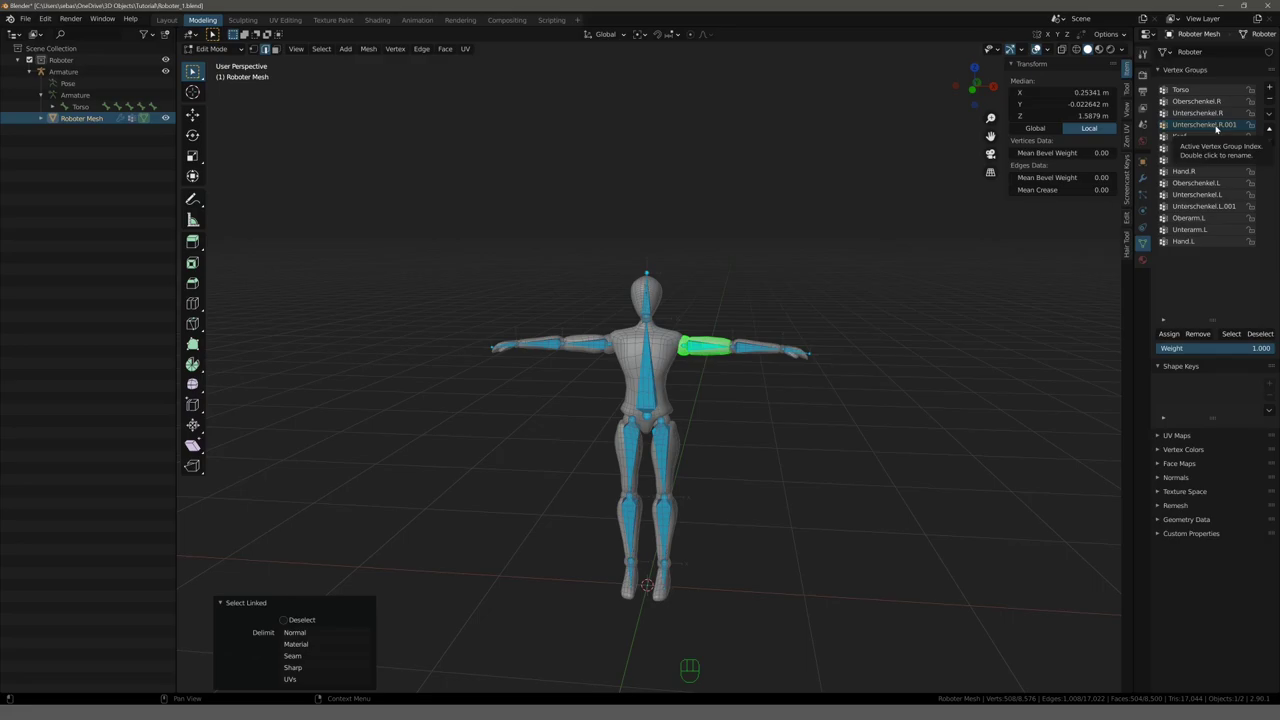
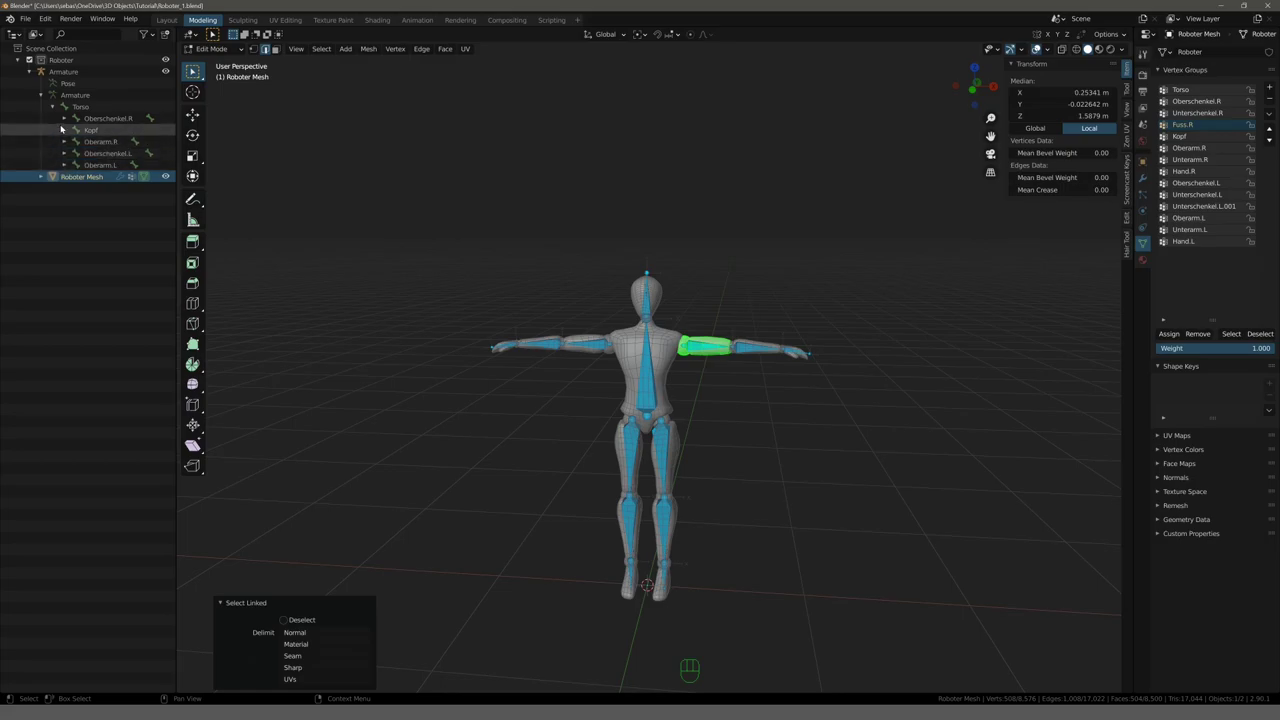
left_click(70, 123)
left_click(79, 134)
left_click(125, 146)
key("s")
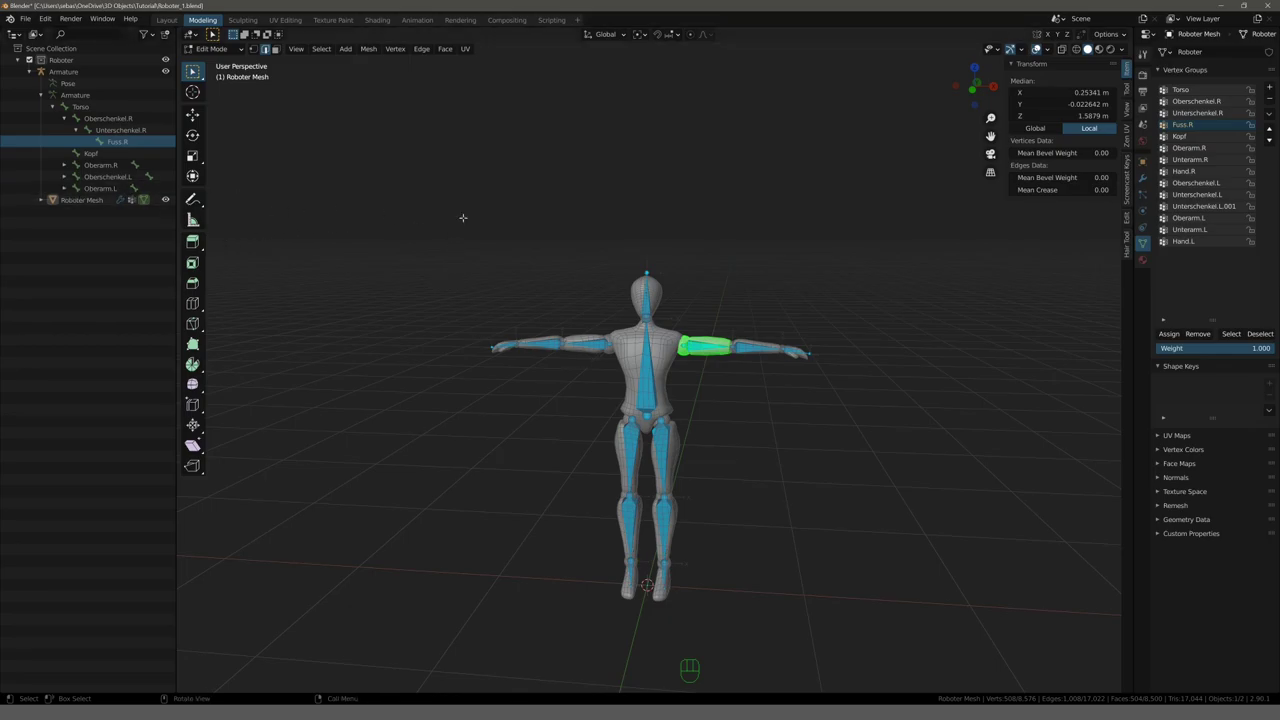
Rename Unterschenkel.L.001 to Fuss.L, checking the left leg bones in the Outliner.
left_click(1205, 210)
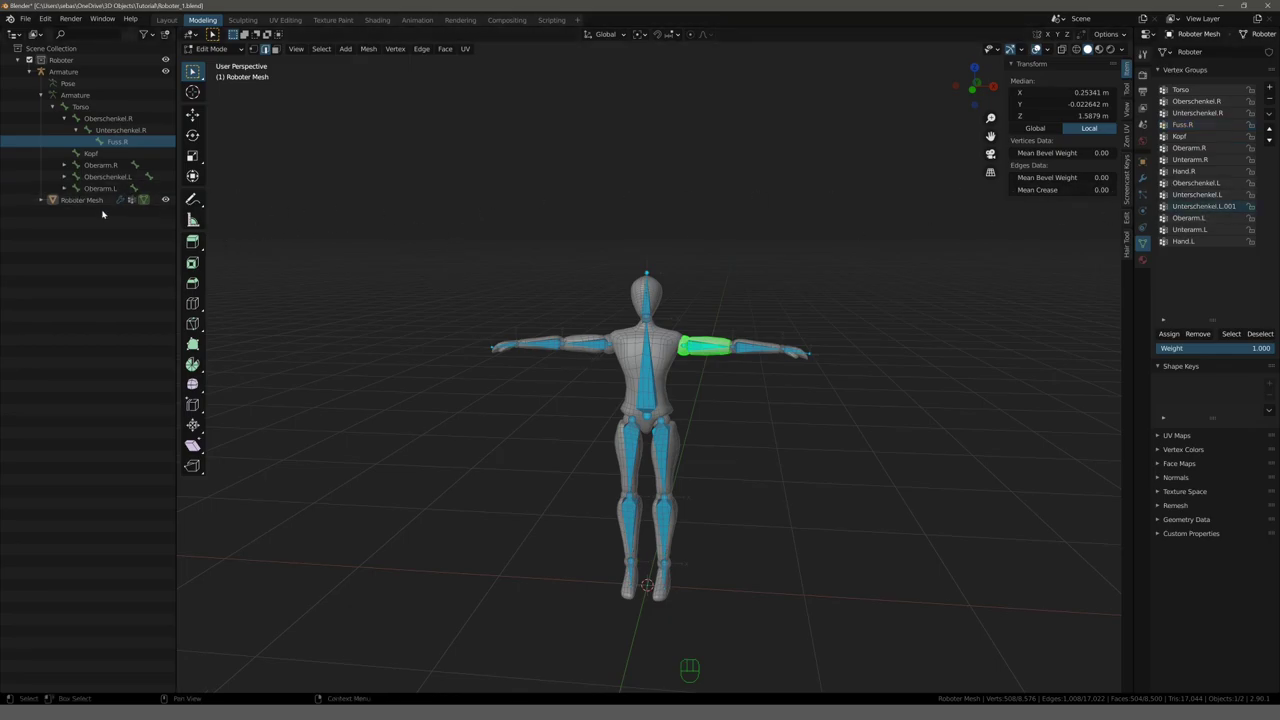
left_click(70, 179)
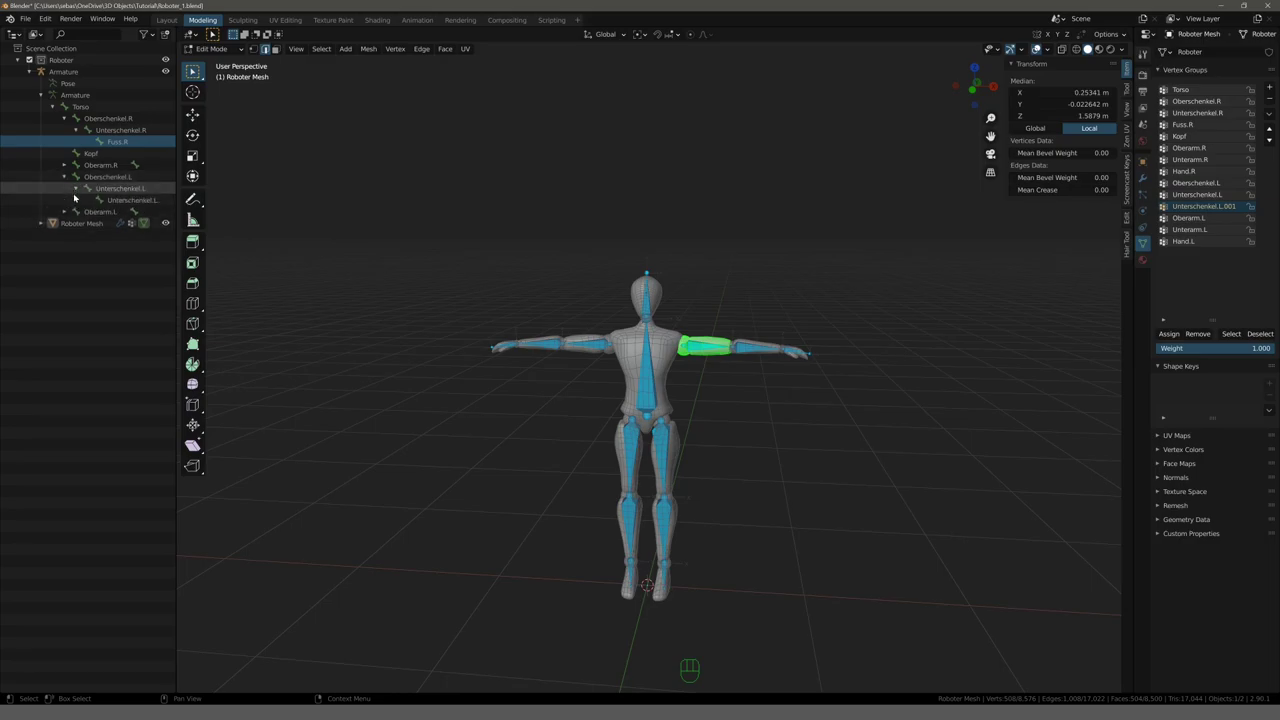
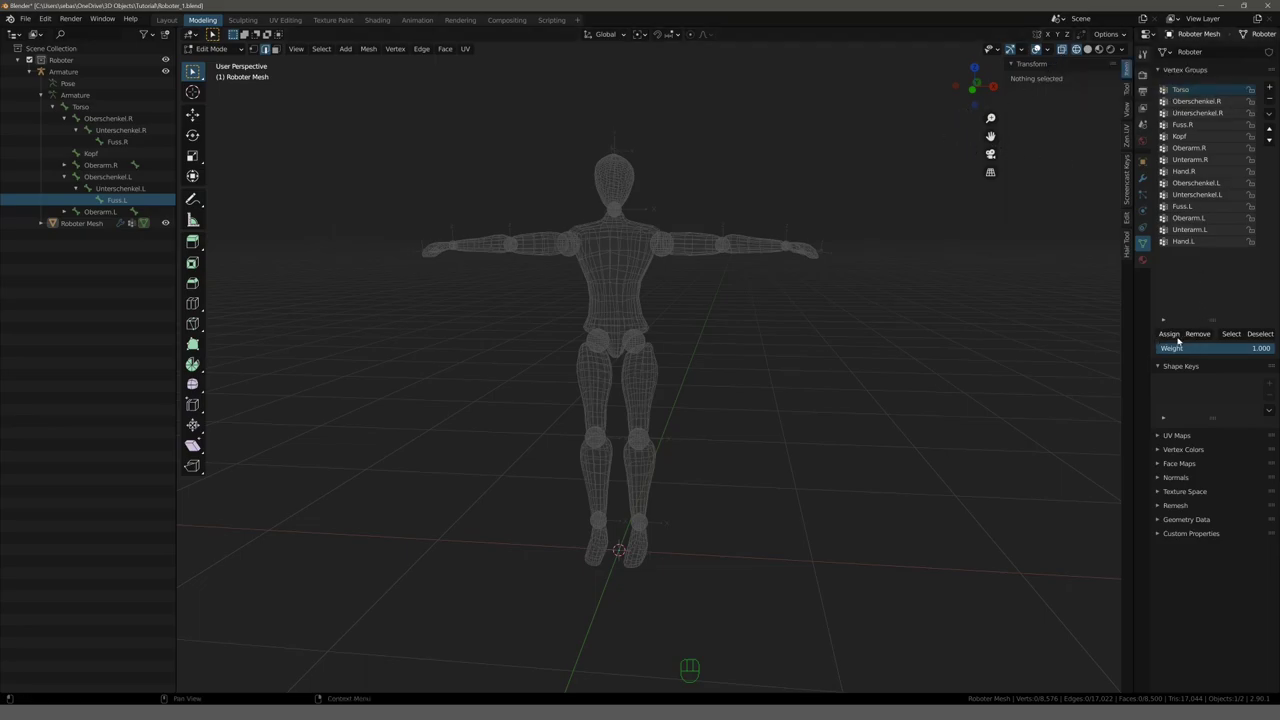
left_click(1238, 339)
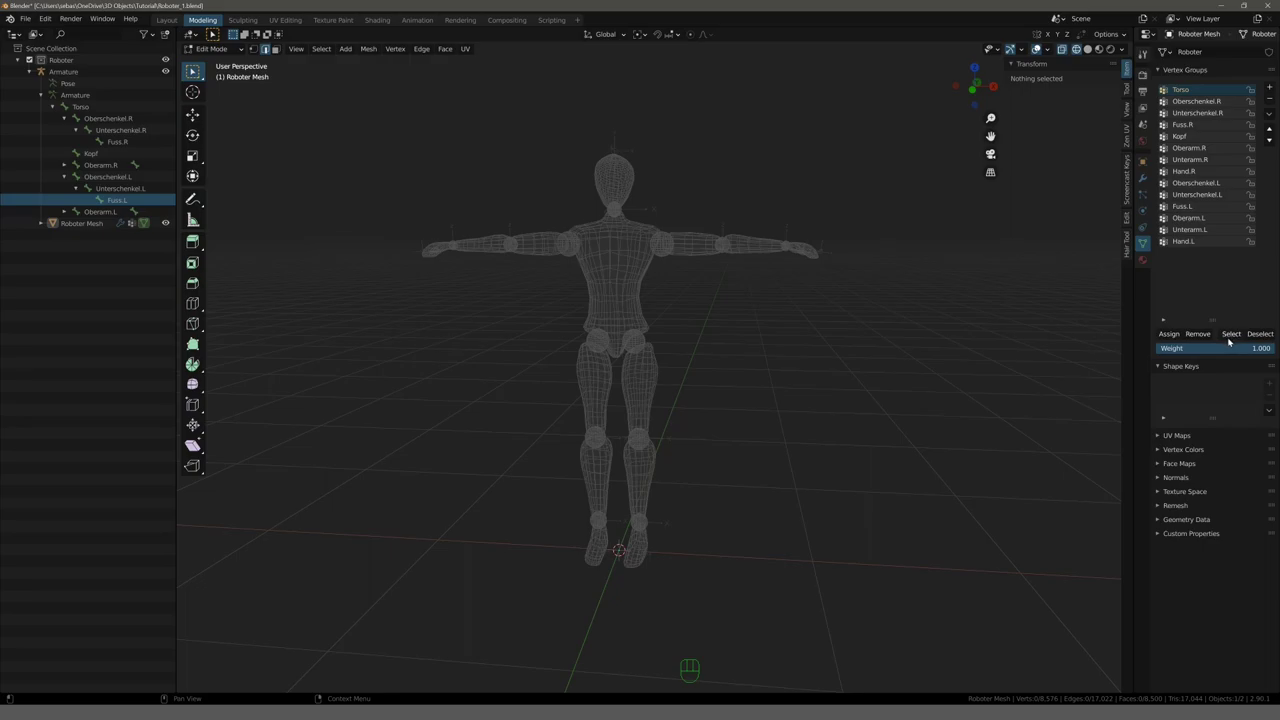
double_click(1234, 342)
key("l")
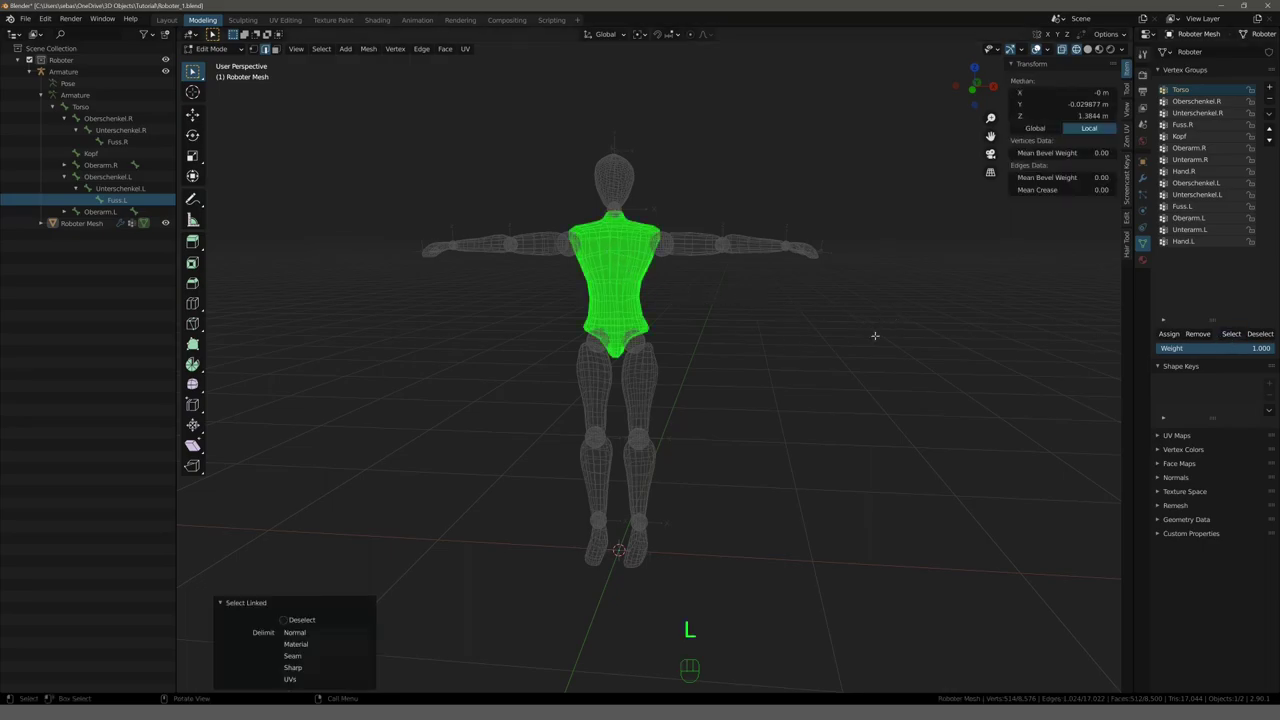
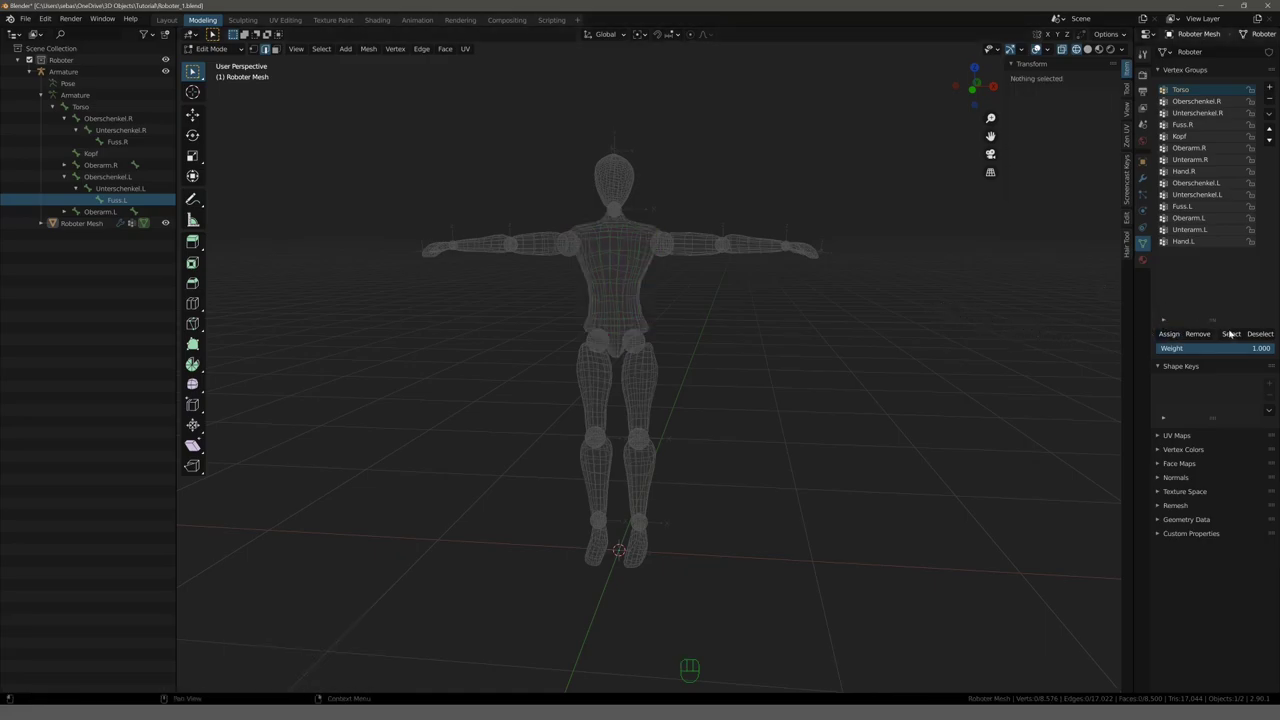
left_click(1240, 339)
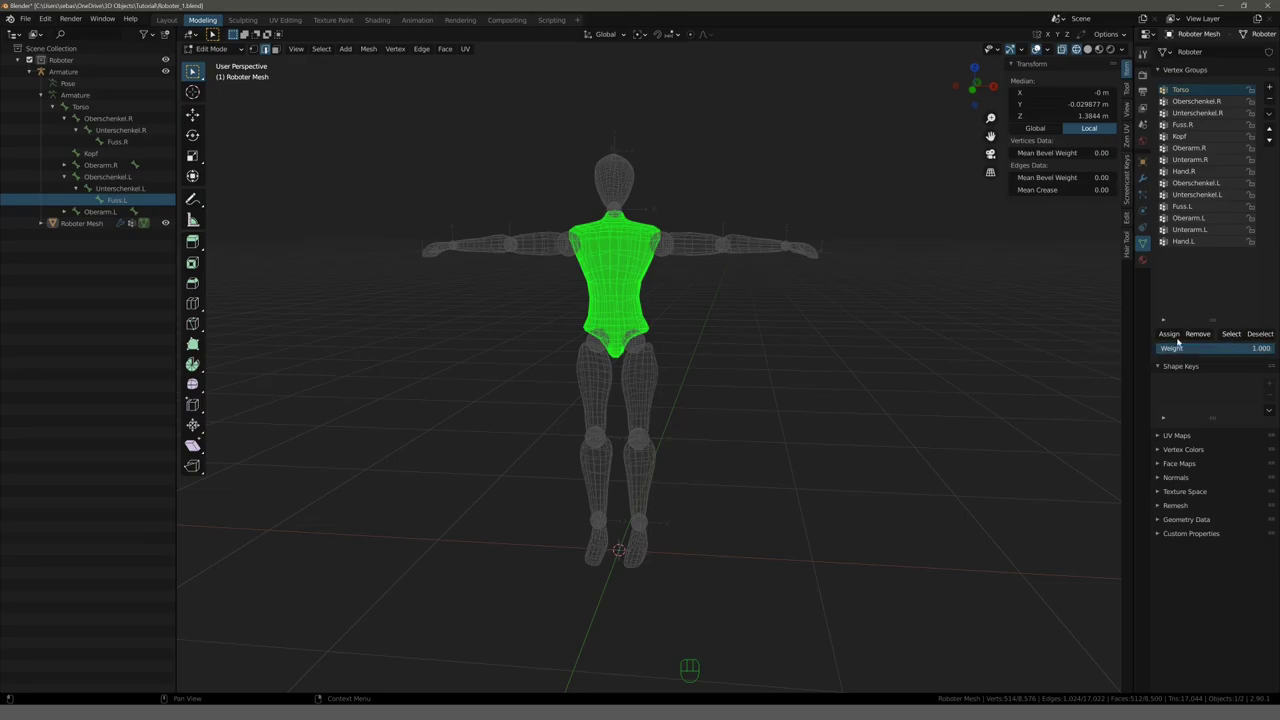
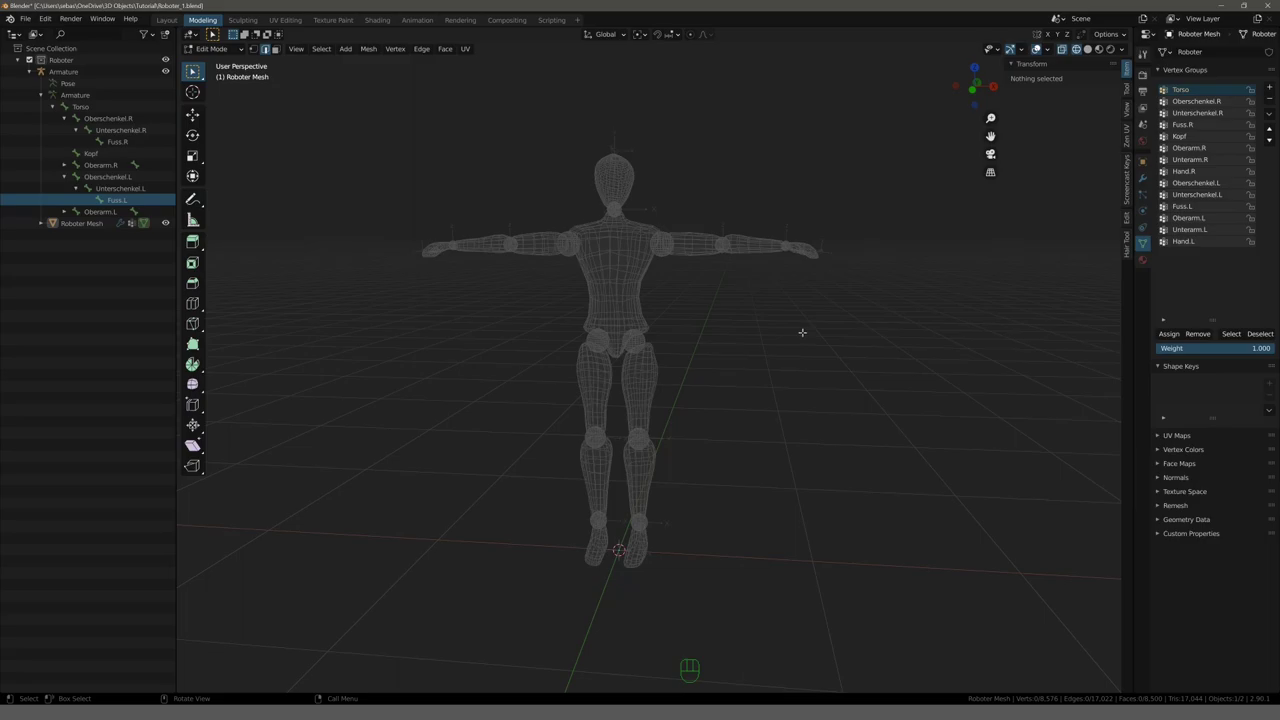
Check the Oberschenkel.R and Fuss.R groups by selecting and moving their vertices.
left_click(1212, 109)
key("l")
key("l")
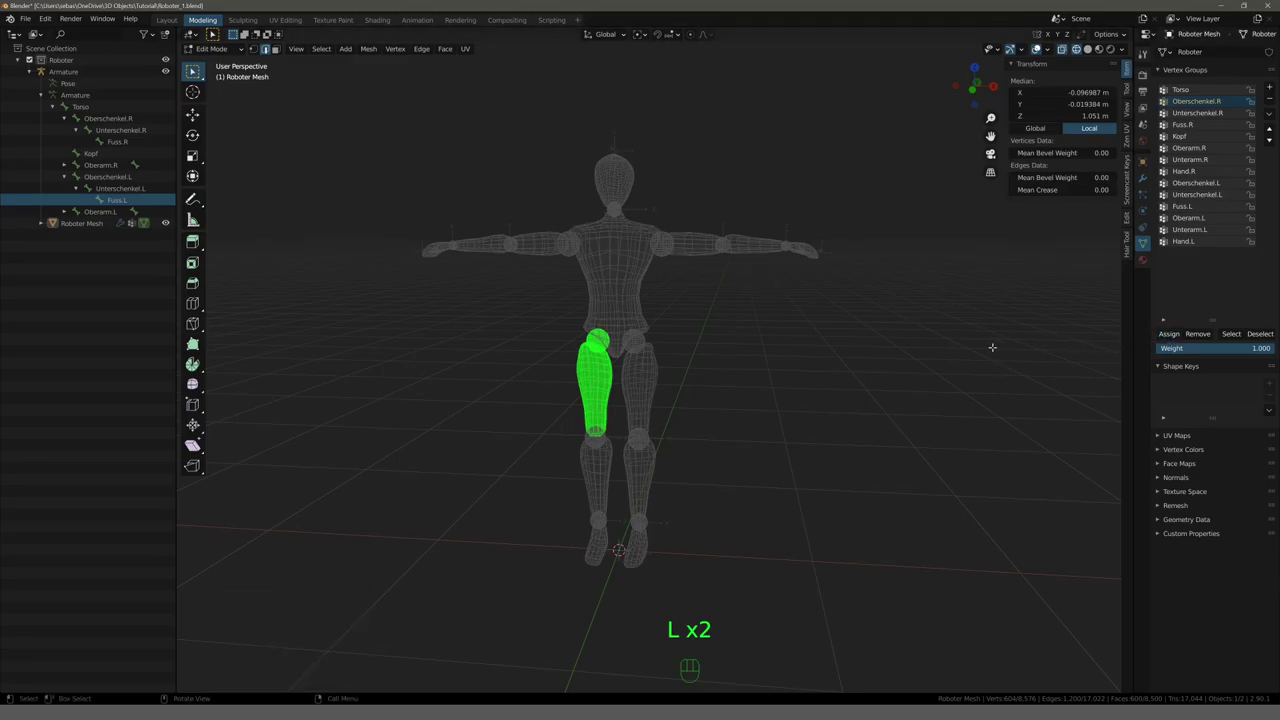
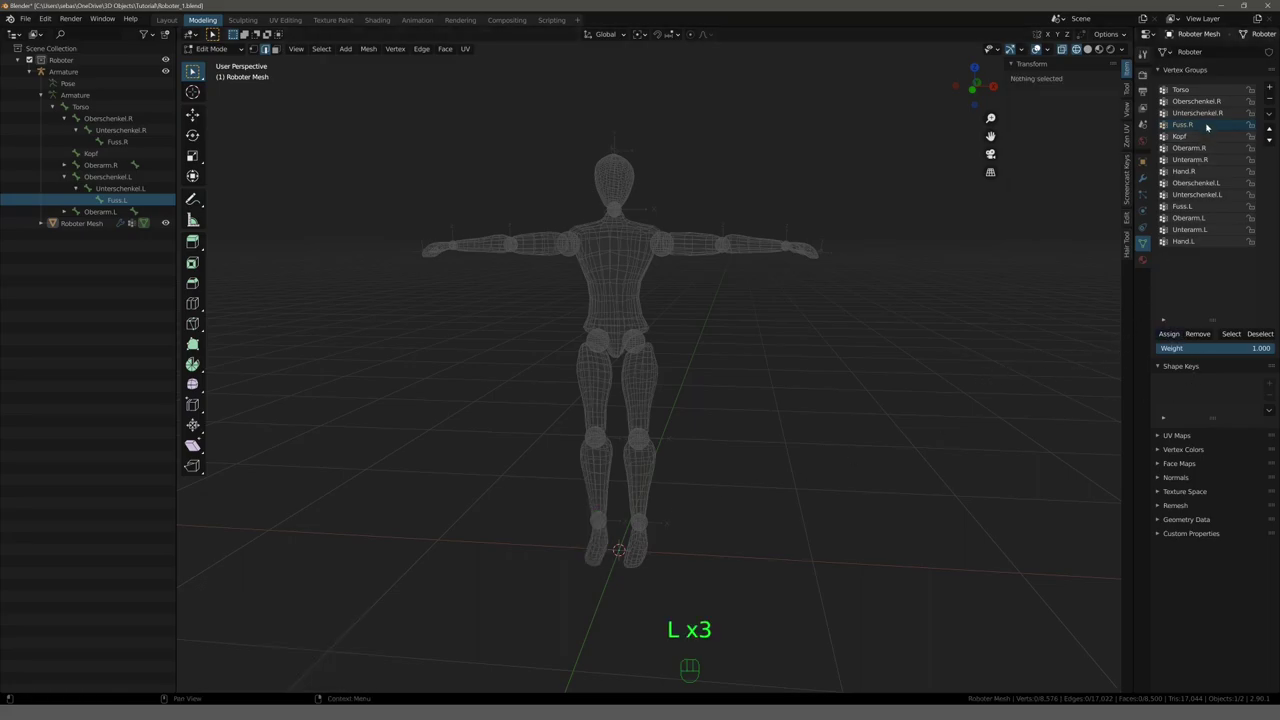
left_click(1238, 338)
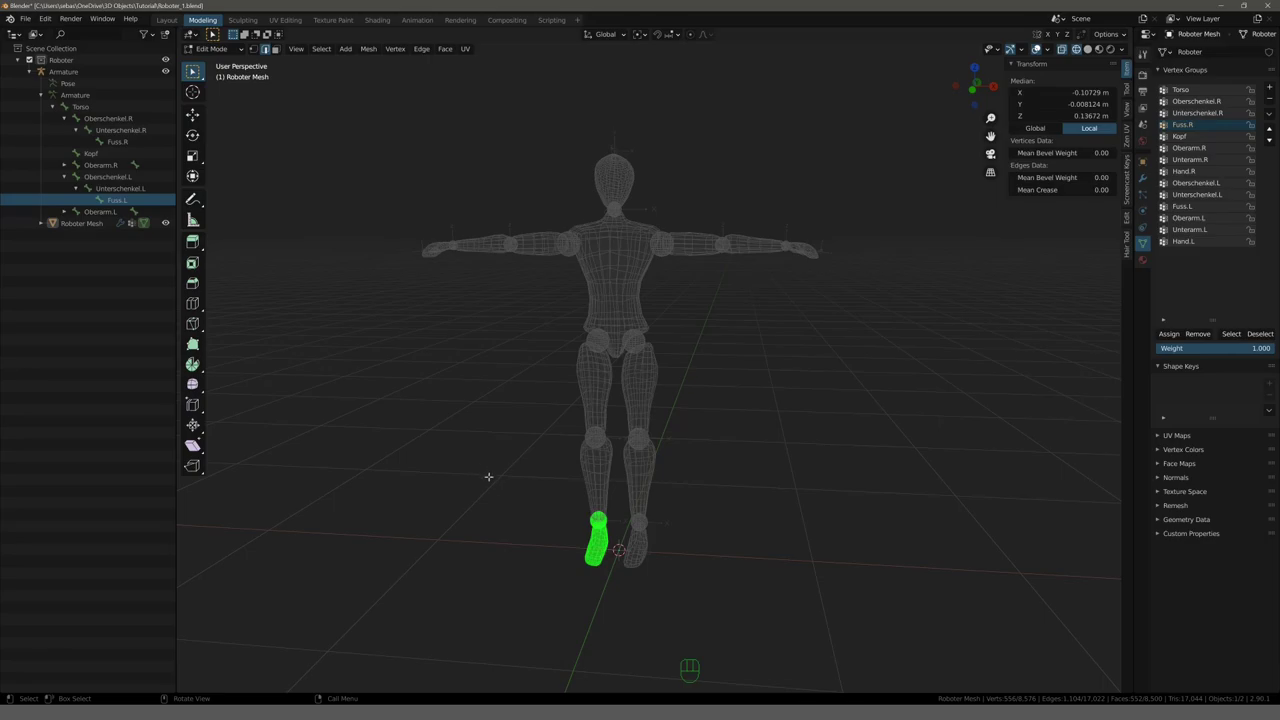
key("g")
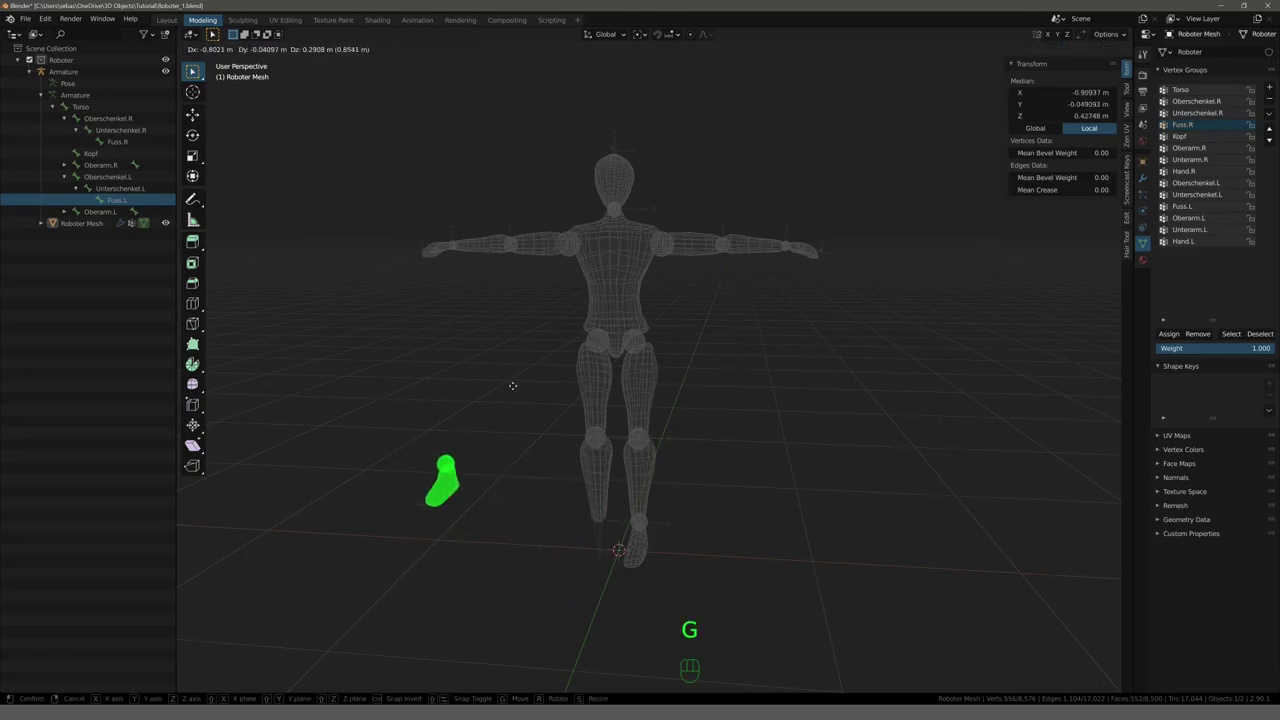
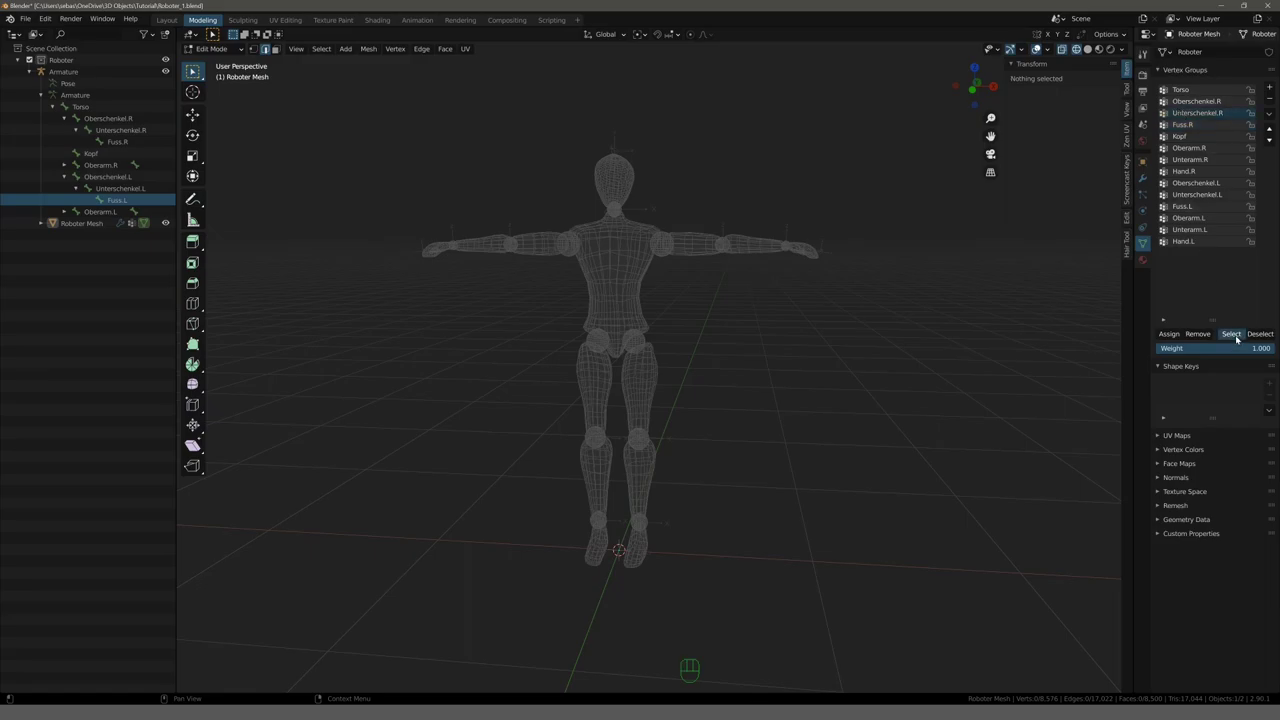
key("g")
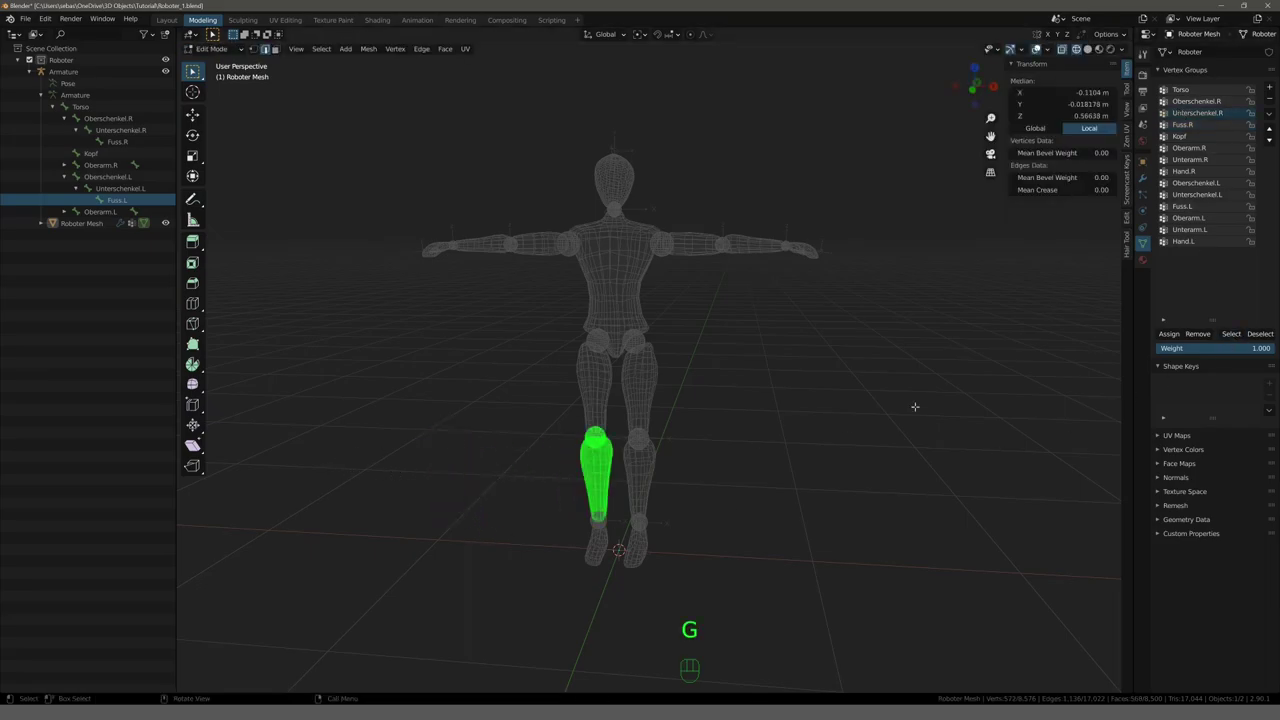
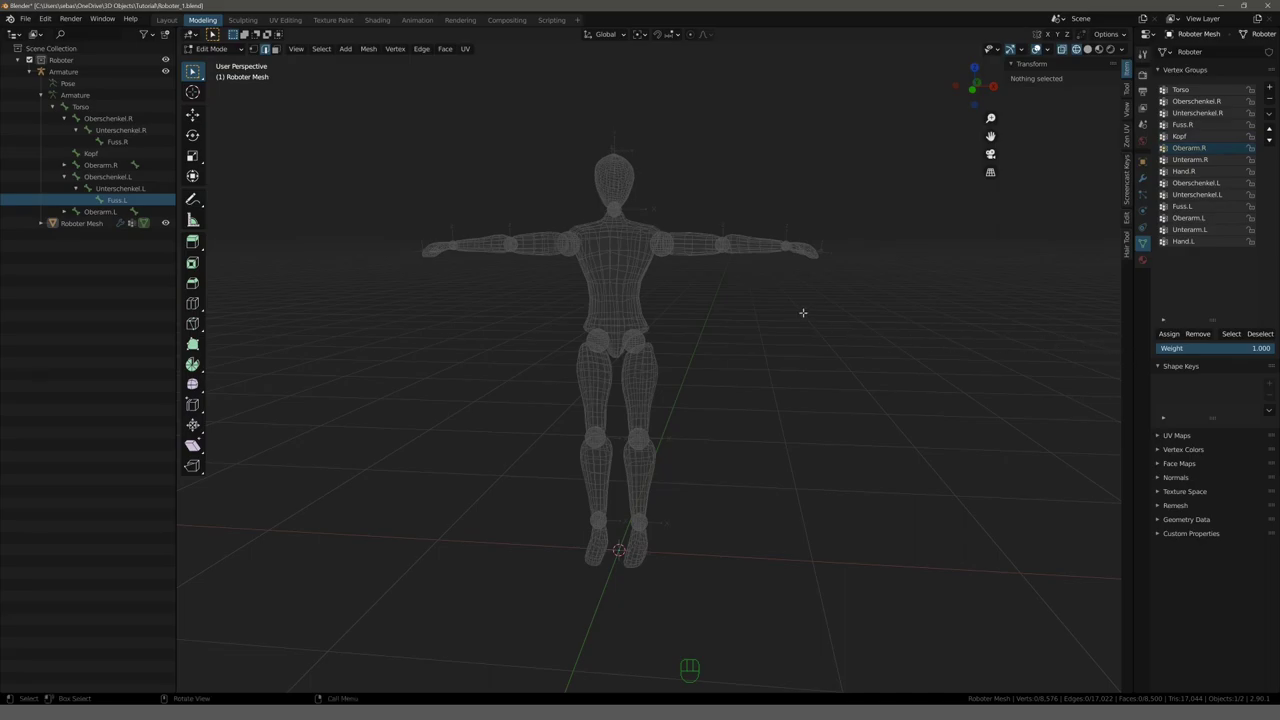
Assign the right upper arm to Oberarm.R and the right forearm to Unterarm.R.
key("l")
key("l")
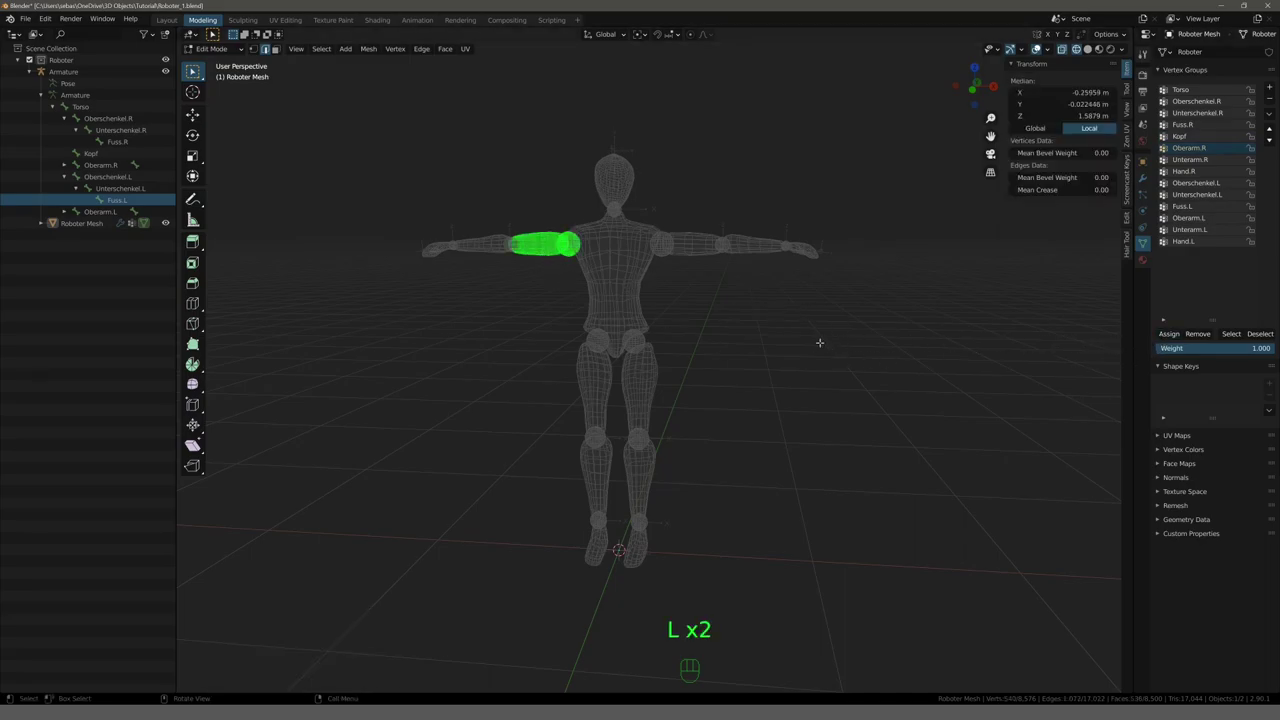
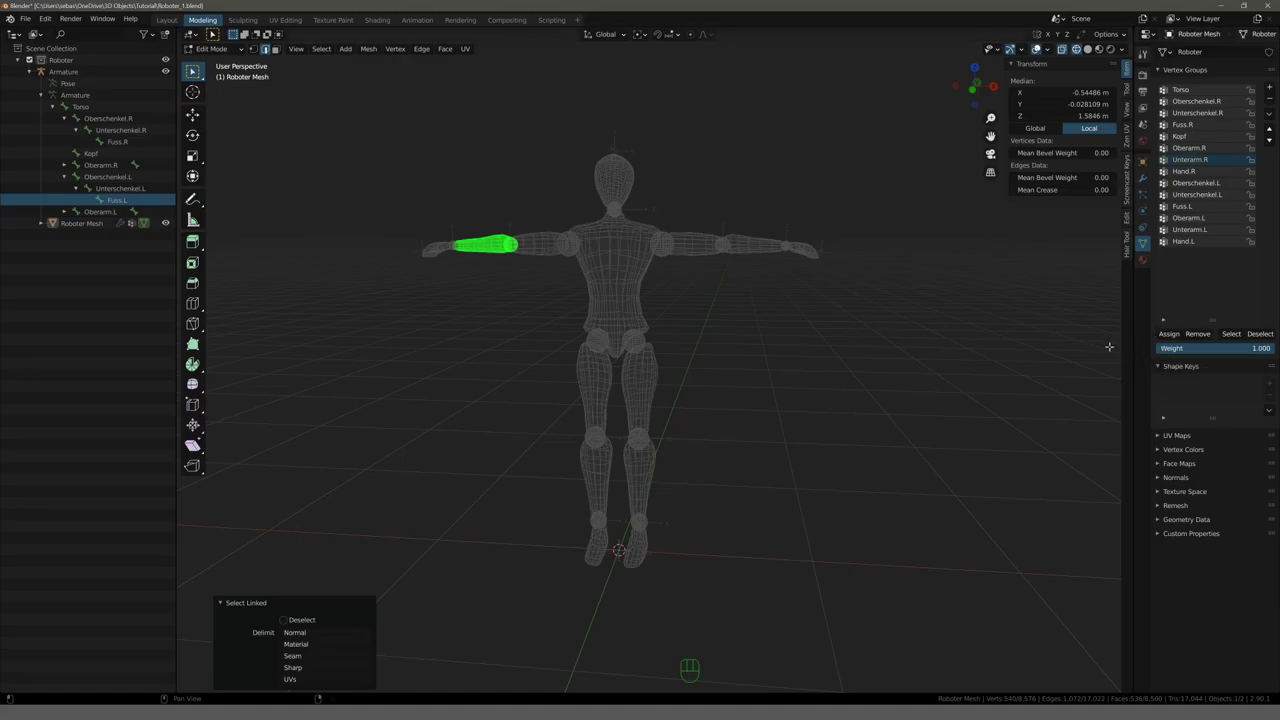
left_click(1171, 336)
key("g")
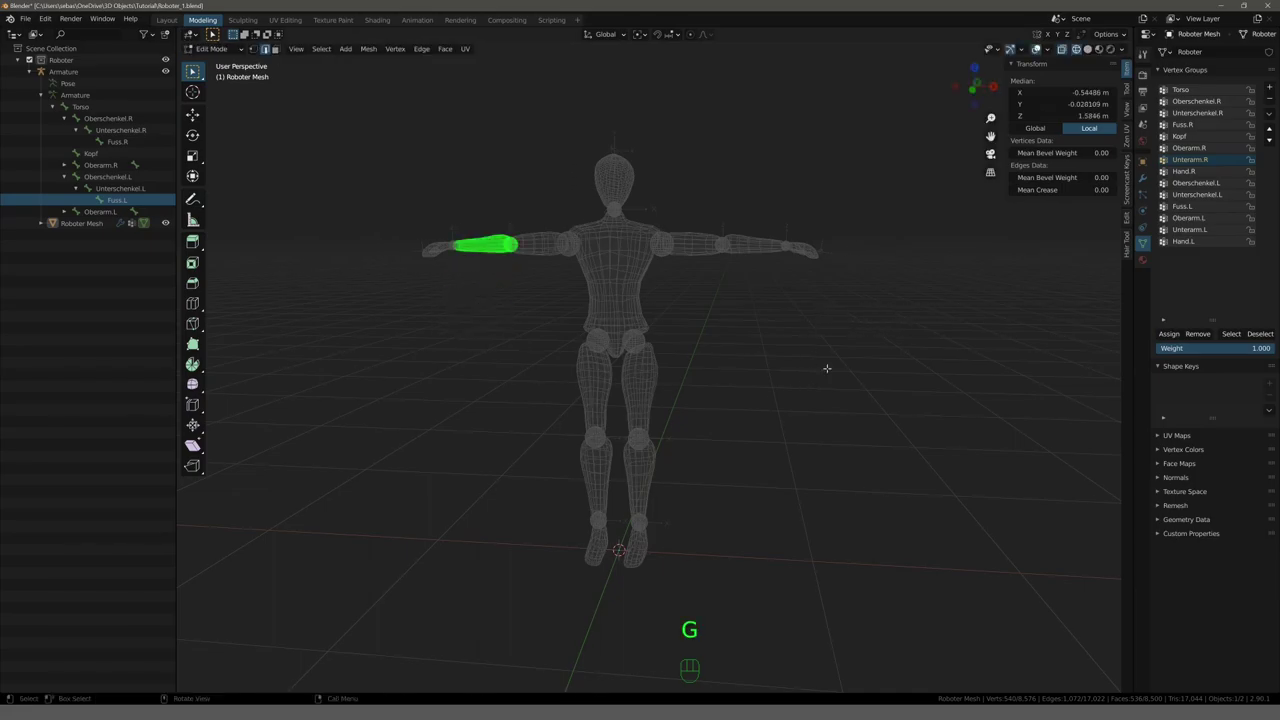
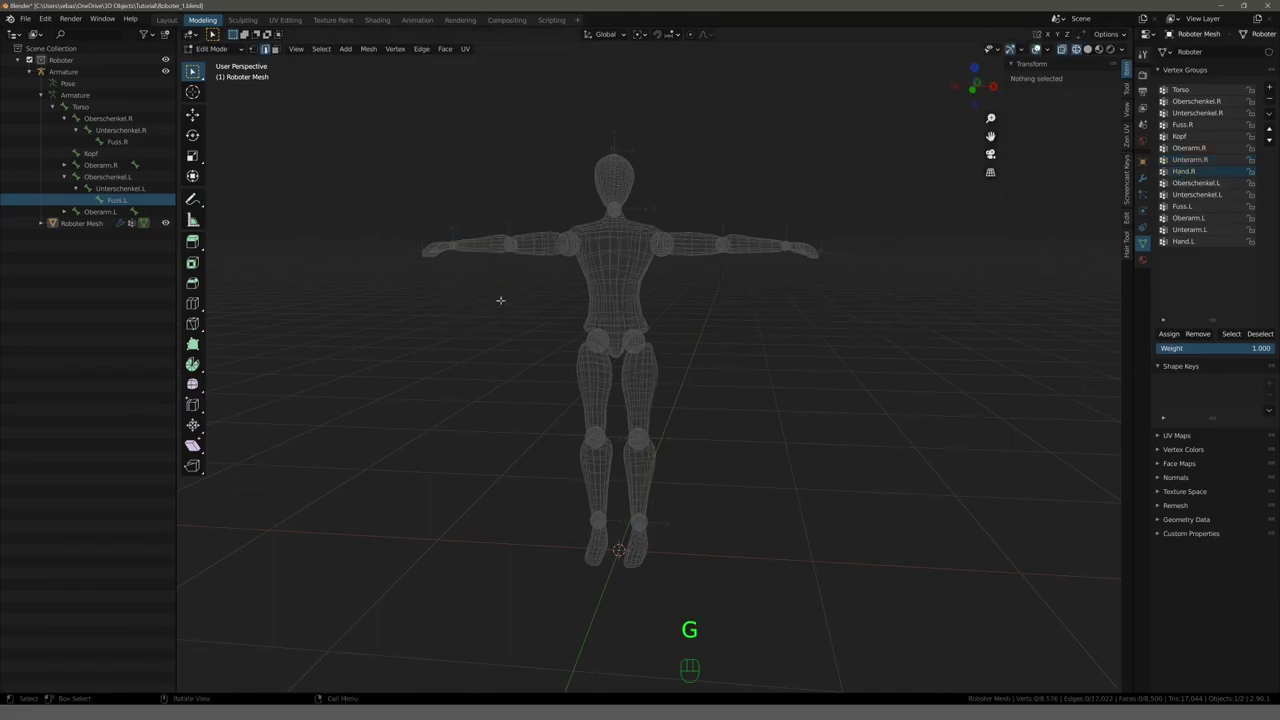
Assign the right hand to Hand.R and the left thigh to Oberschenkel.L.
key("l")
key("l")
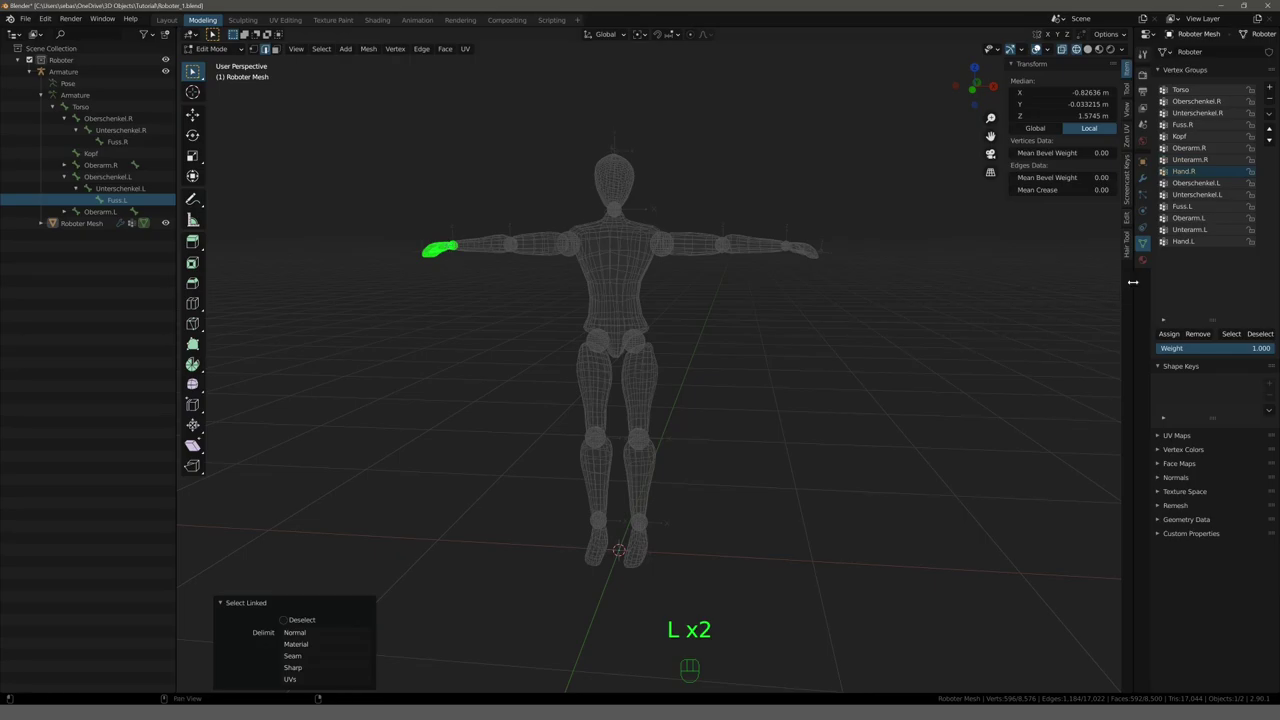
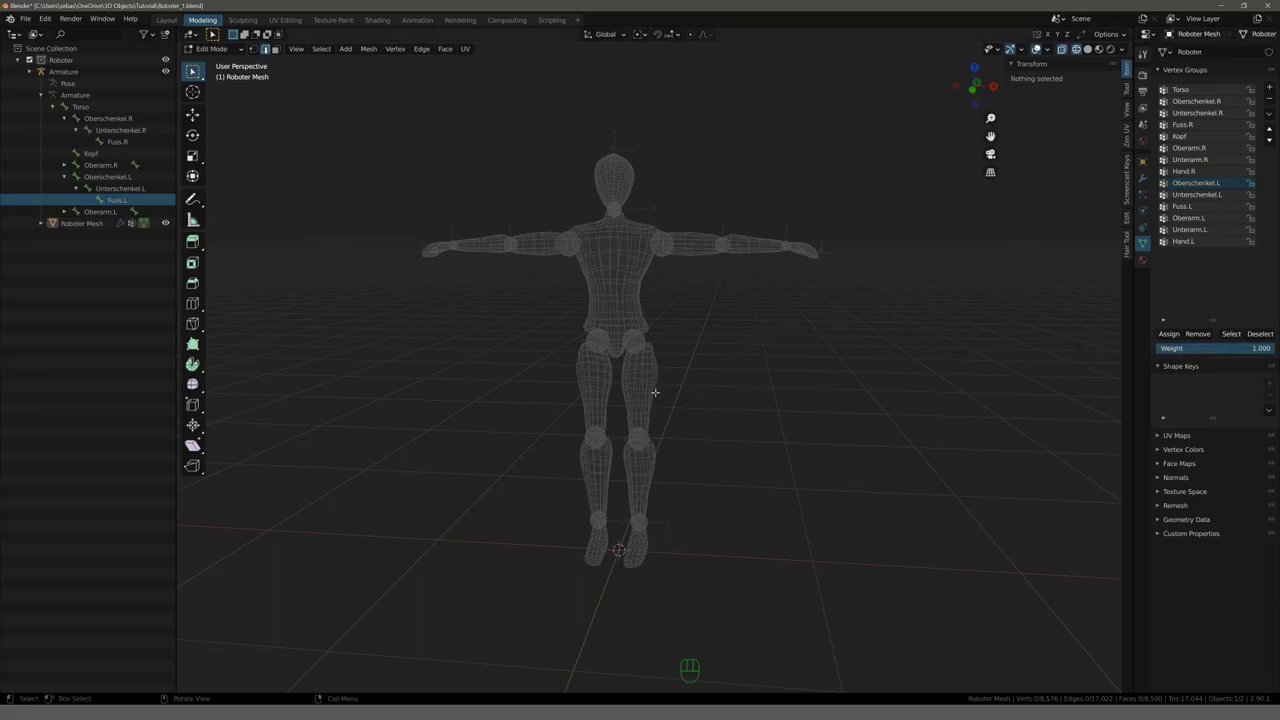
key("l")
key("l")
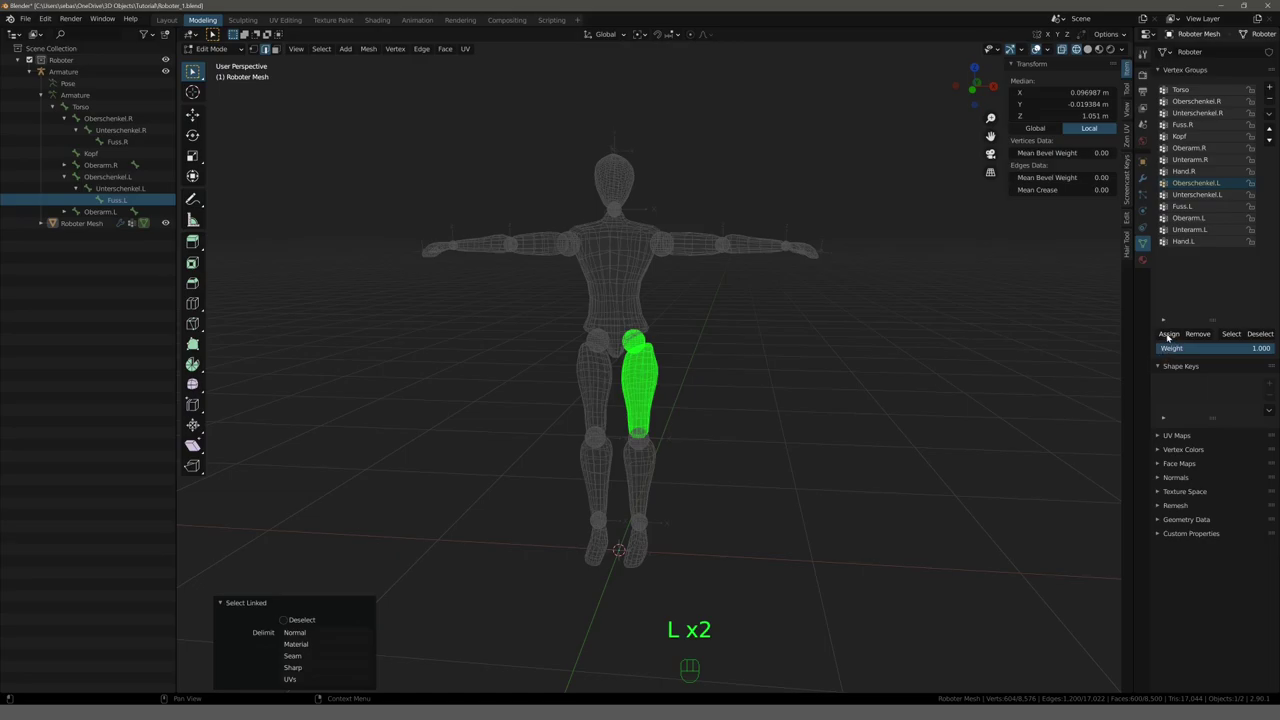
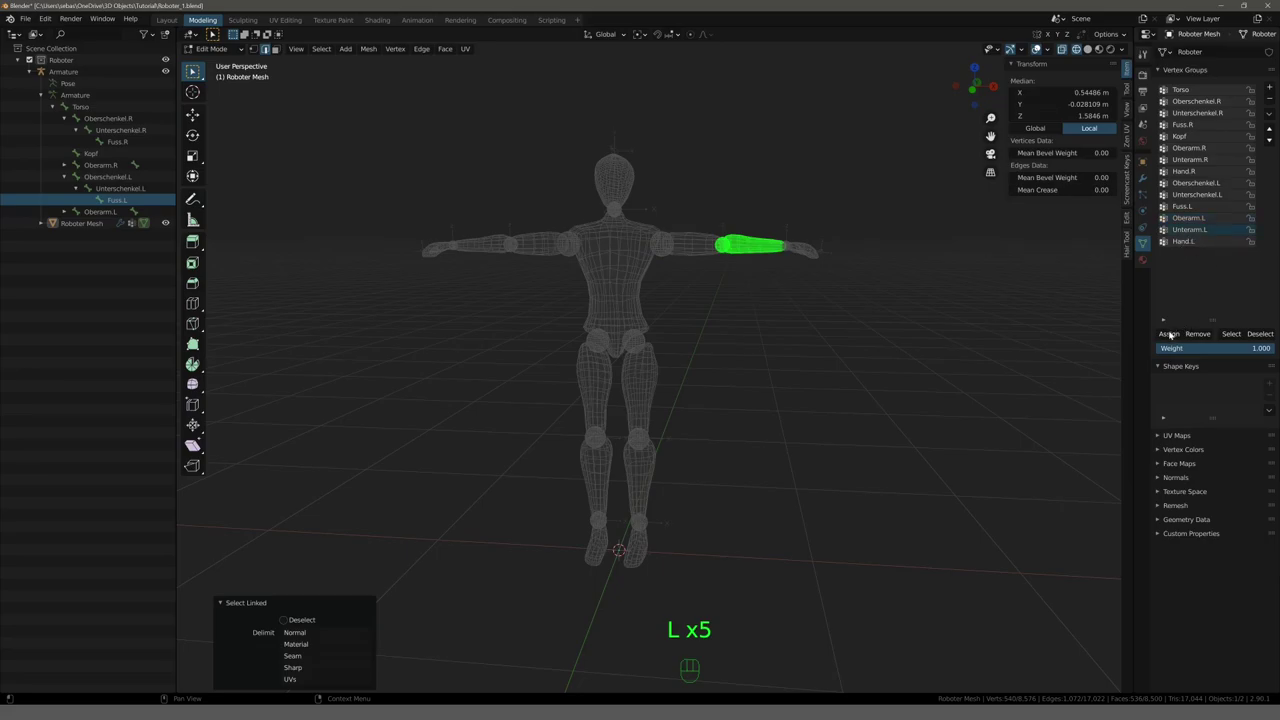
Assign the left forearm to Unterarm.L and the left hand to Hand.L, then deselect.
left_click(1176, 336)
left_click(1215, 243)
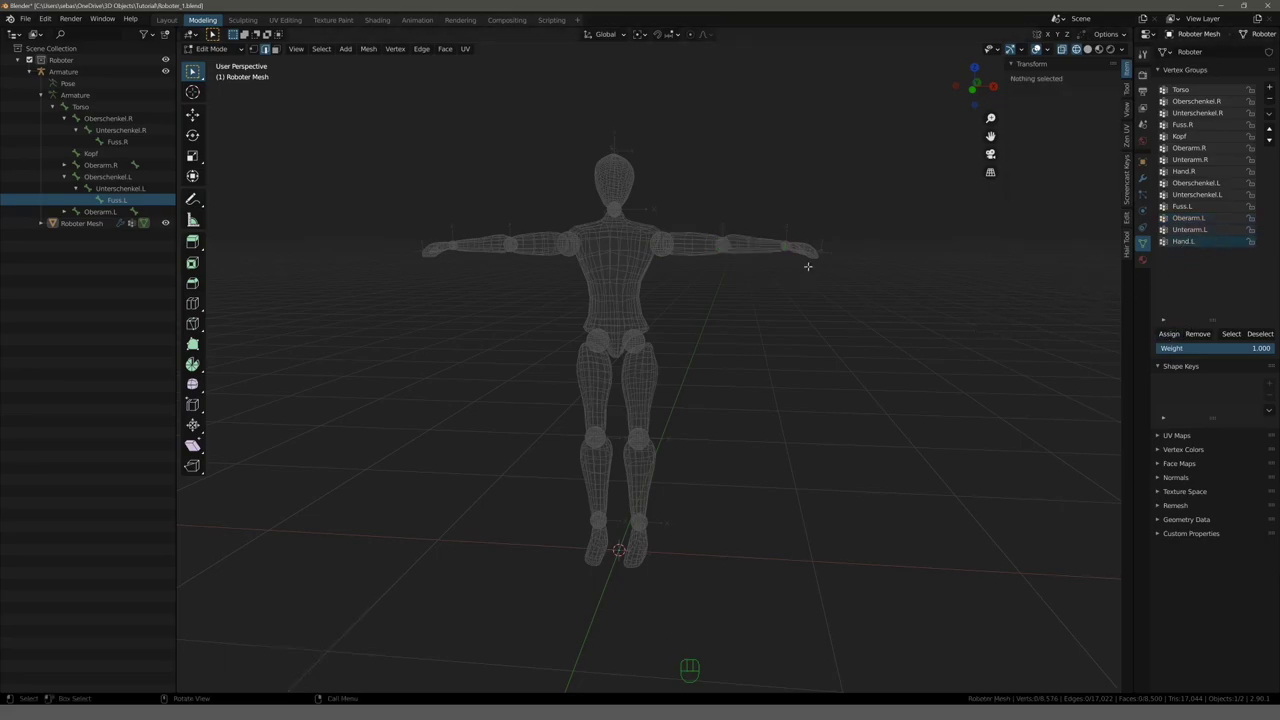
key("l")
key("l")
left_click_drag(1174, 337, 1126, 346)
key("g")
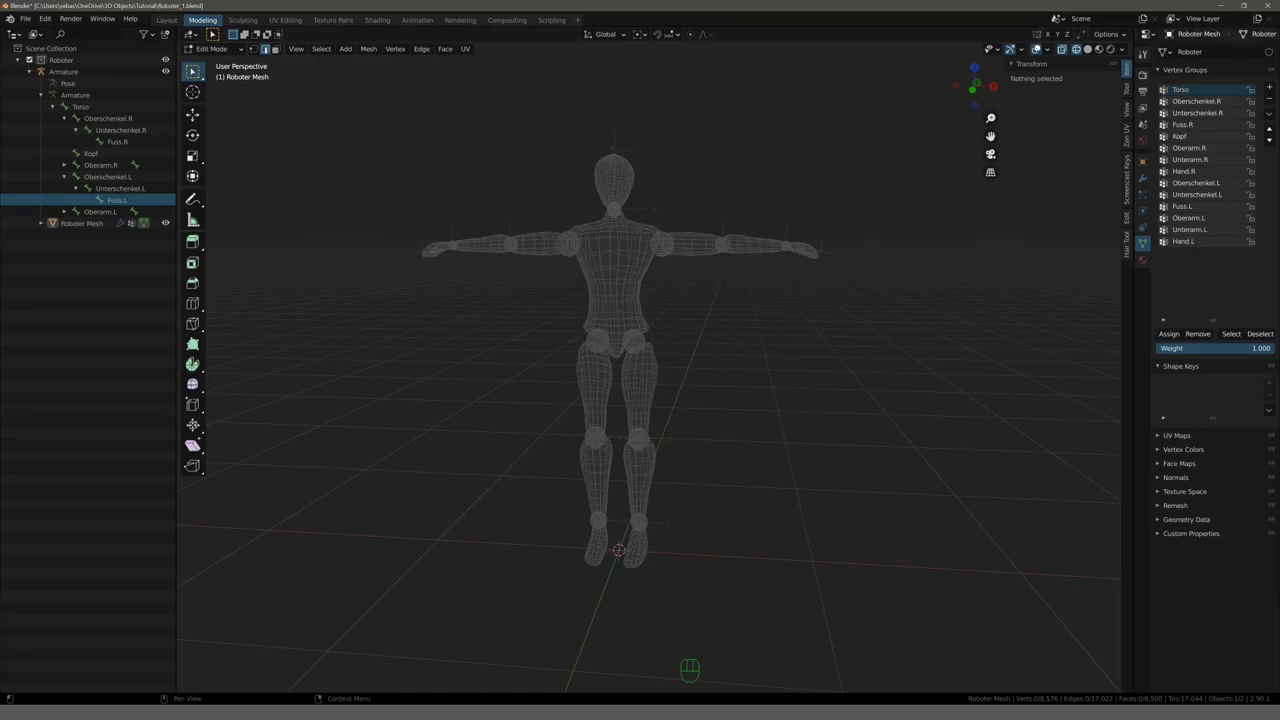
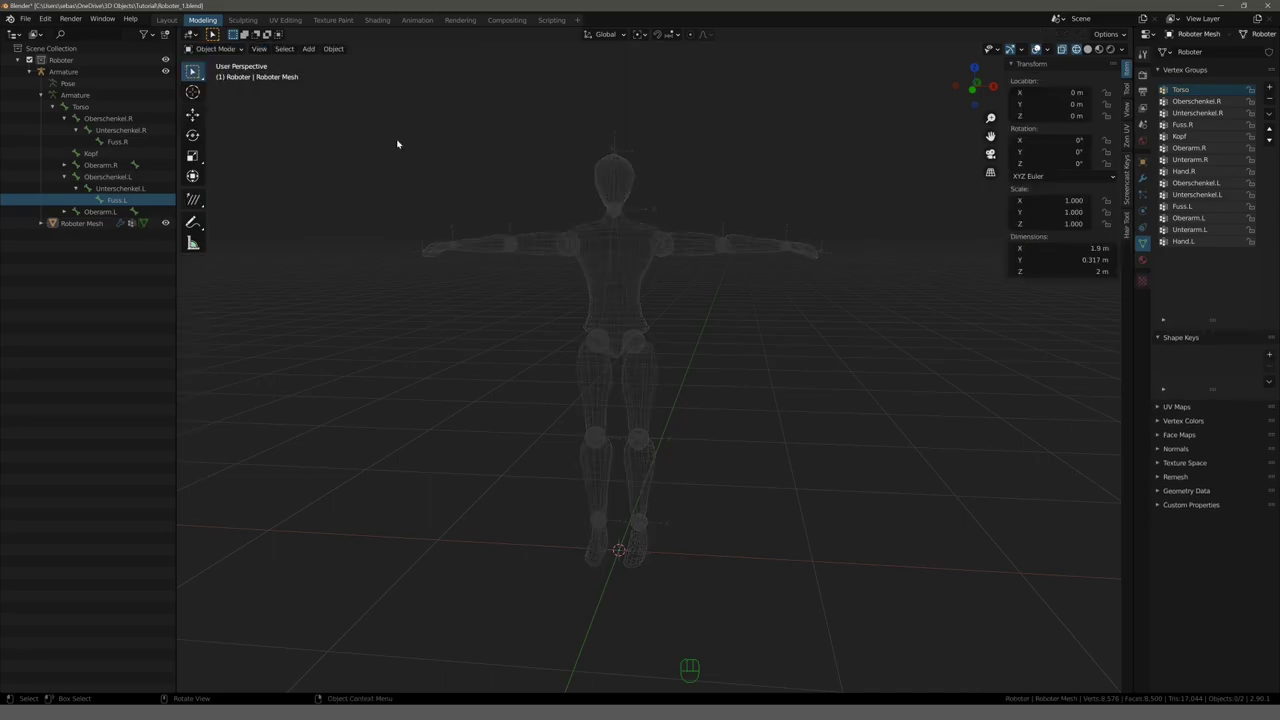
Select the armature in Object Mode, show the mannequin solid and enter Pose Mode.
left_click(448, 136)
left_click(622, 149)
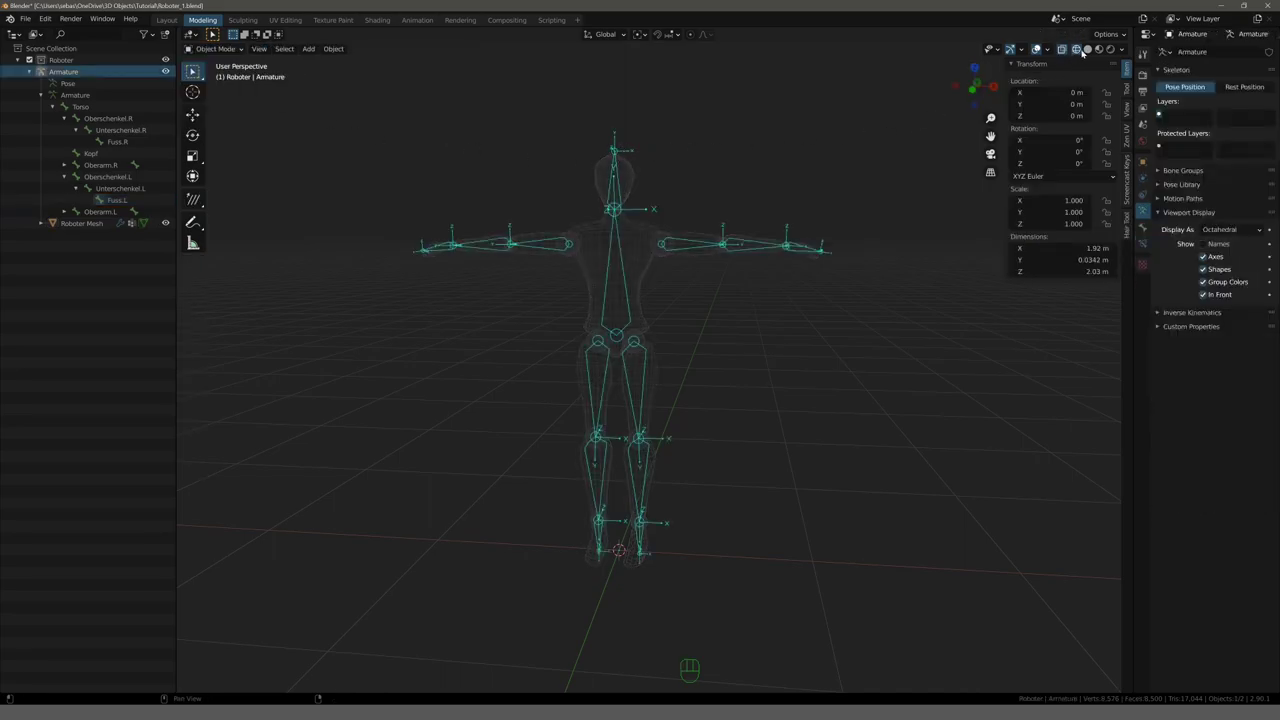
left_click(1097, 52)
left_click_drag(764, 128, 721, 143)
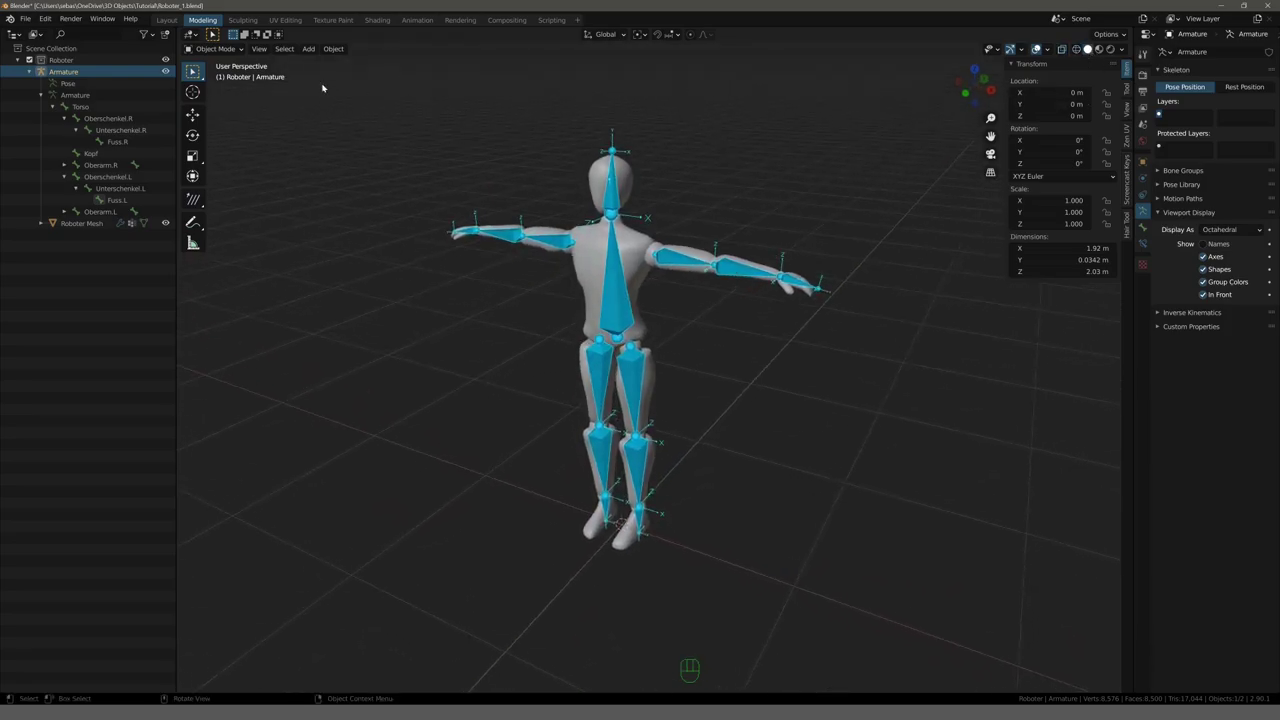
left_click_drag(215, 53, 235, 91)
left_click_drag(423, 139, 411, 134)
left_click_drag(424, 139, 461, 171)
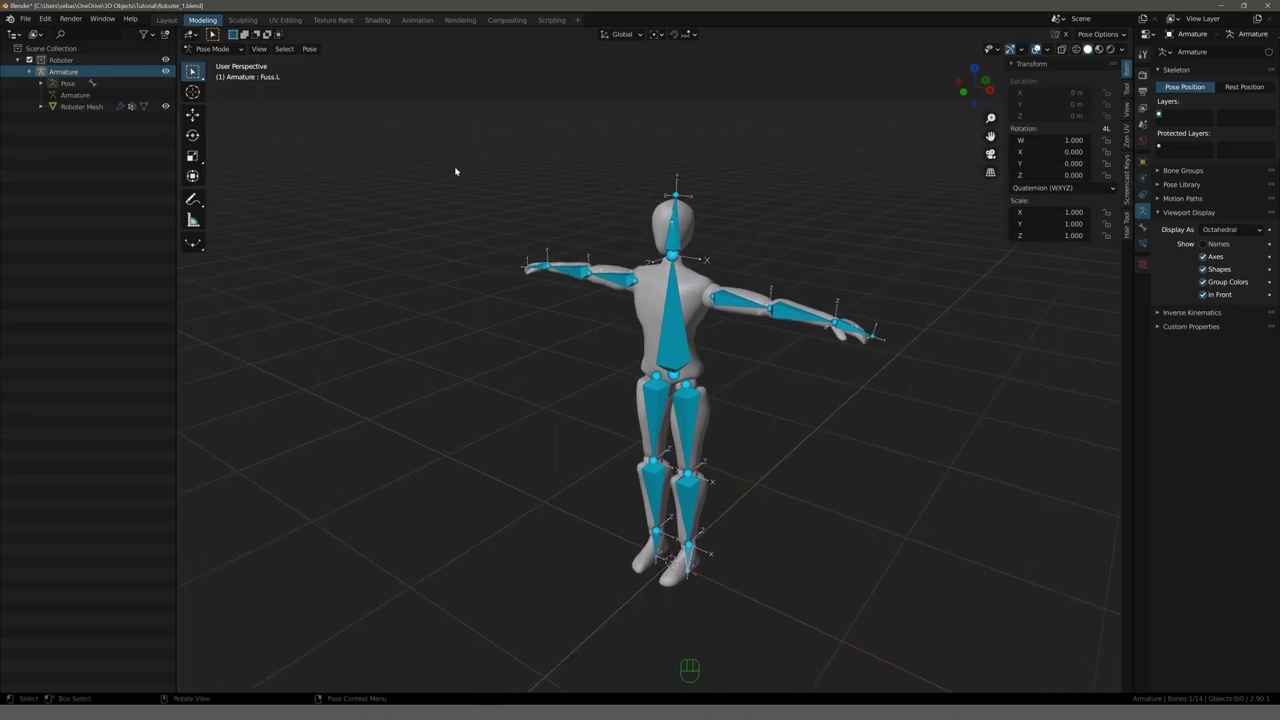
Rotate the head, left shin and right upper arm bones toward a leaping pose.
left_click(681, 233)
key("r")
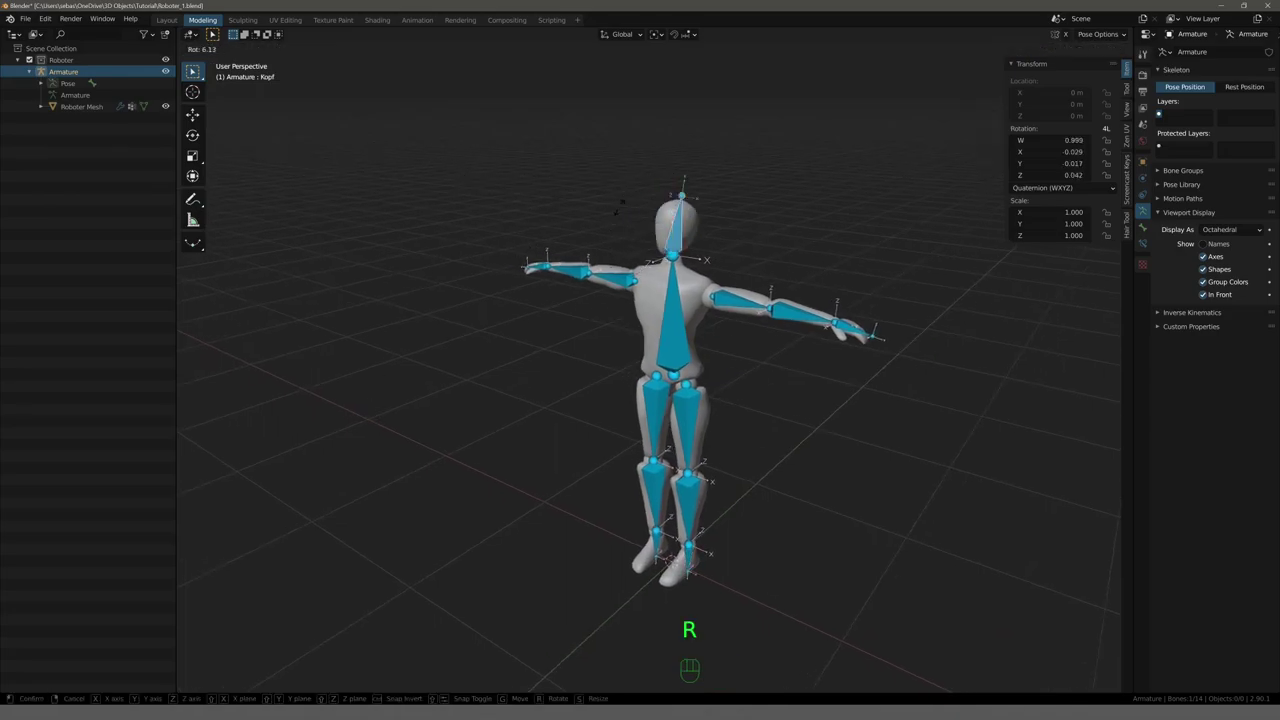
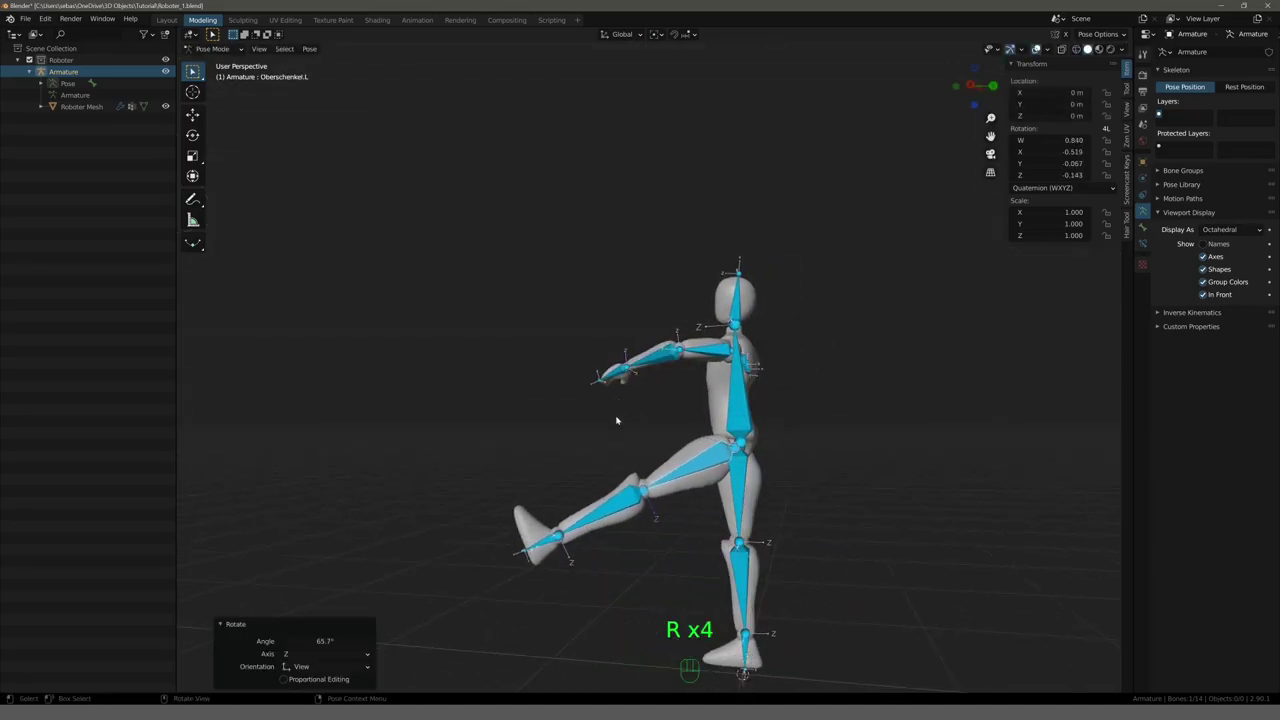
key("r")
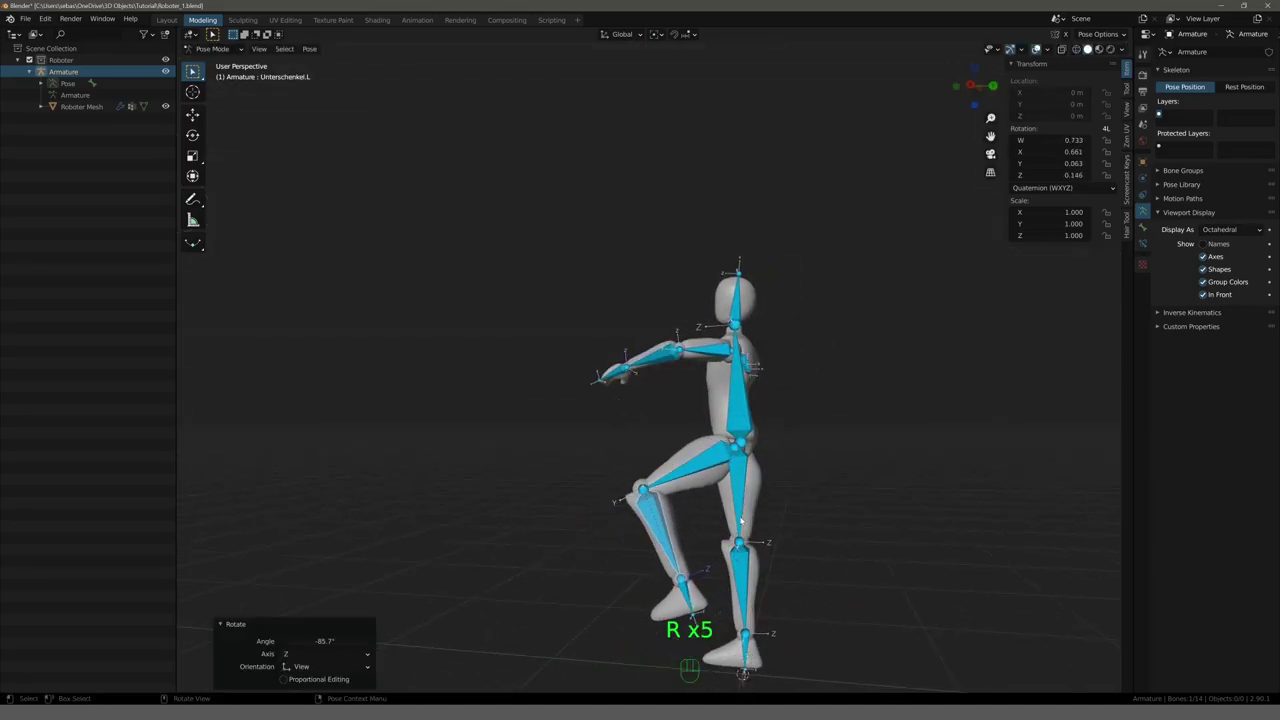
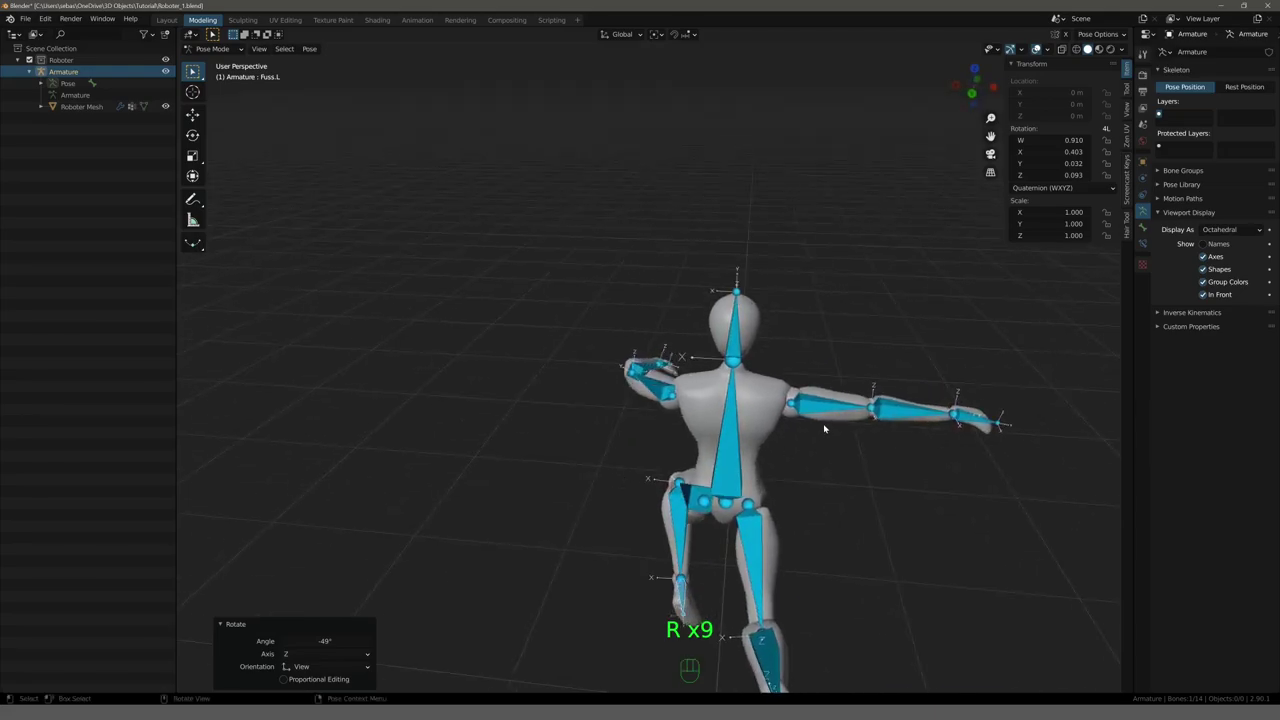
left_click_drag(760, 378, 818, 452)
key("r")
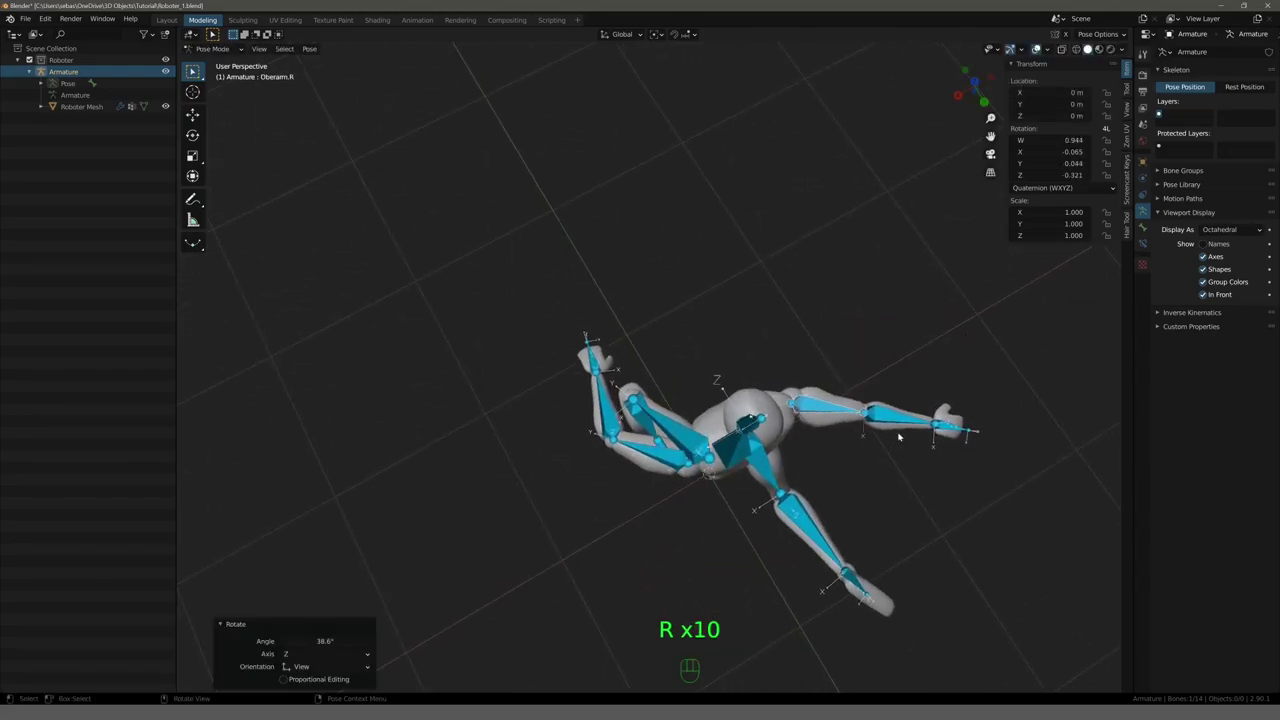
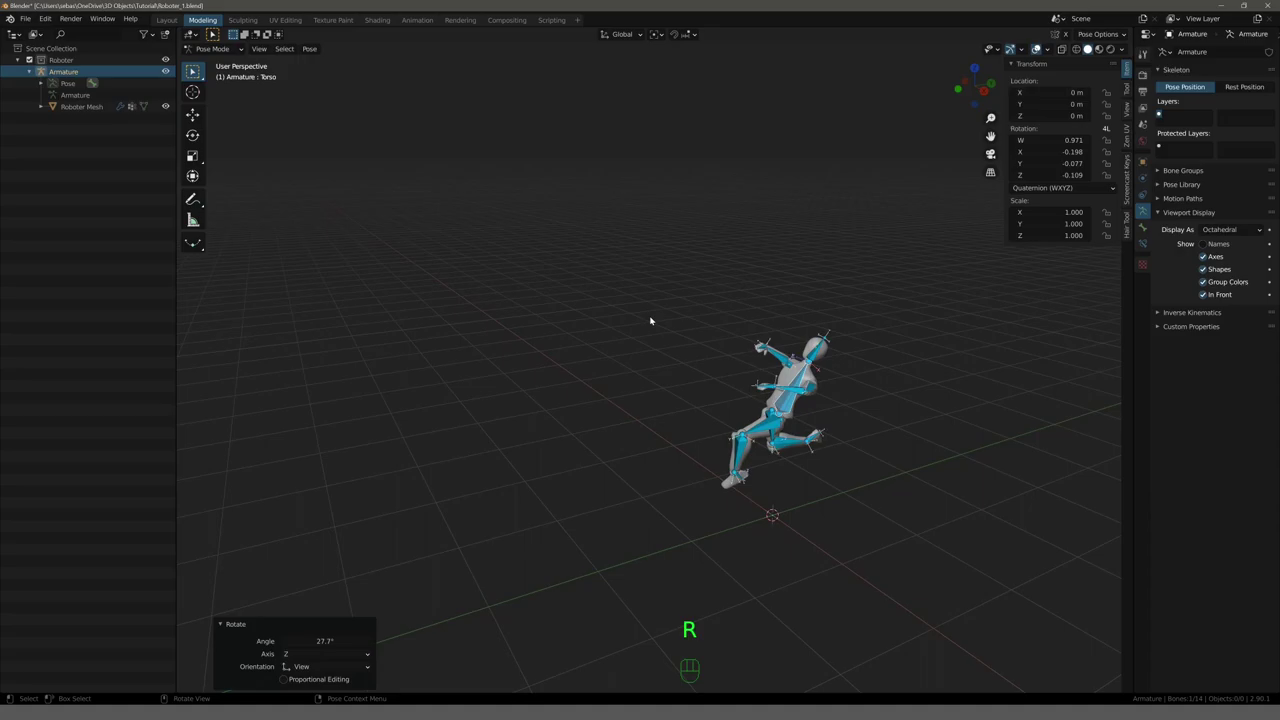
Rotate the remaining bones to finish the running jump pose.
left_click(778, 355)
key("s")
left_click_drag(648, 318, 770, 306)
left_click_drag(720, 319, 636, 273)
left_click_drag(603, 284, 624, 326)
left_click_drag(558, 321, 560, 262)
left_click_drag(613, 269, 535, 290)
Hide bone Axes and In Front display and return the armature to Object Mode.
left_click(1208, 260)
left_click(1208, 299)
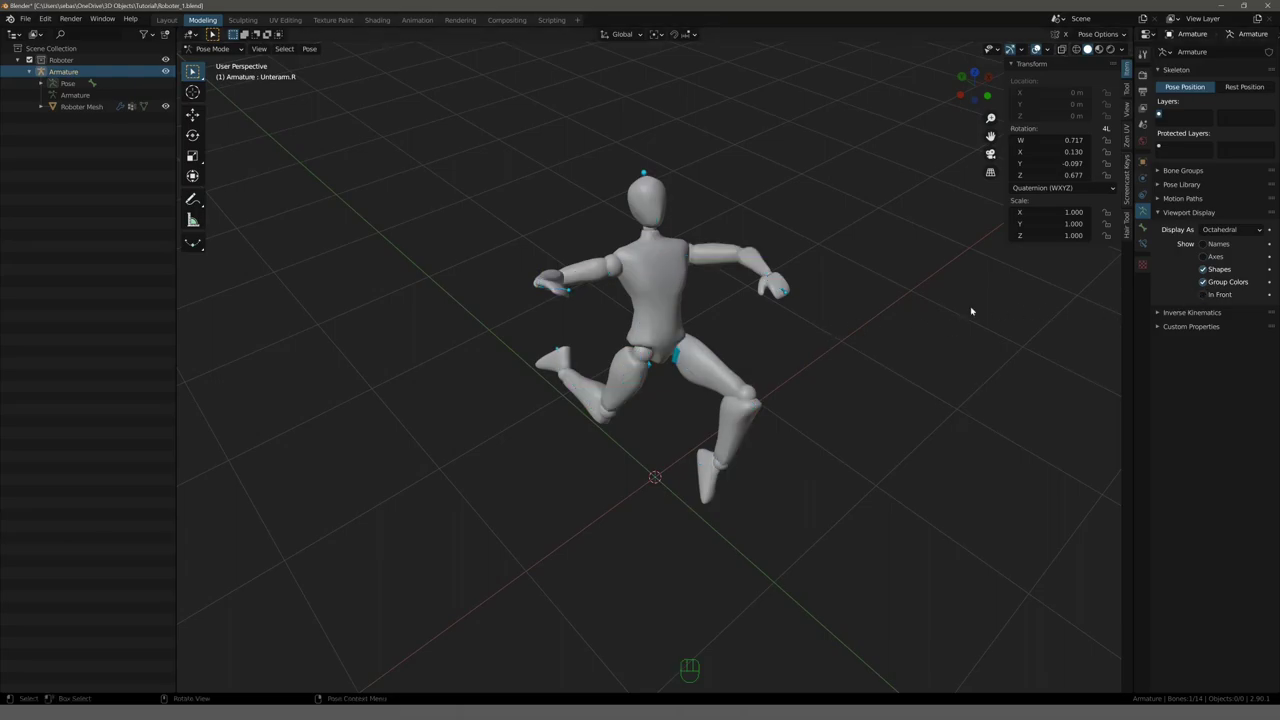
left_click(170, 75)
left_click_drag(582, 211, 556, 211)
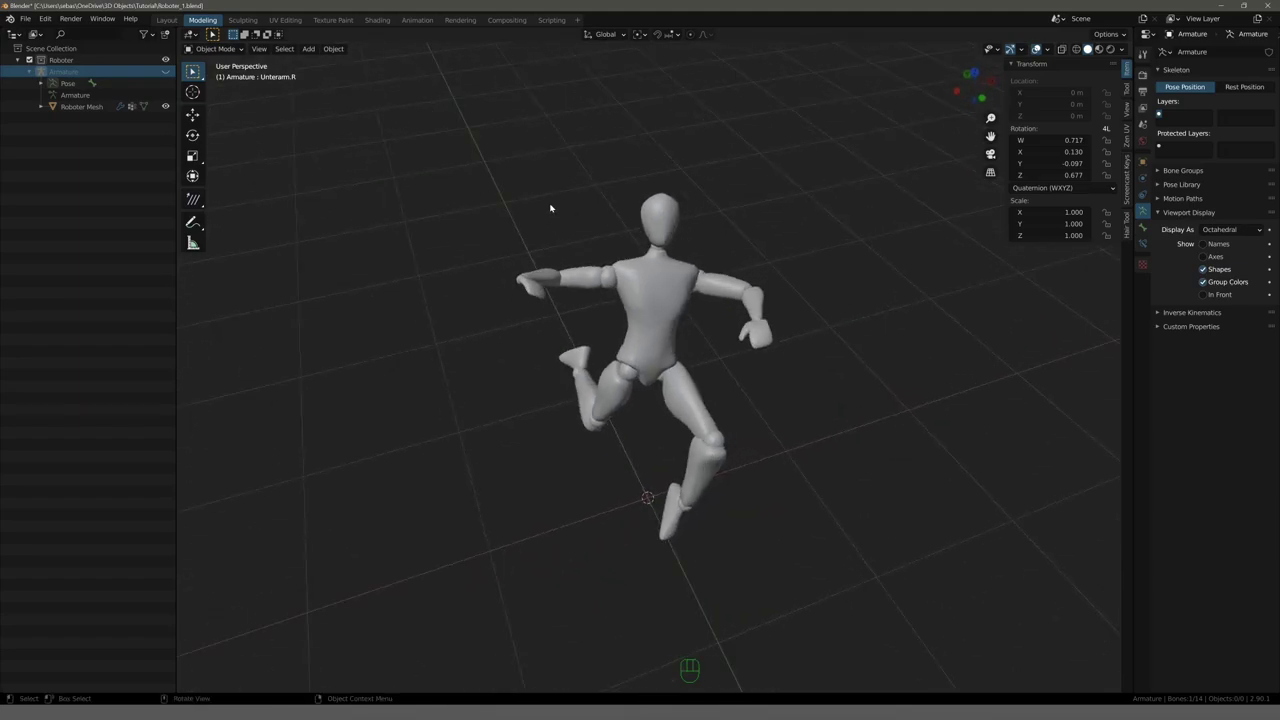